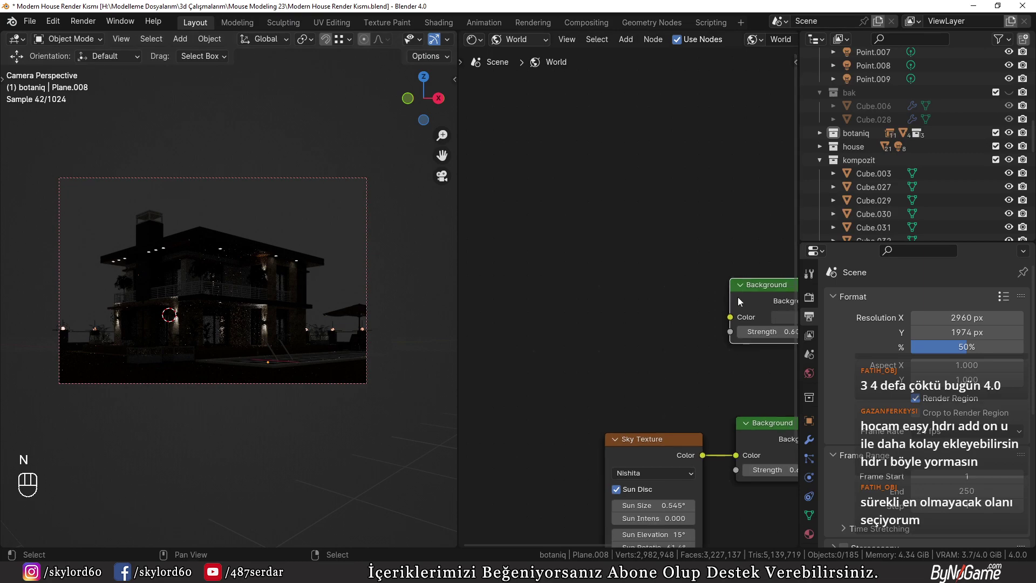
- Wire an Environment Texture into the world Background and load waterbuck_trail_4k.exr as the HDRI
drag(744, 295, 749, 286)
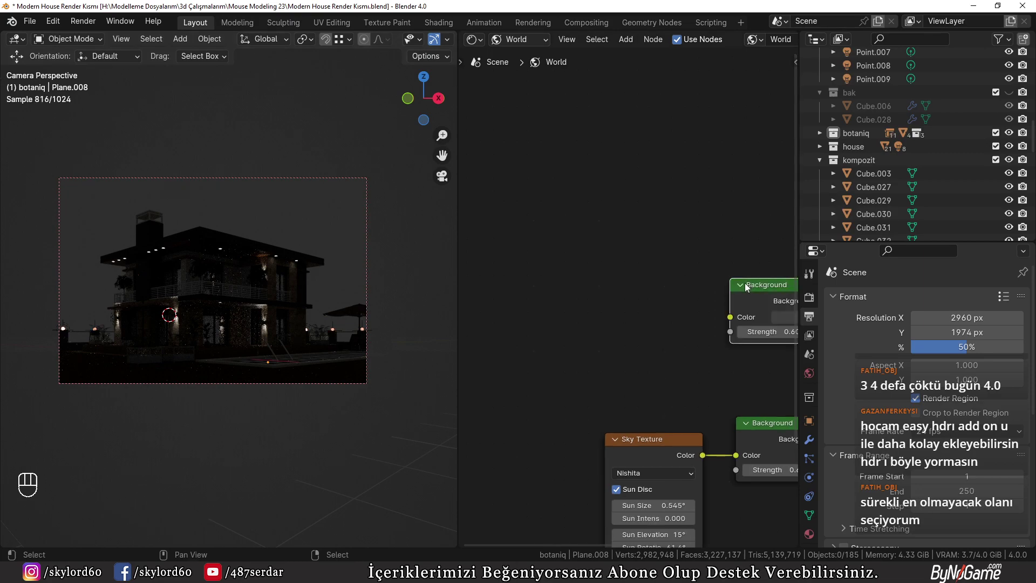
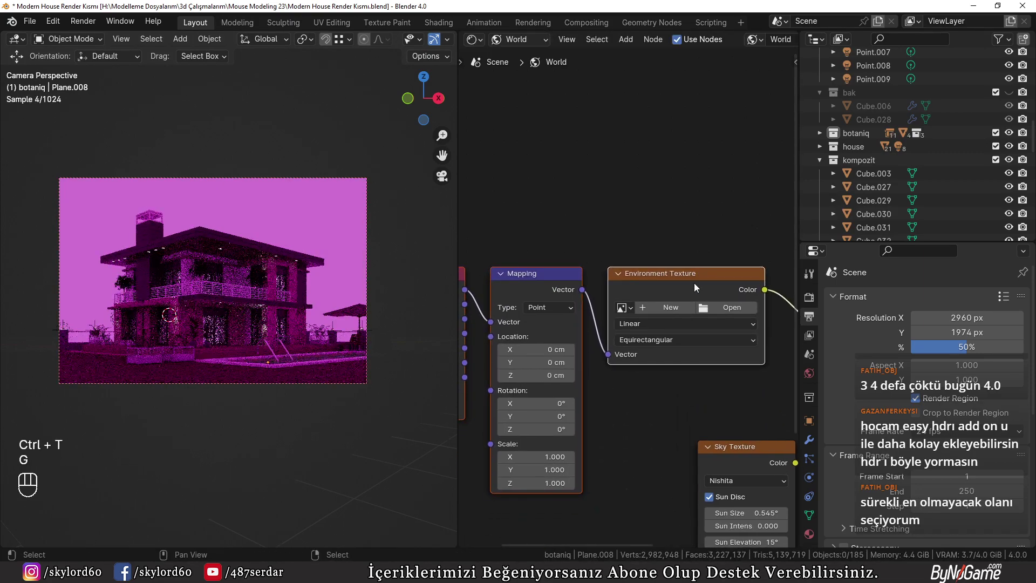
drag(734, 317, 615, 256)
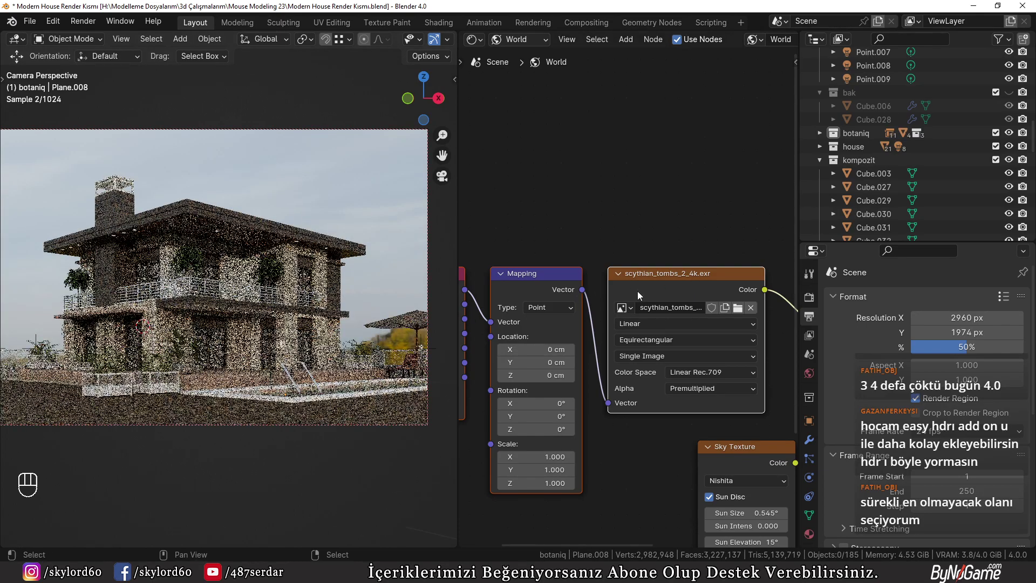
click(740, 314)
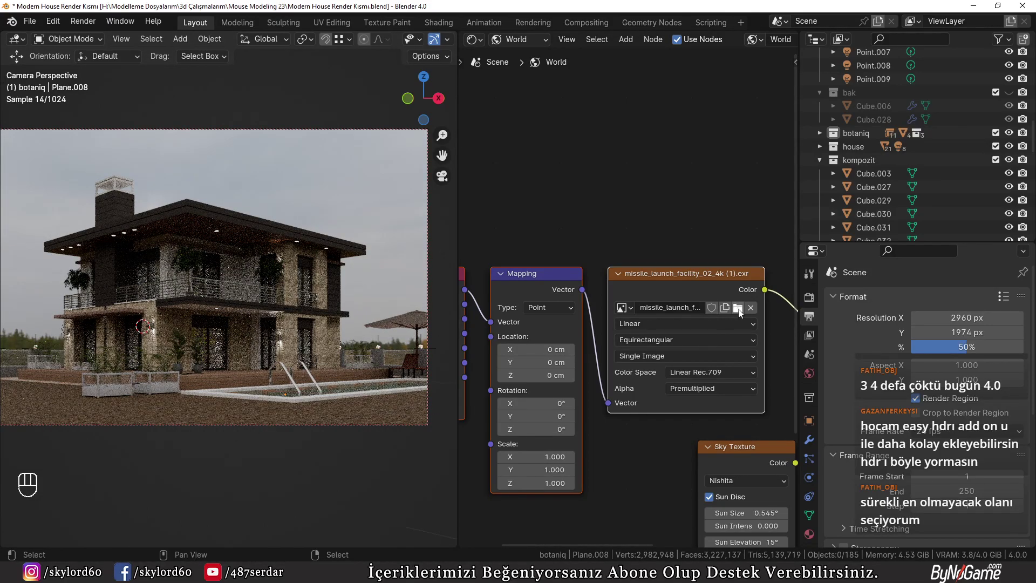
click(742, 314)
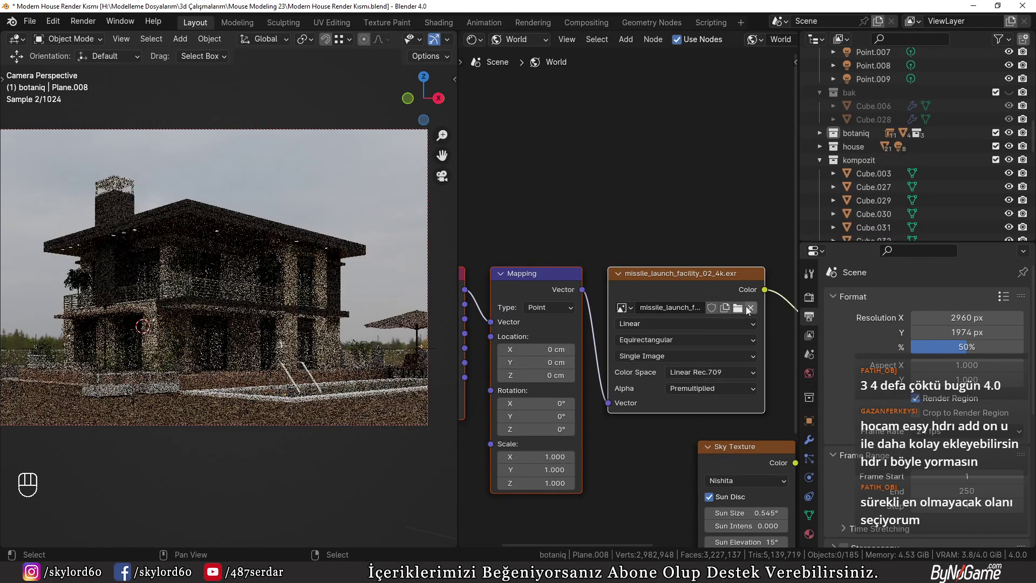
click(741, 312)
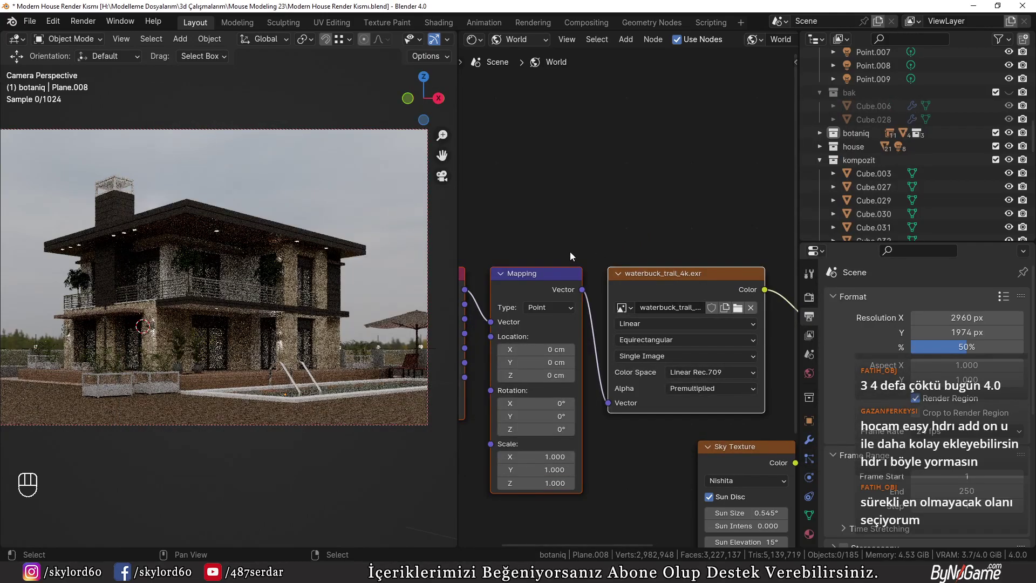
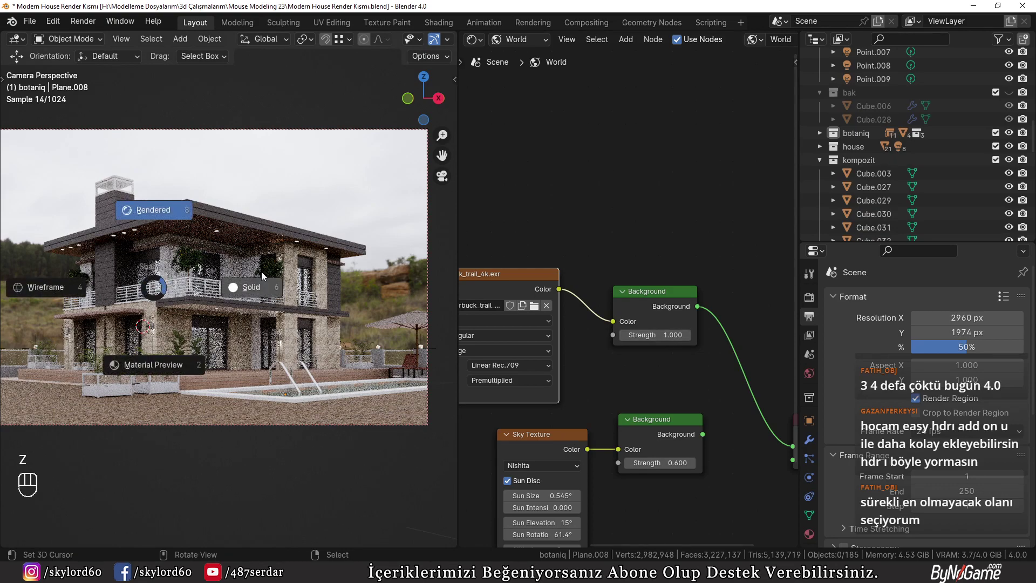
- Return the viewport to Solid shading and show the sidebar's asset tools panel
right_click(194, 468)
key(n)
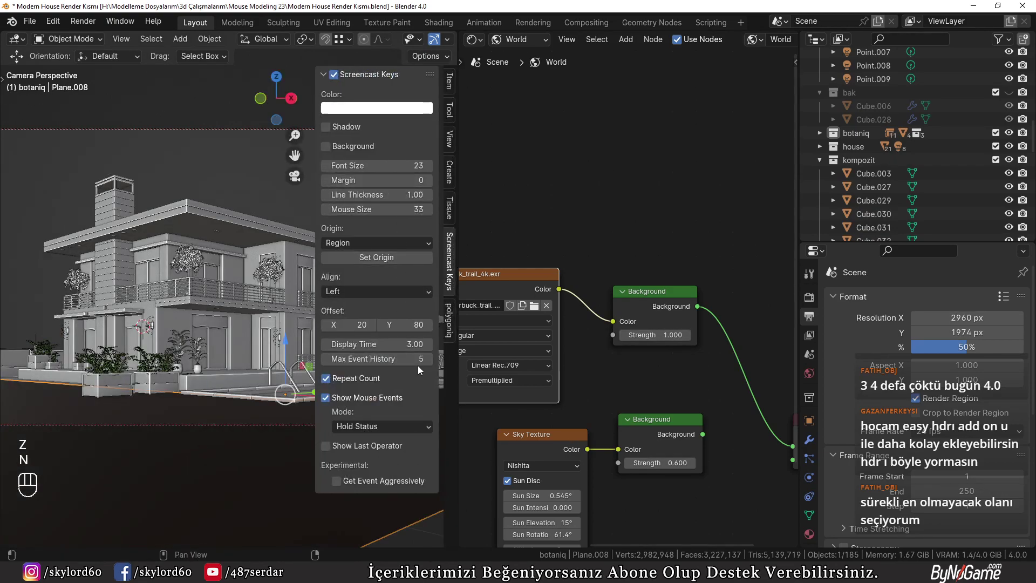
click(456, 329)
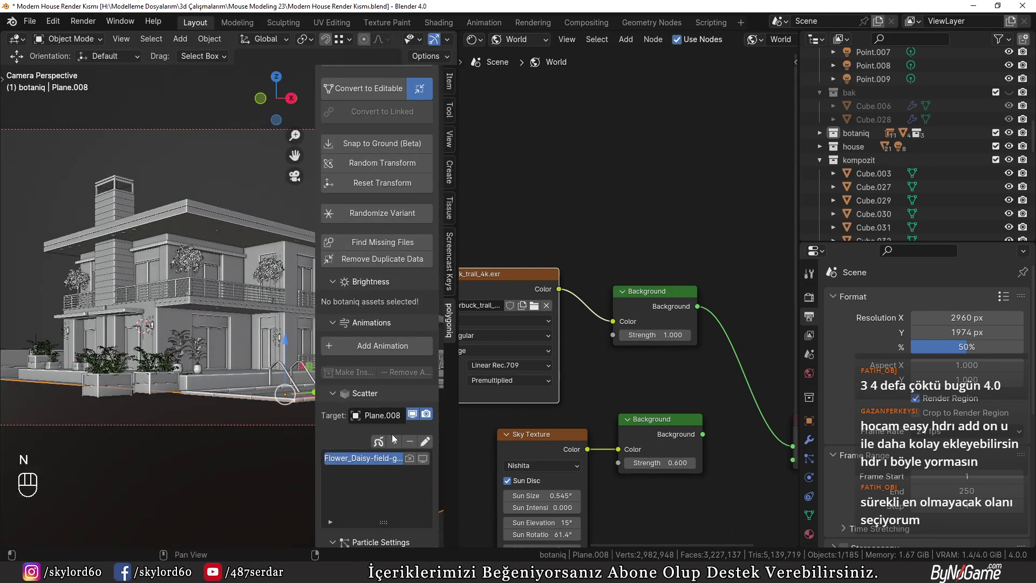
click(414, 463)
- Start the Cycles render with F12 and pan the in-progress result across the balcony and facade
key(n)
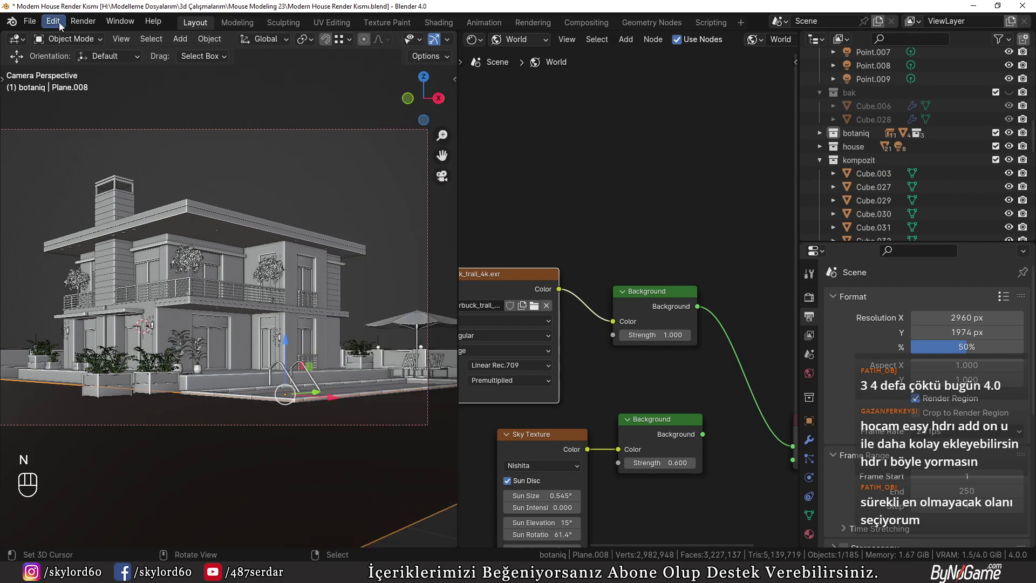
drag(73, 25, 120, 52)
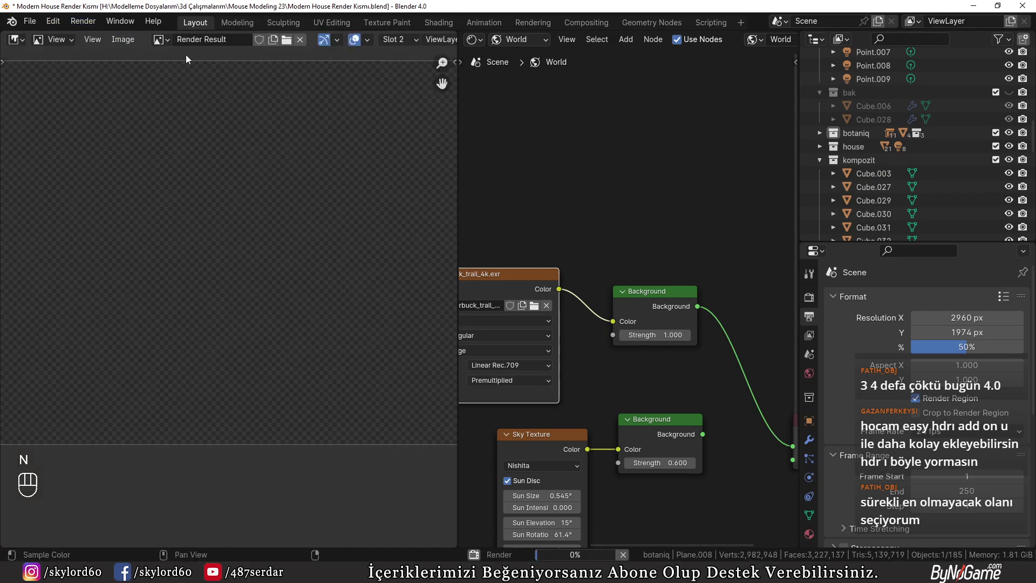
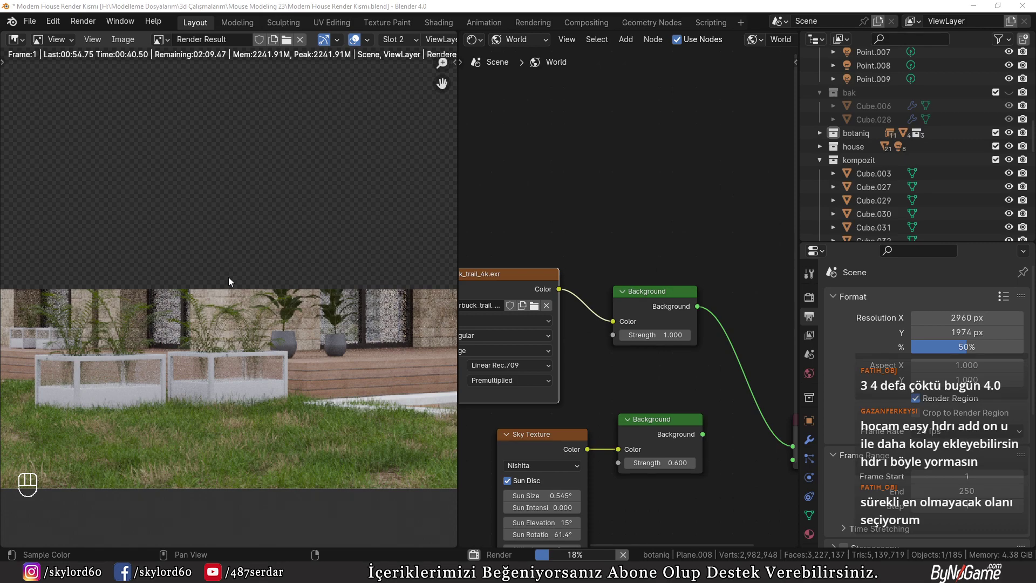
middle_click(287, 295)
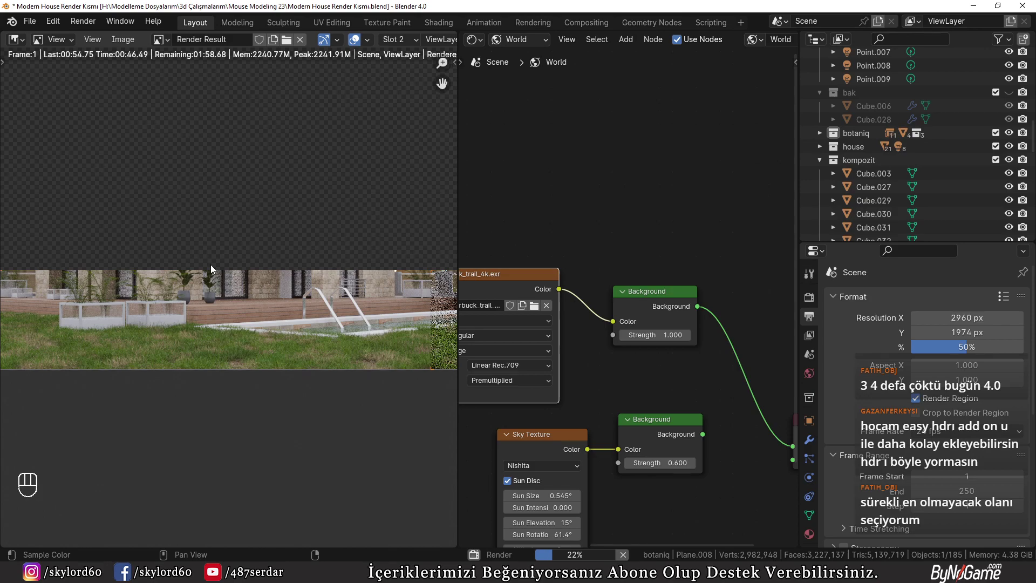
middle_click(18, 304)
middle_click(315, 353)
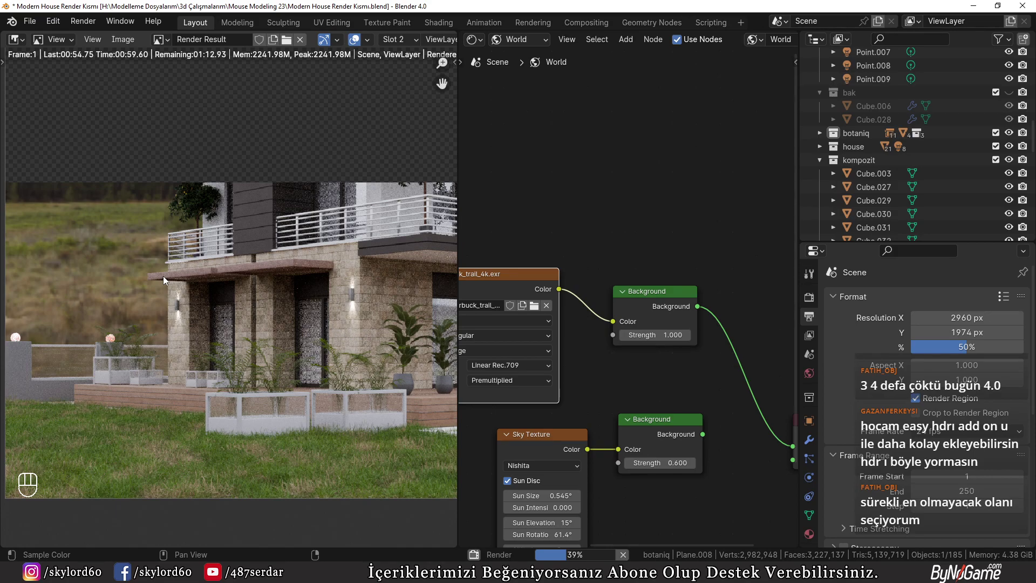
drag(293, 244, 190, 323)
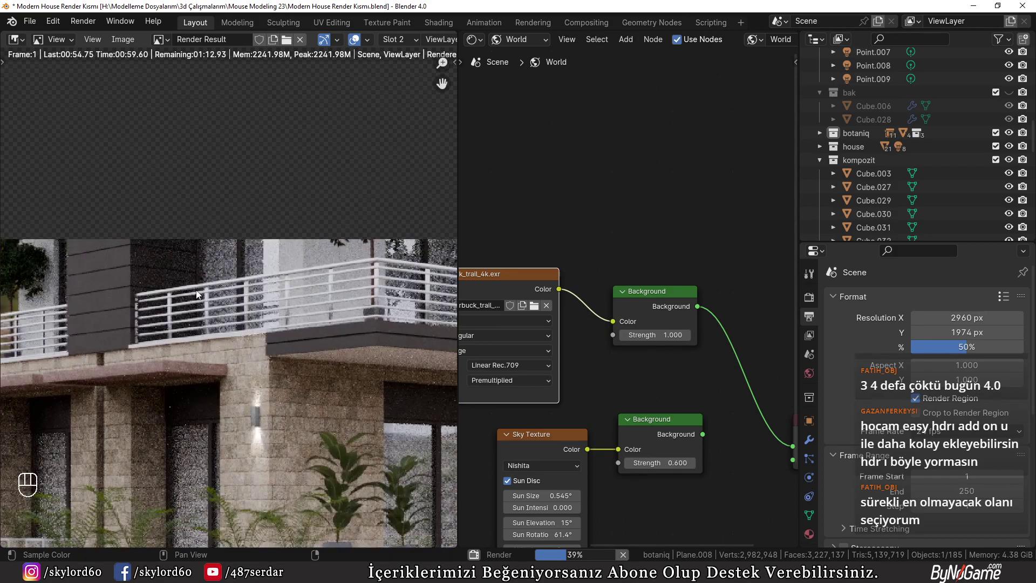
drag(191, 326, 284, 242)
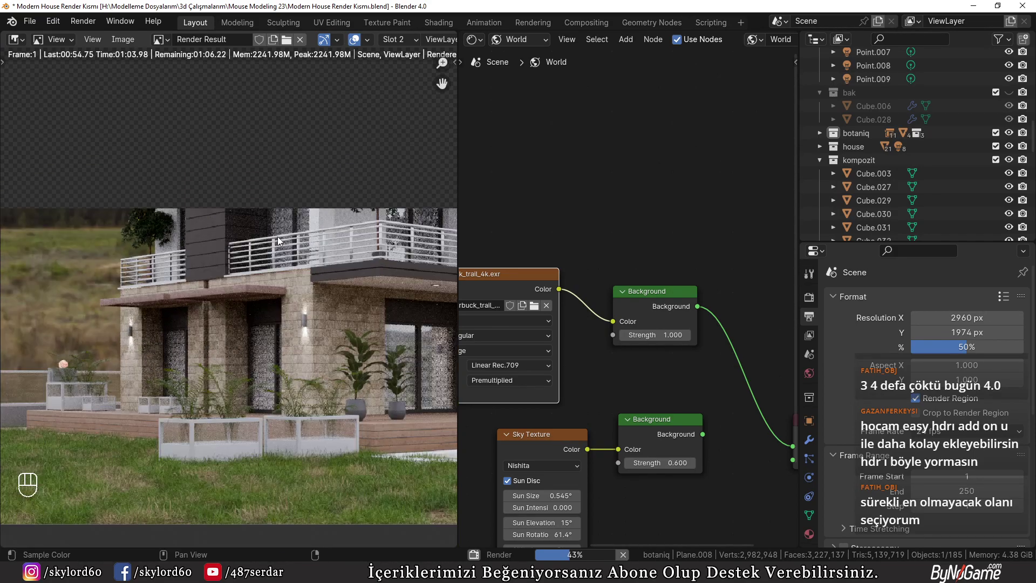
middle_click(279, 242)
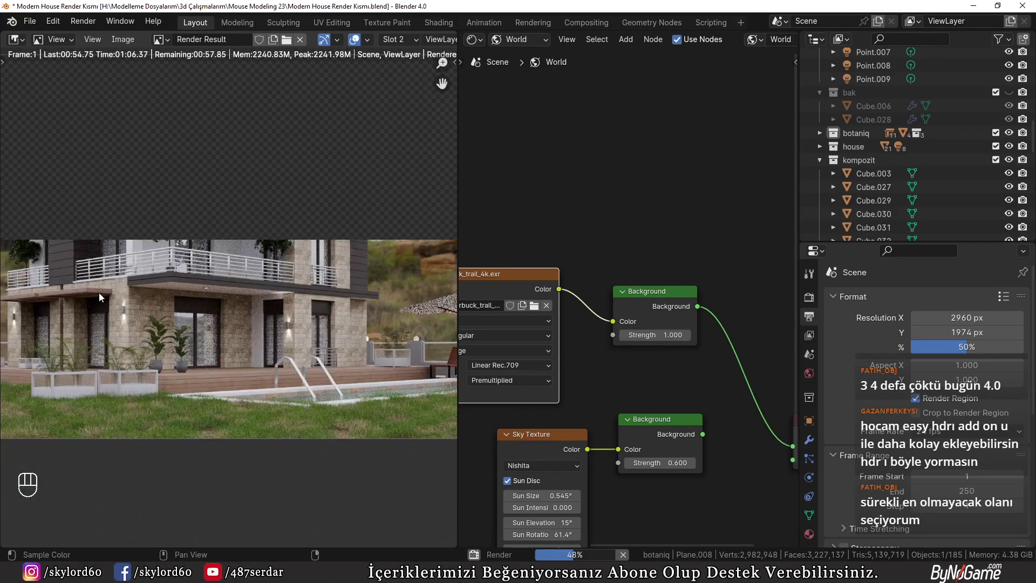
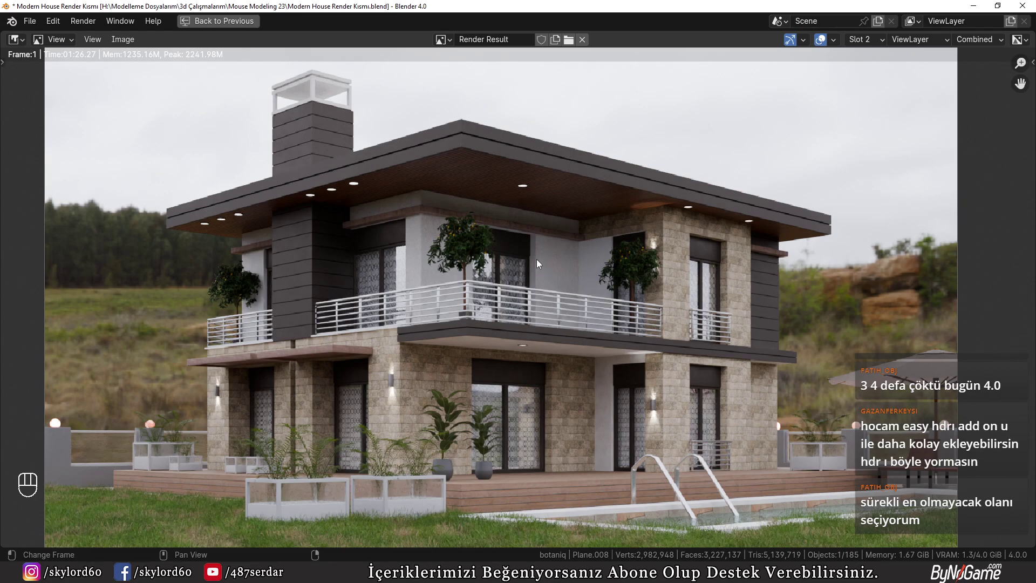
- Leave the full-screen render view and switch the Render Result to empty Slot 3
key(ctrl+space)
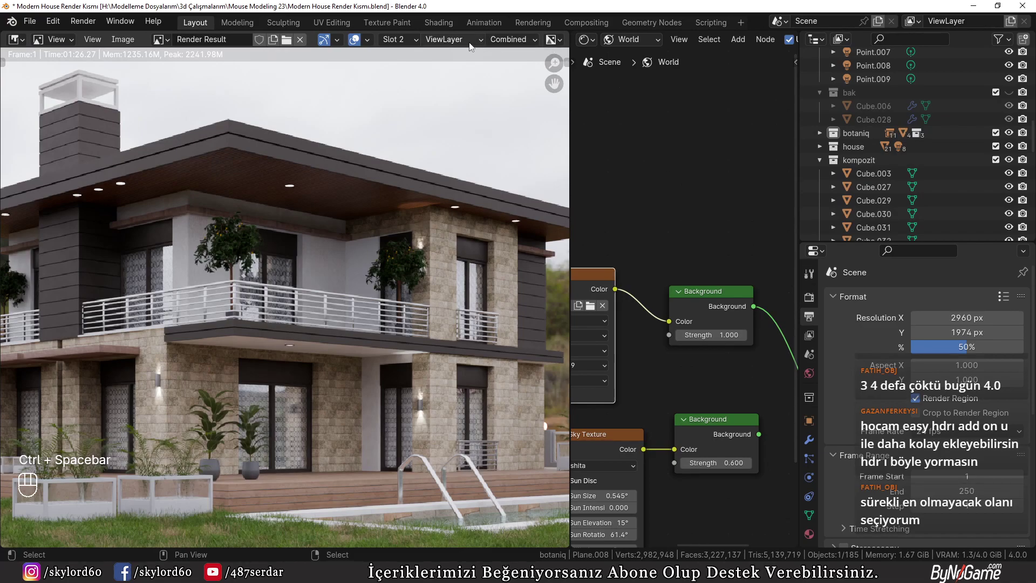
drag(416, 43, 408, 86)
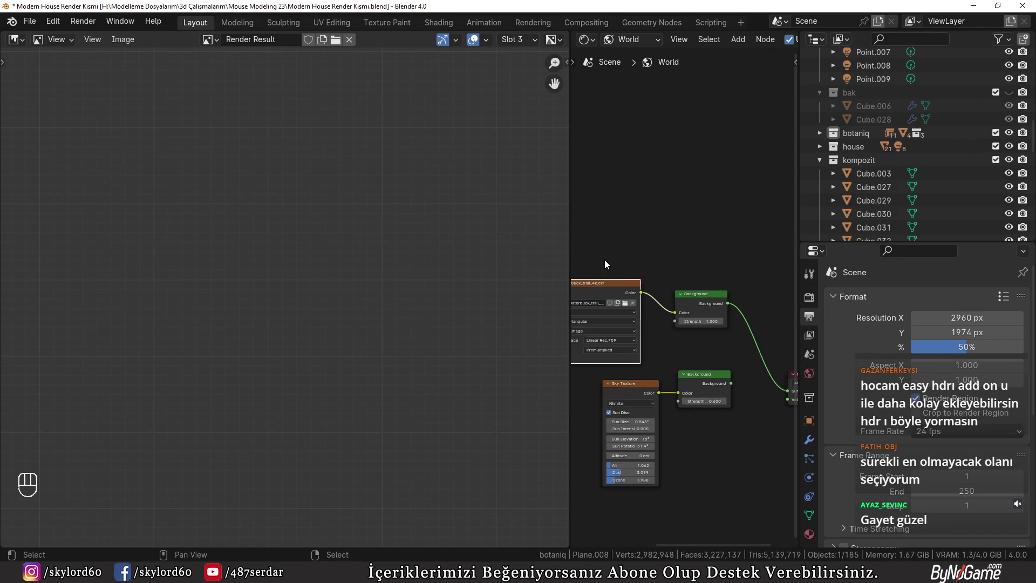
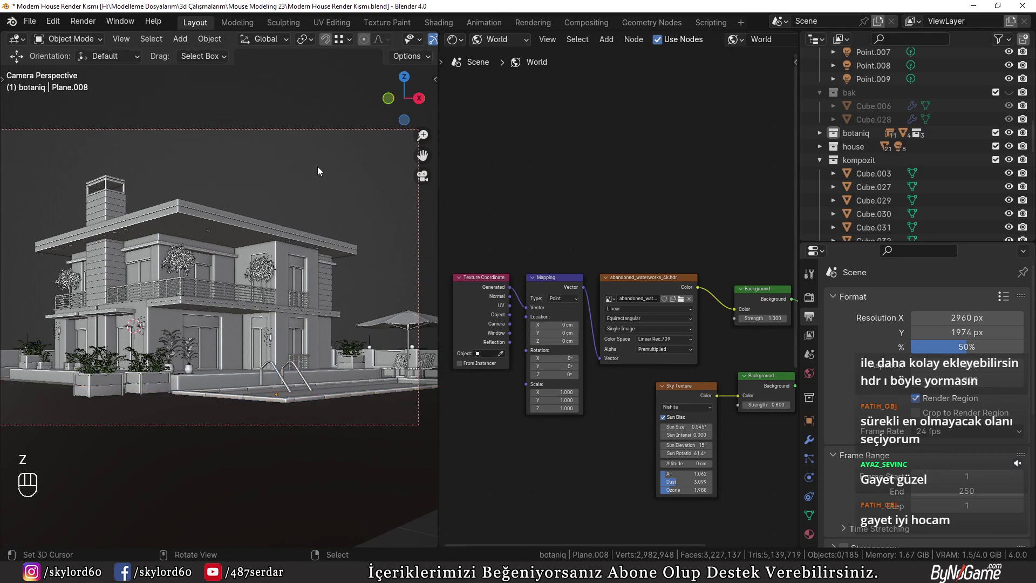
drag(93, 24, 103, 42)
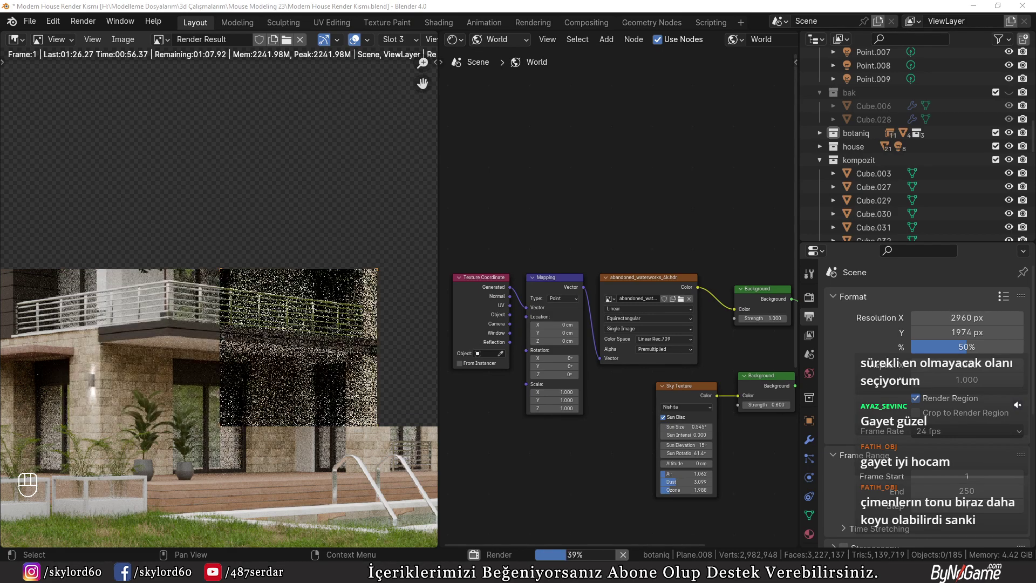
middle_click(121, 341)
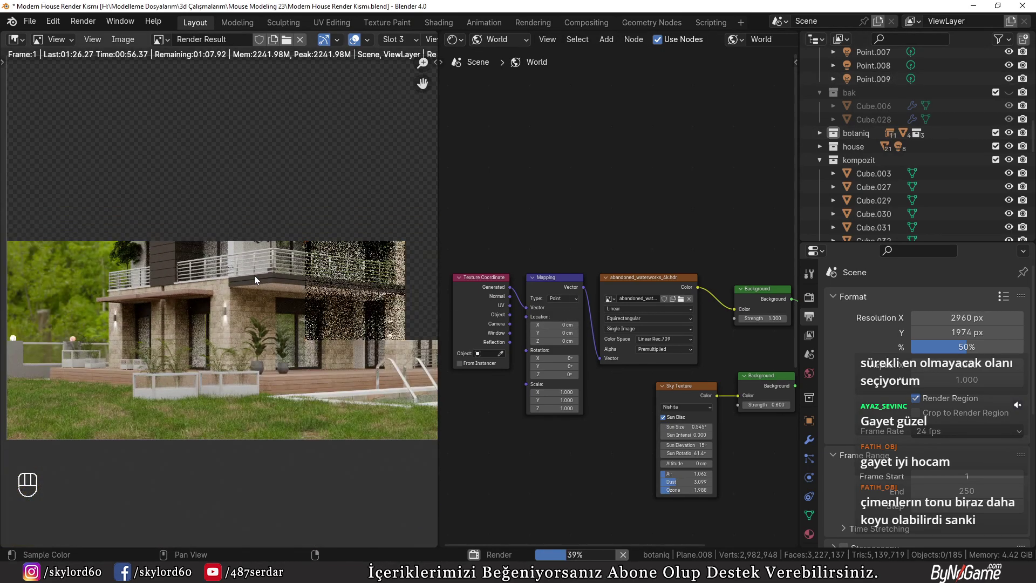
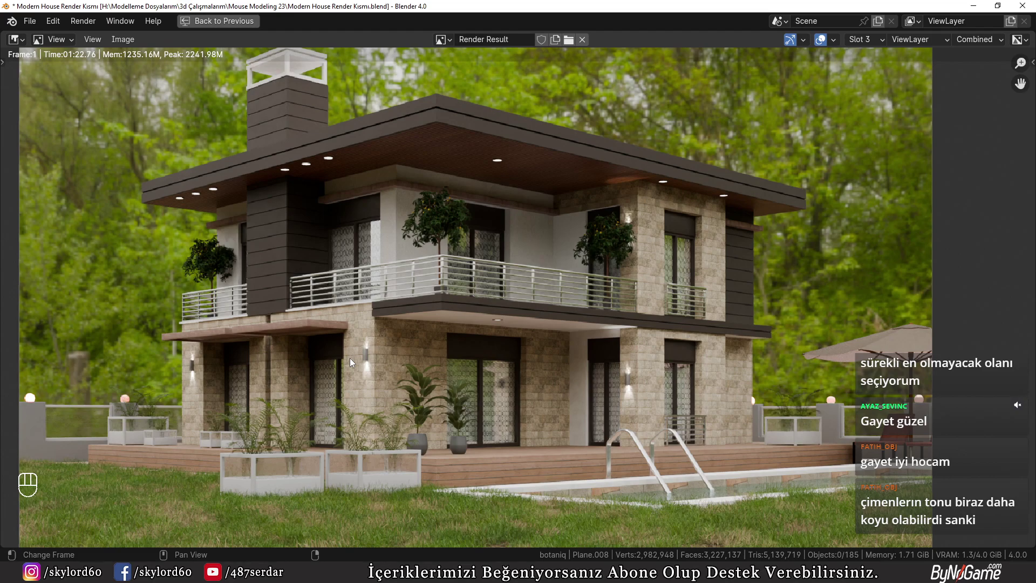
key(j)
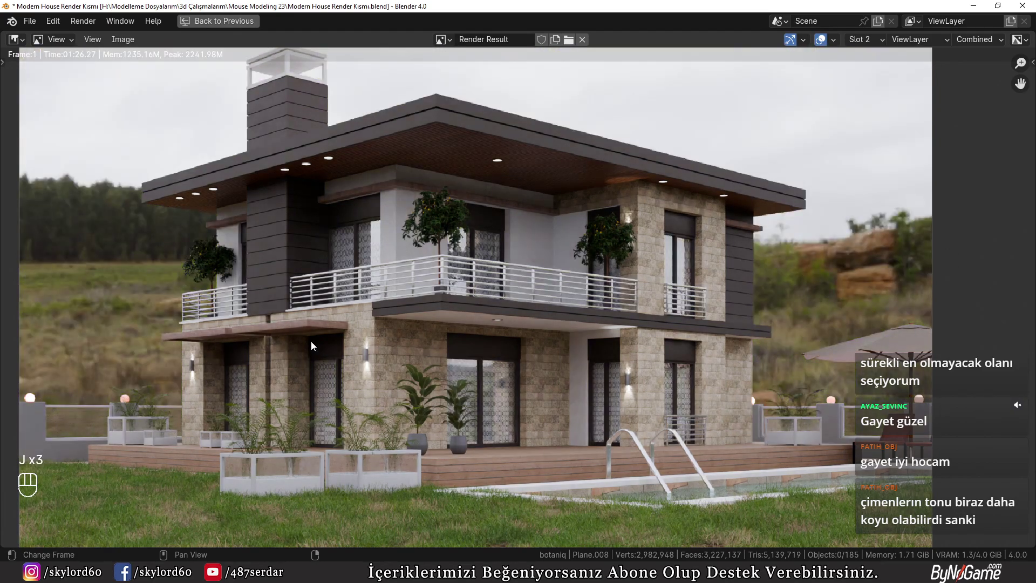
key(j)
key(j)
key(j)
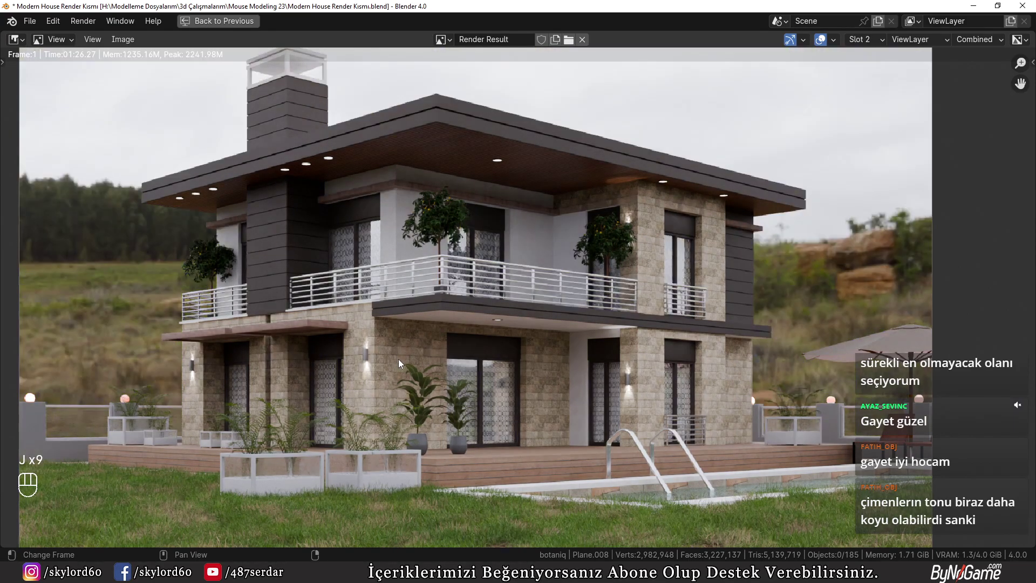
key(j)
key(j)
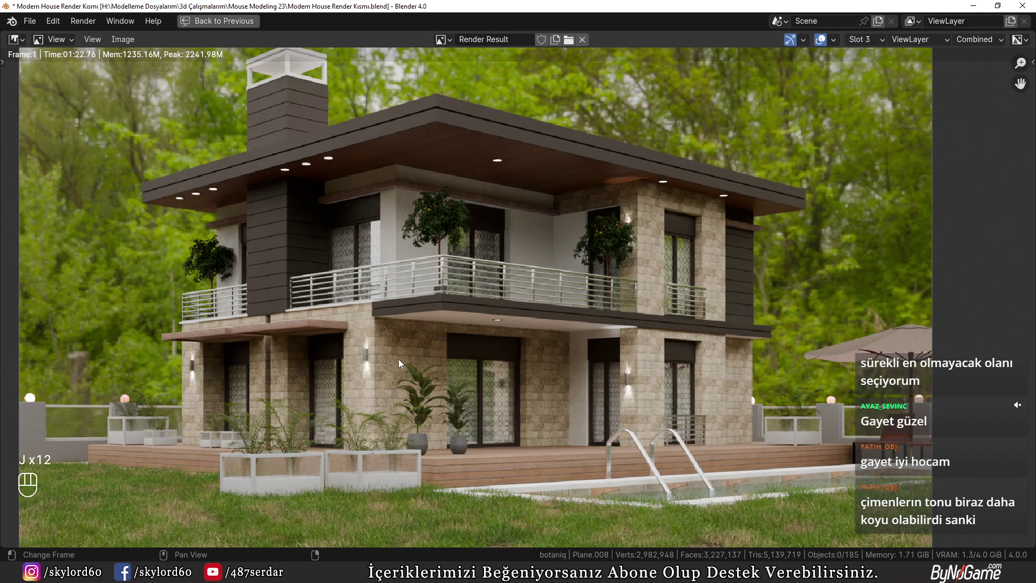
key(j)
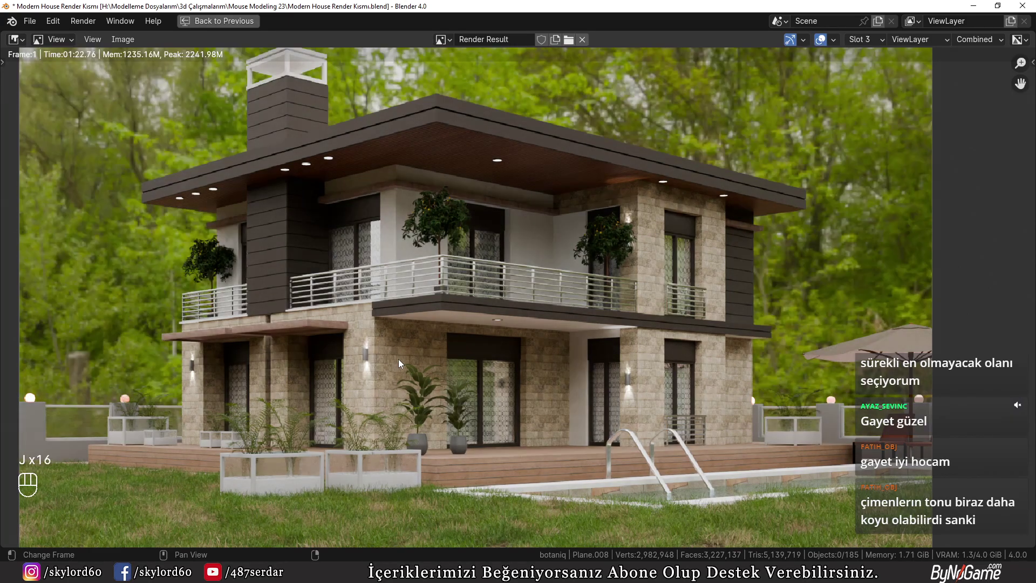
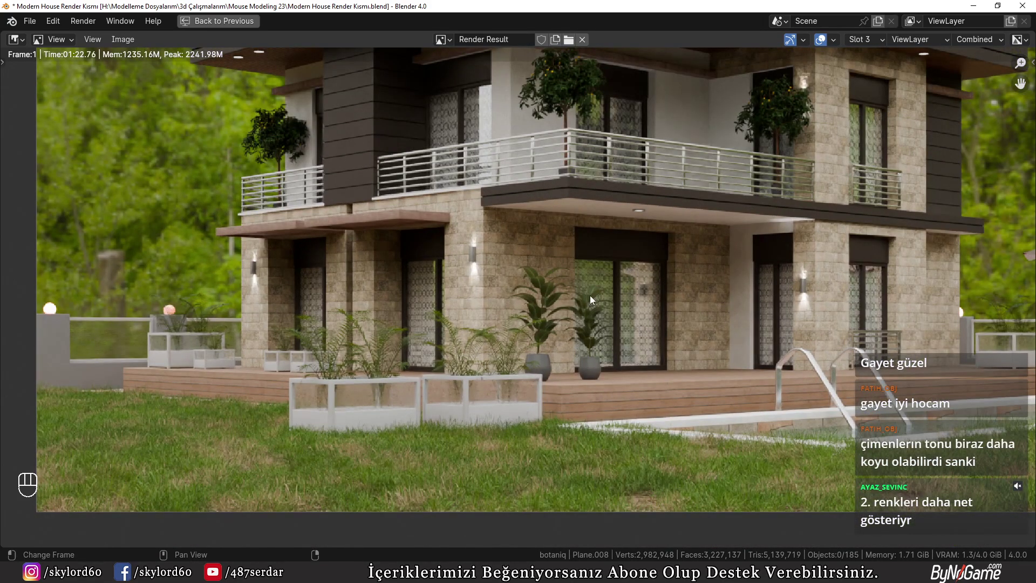
- Close the render result and frame the whole house and pool in the viewport
key(Escape)
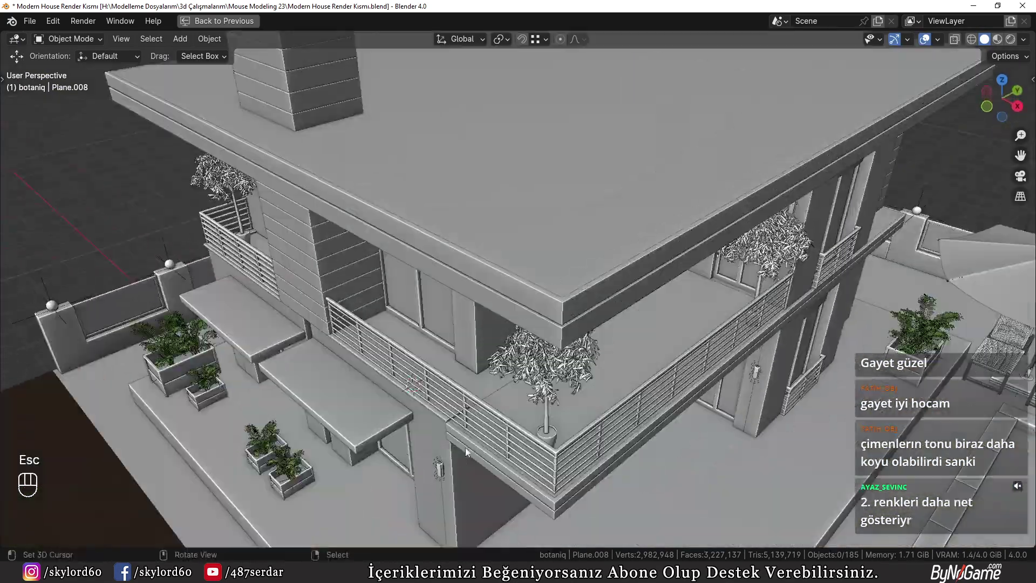
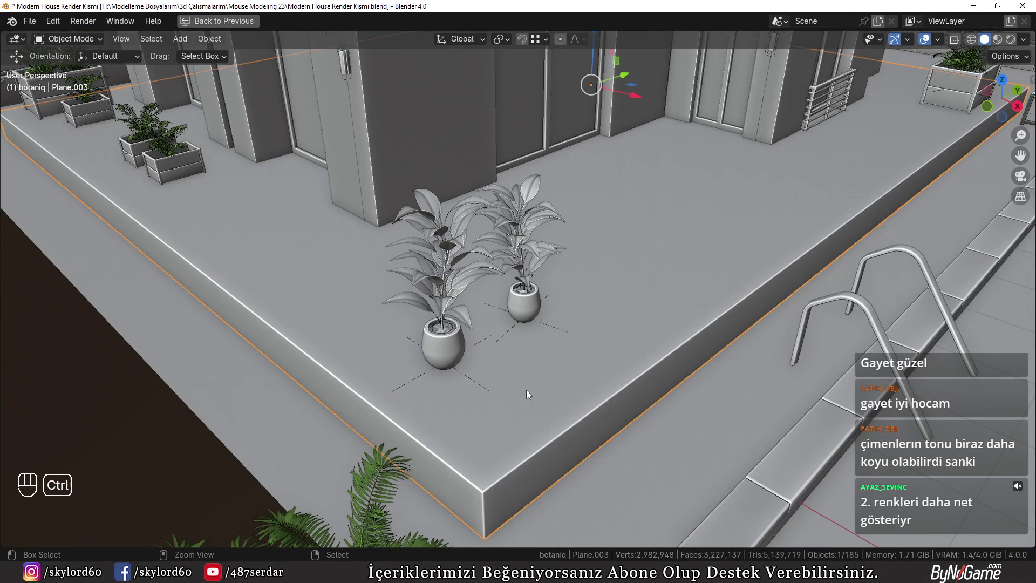
key(ctrl+b)
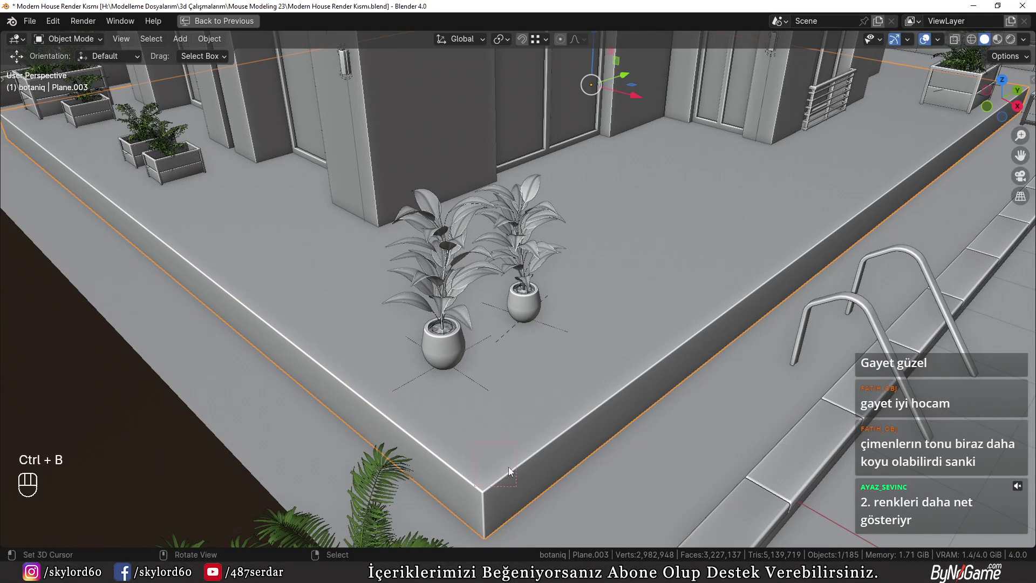
key(ctrl+b)
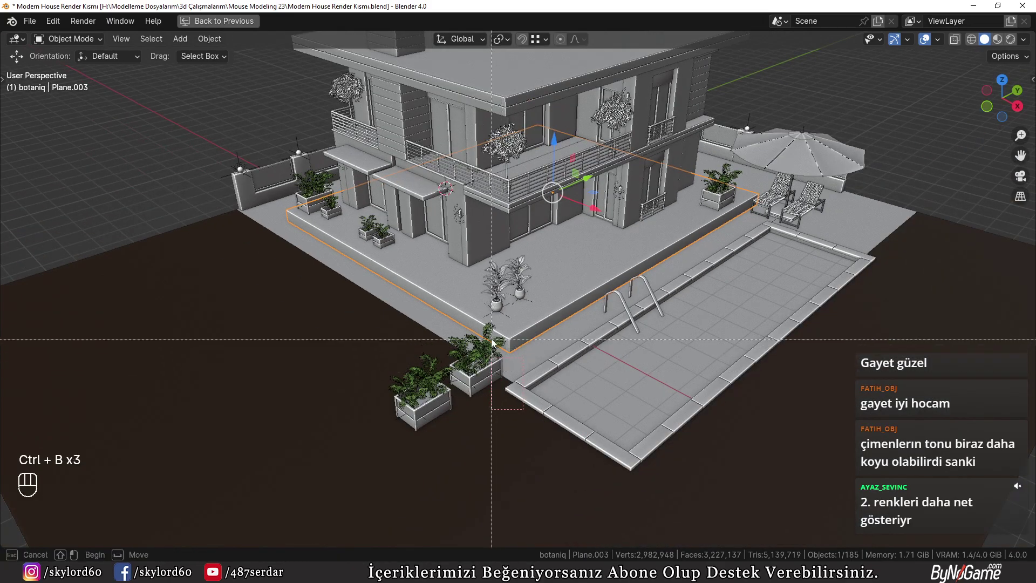
key(shift+b)
key(shift+b)
drag(585, 303, 595, 275)
drag(613, 257, 598, 299)
- Look through the camera with Numpad 0 and set the viewport to Solid shading
key(KP_0)
key(z)
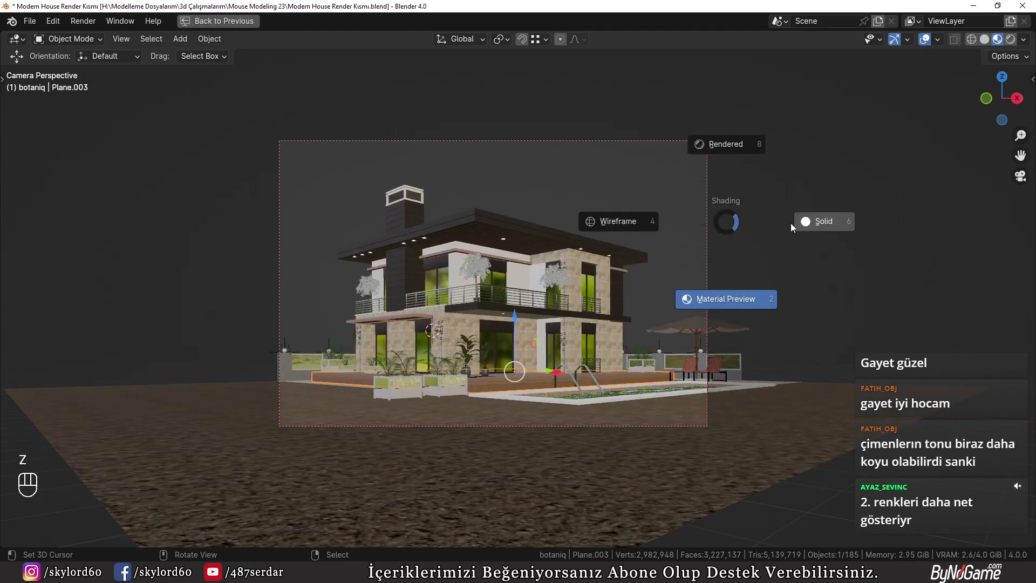
key(ctrl+space)
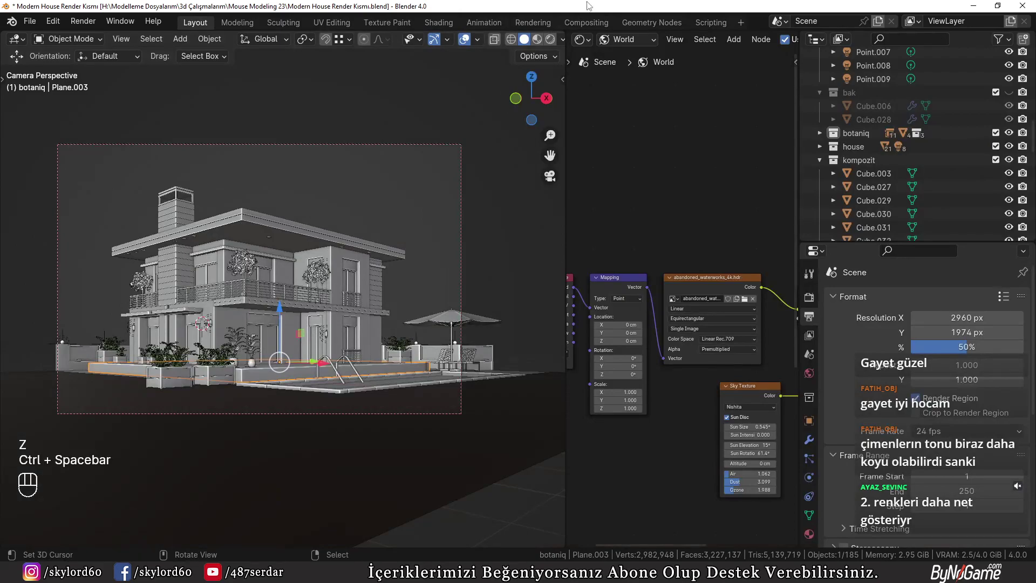
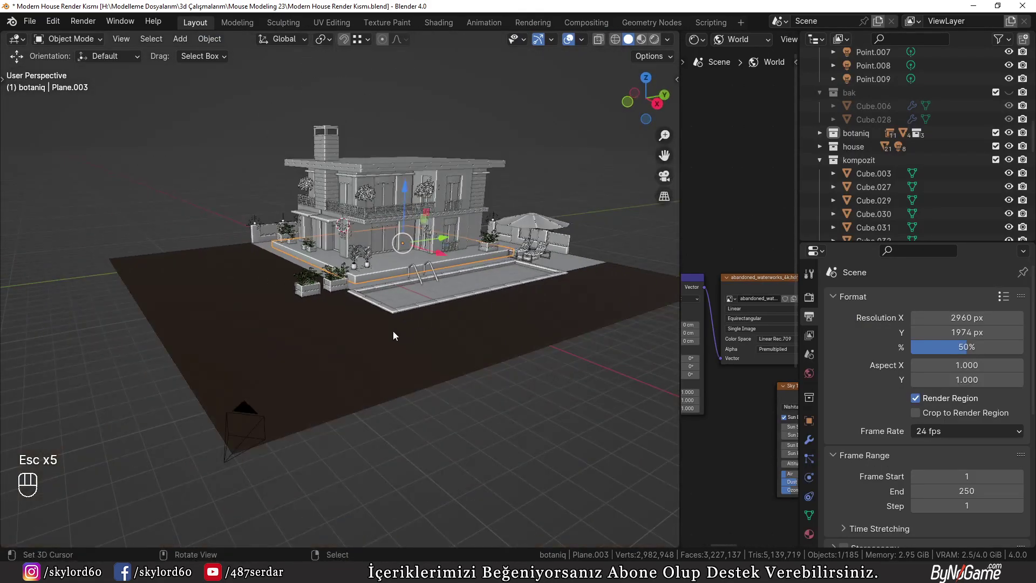
- Orbit to a free perspective around the house and bring up the botaniq asset tab
middle_click(269, 202)
drag(245, 218, 363, 285)
click(396, 349)
- Spawn a botaniq Cocos nucifera palm, then move and scale it to the left end of the house in camera view
key(n)
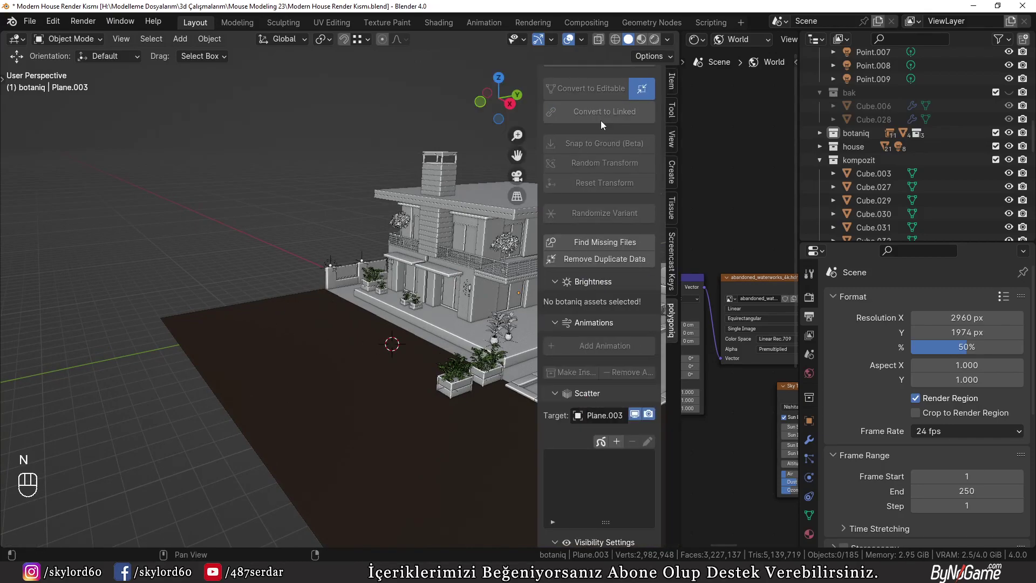
drag(614, 106, 294, 329)
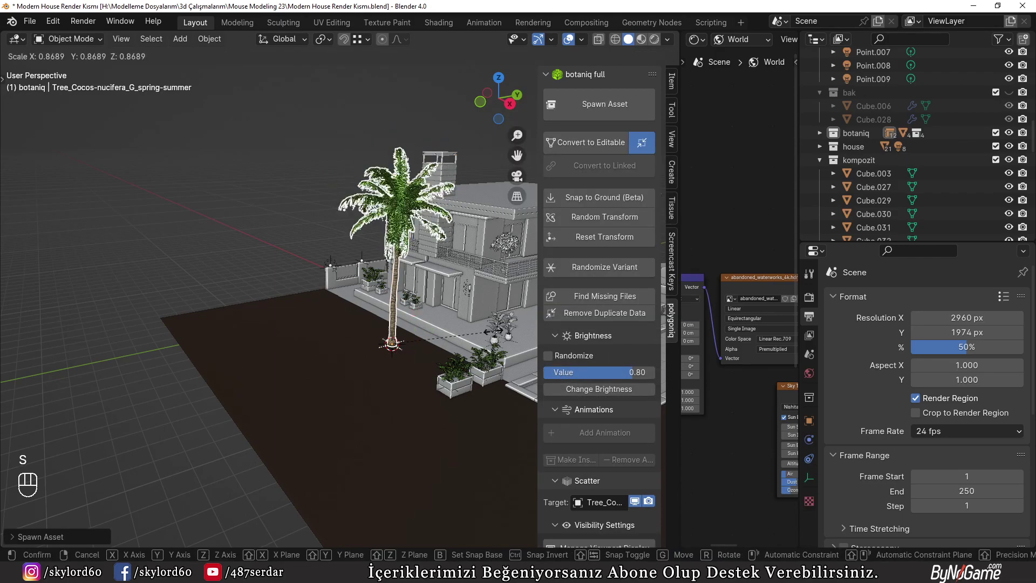
key(KP_0)
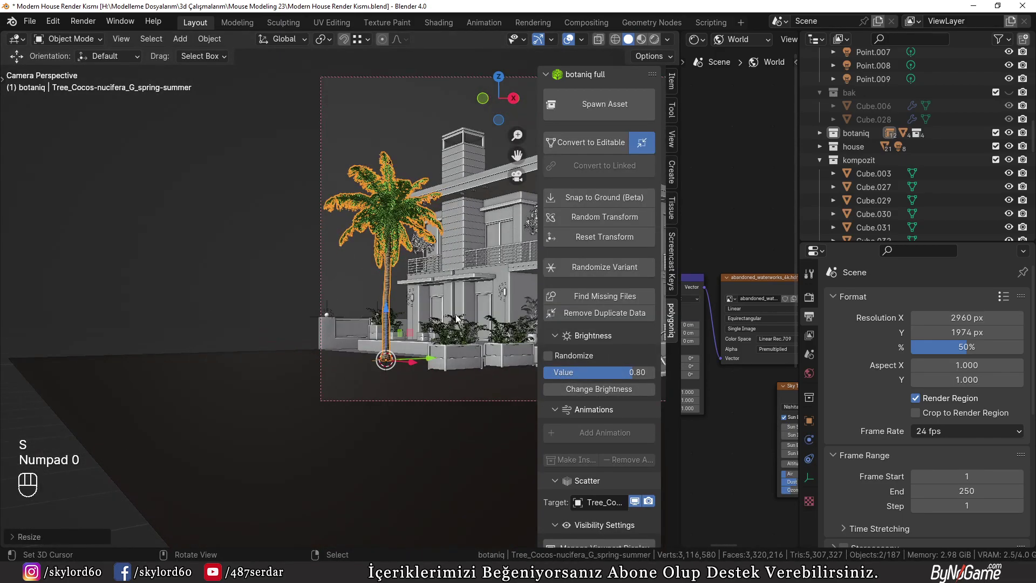
key(g)
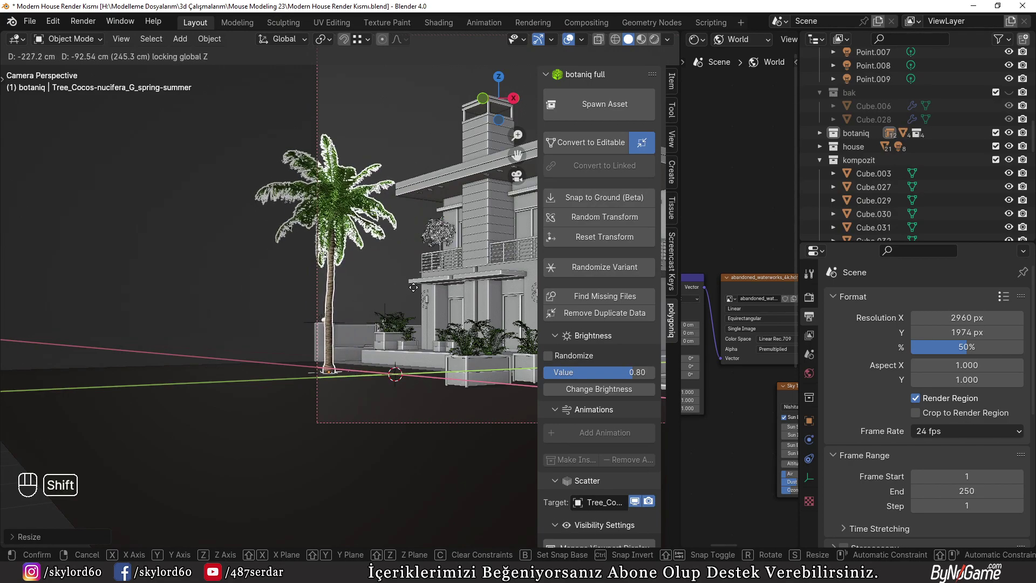
drag(361, 315, 310, 368)
key(s)
key(g)
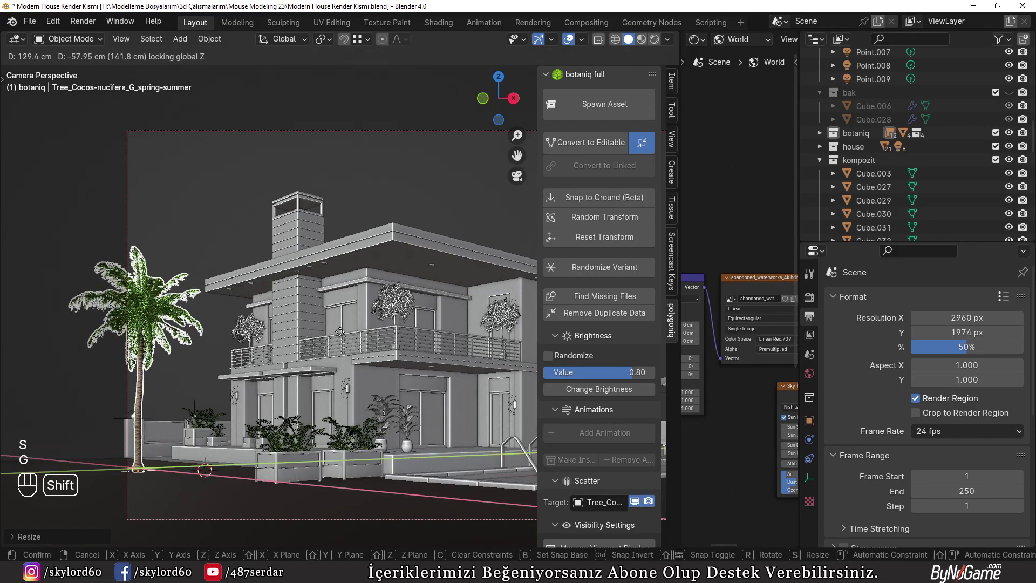
- Shift toward the patio umbrella and spawn a second coconut palm beside it
drag(309, 359, 362, 376)
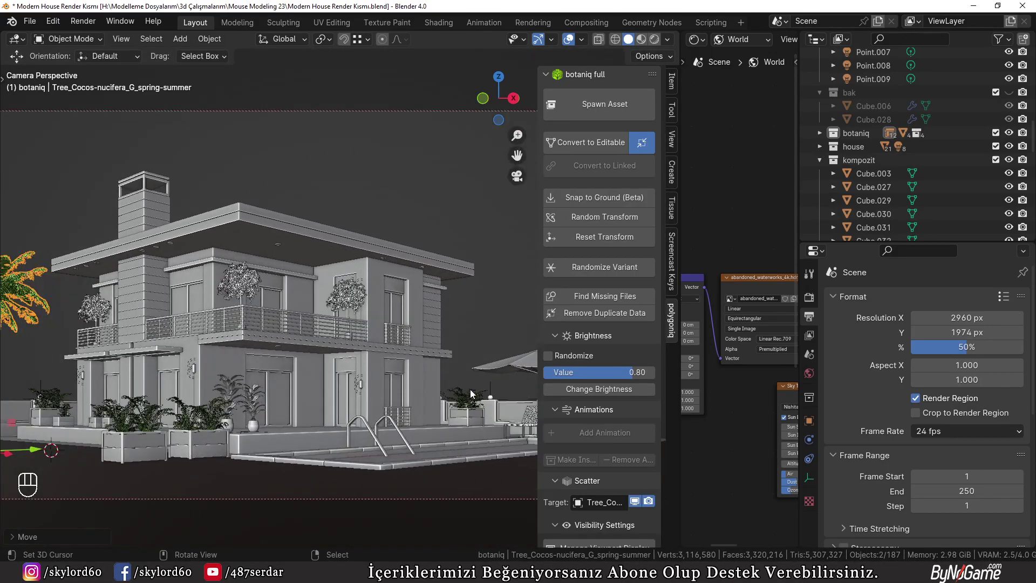
drag(378, 366, 326, 342)
click(367, 435)
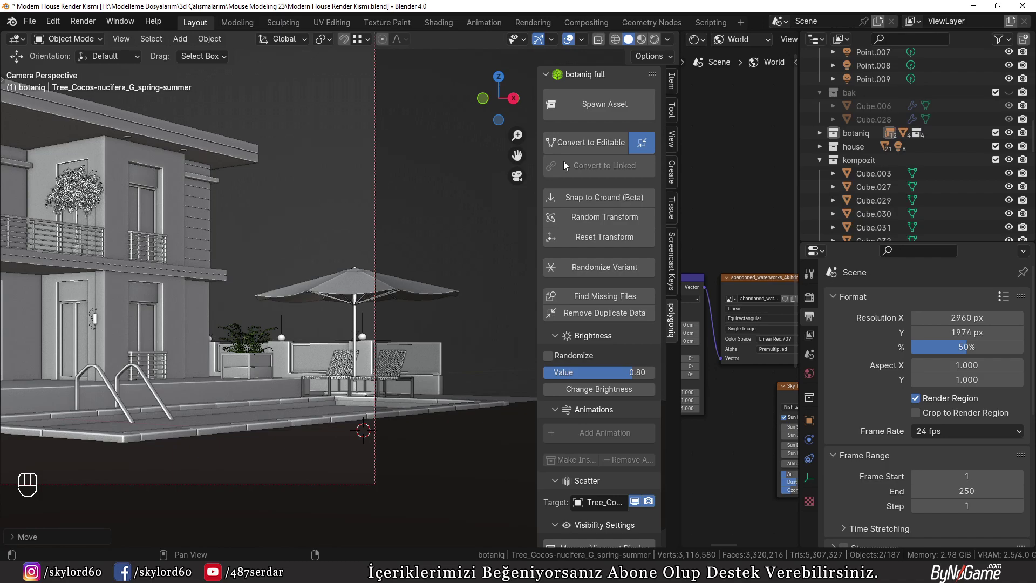
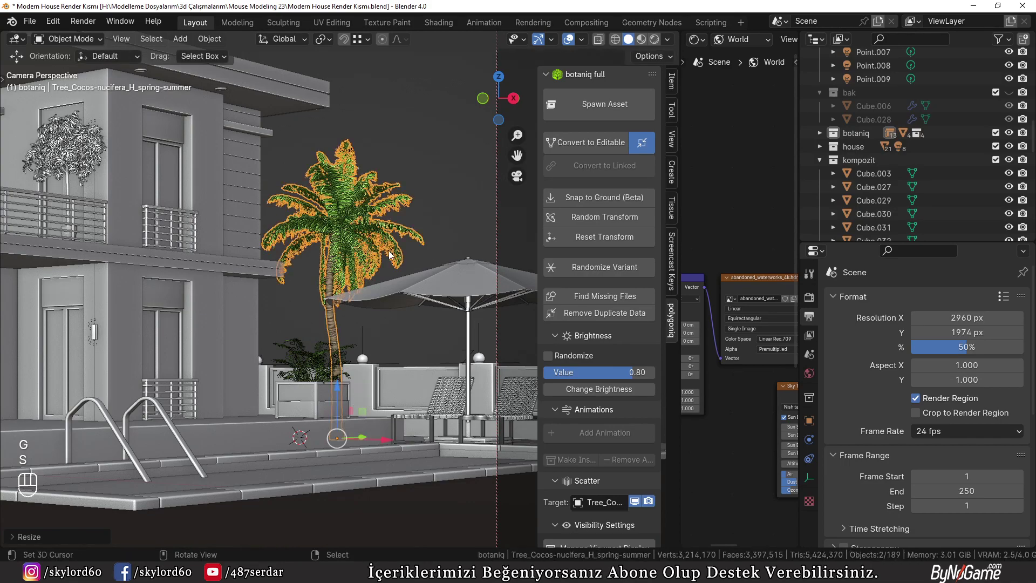
- Deselect everything and spawn the small Cocos nucifera G palm from the botaniq panel
key(a)
key(a)
drag(349, 293, 370, 250)
click(447, 369)
middle_click(66, 305)
drag(300, 325, 261, 291)
drag(340, 286, 341, 286)
drag(611, 112, 407, 289)
- Turn the bent palm around its vertical axis and orbit to check its base
key(n)
key(s)
key(r)
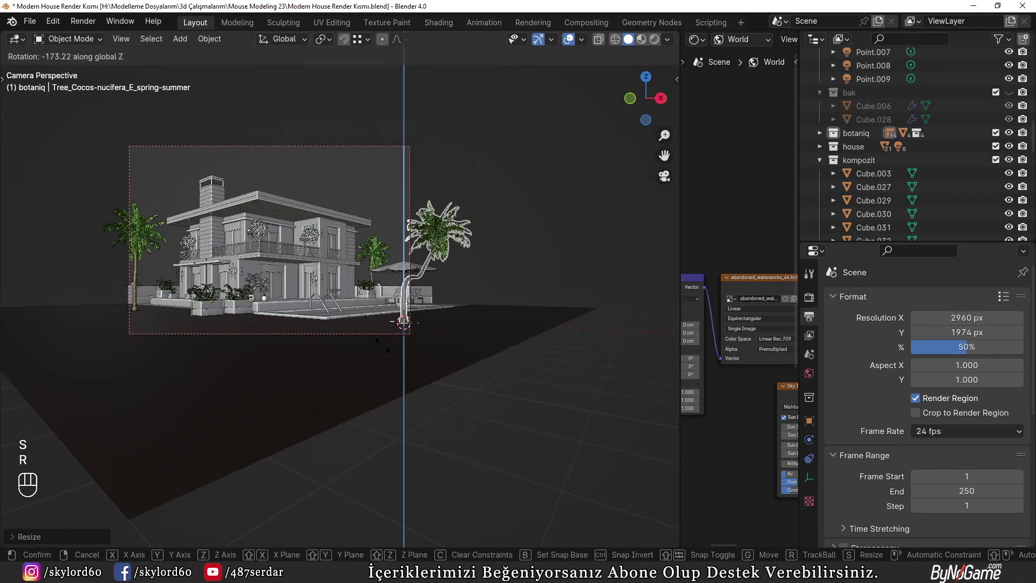
drag(433, 293, 520, 321)
middle_click(467, 311)
drag(499, 297, 477, 287)
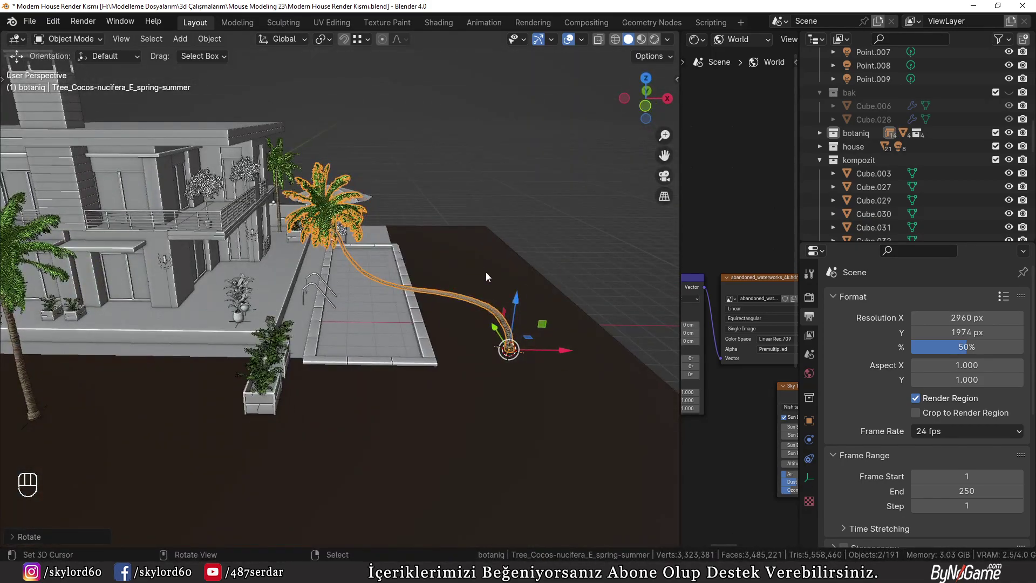
key(n)
drag(610, 112, 466, 286)
key(n)
- Duplicate the palm and move and scale the copy along constrained axes, judging it through the camera
key(s)
key(KP_0)
key(r)
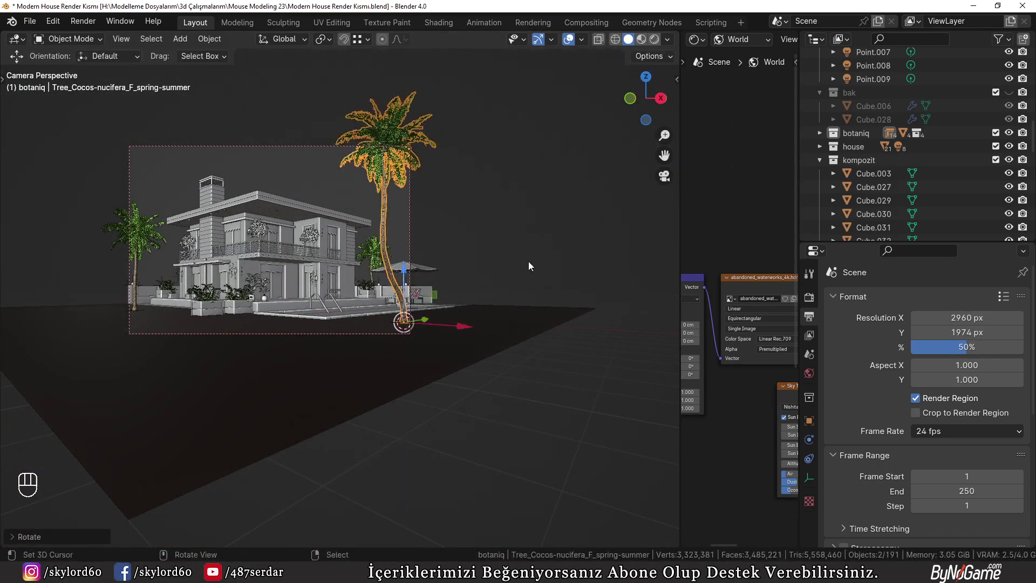
key(a)
key(a)
drag(421, 236, 469, 316)
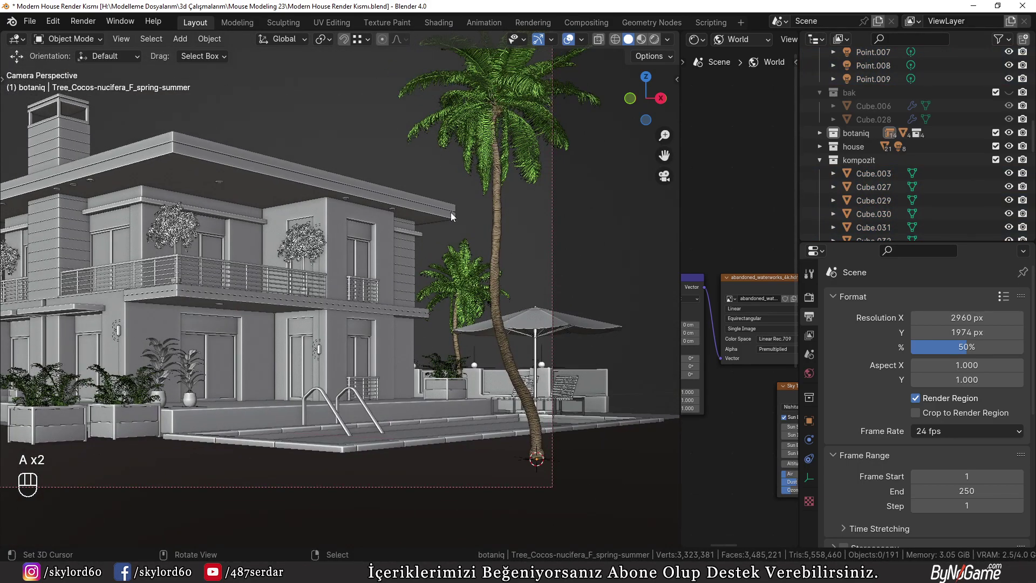
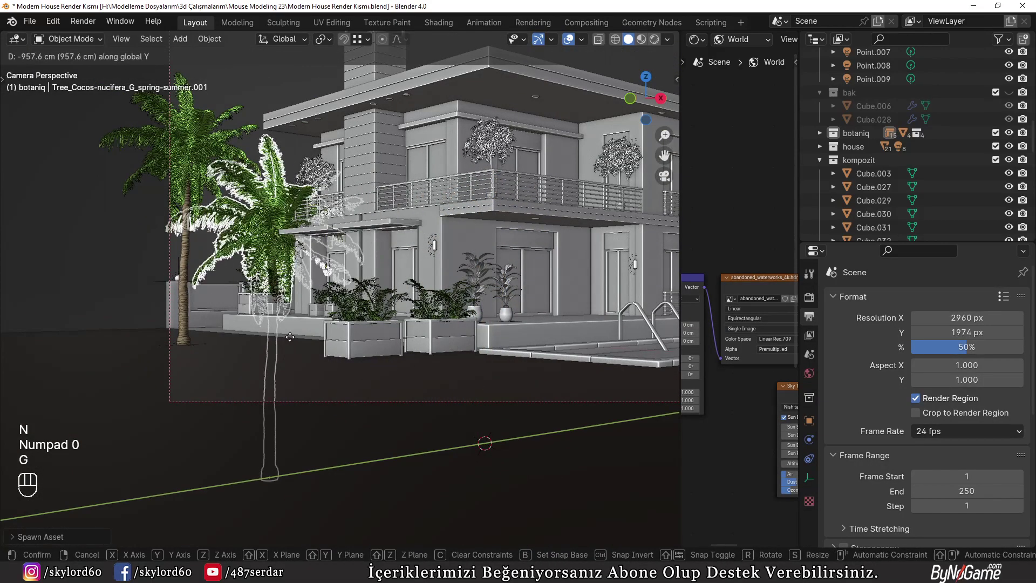
key(s)
key(g)
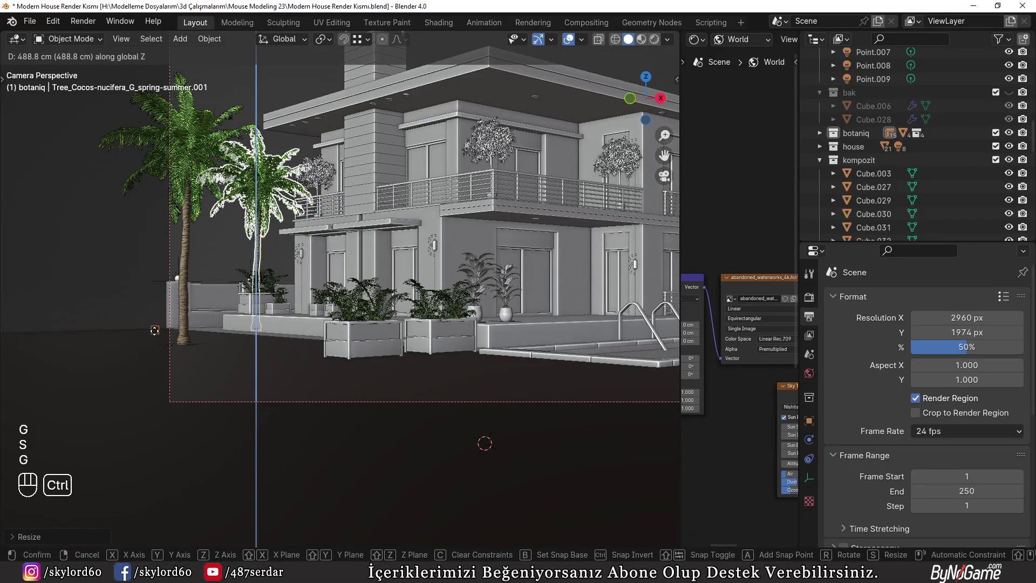
key(s)
key(g)
key(g)
key(a)
key(a)
- Cancel the stray transform, slide the copy along X beside the front planters and return to camera view
right_click(237, 262)
key(KP_Decimal)
middle_click(278, 284)
key(g)
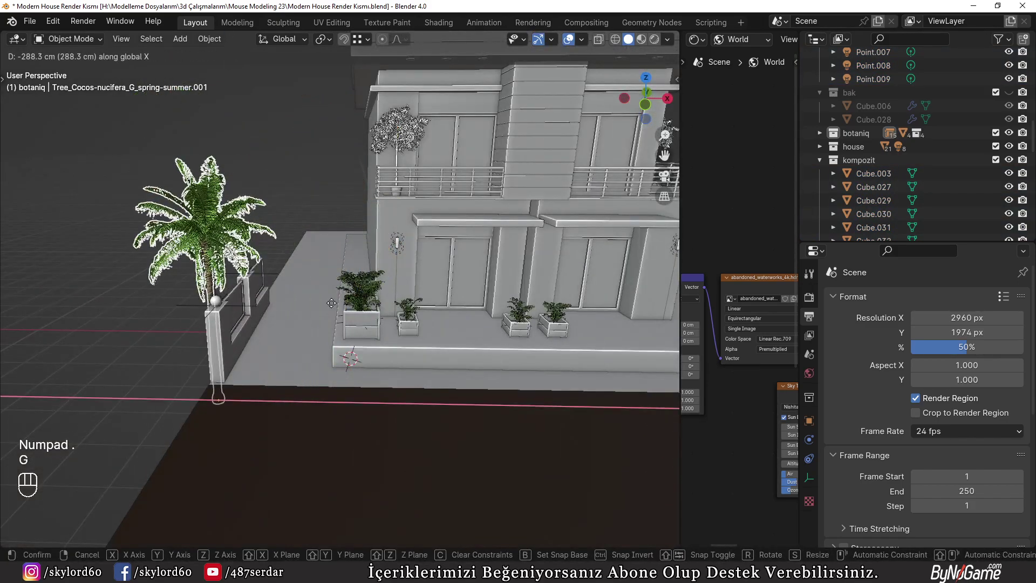
key(KP_0)
drag(334, 279, 422, 277)
key(g)
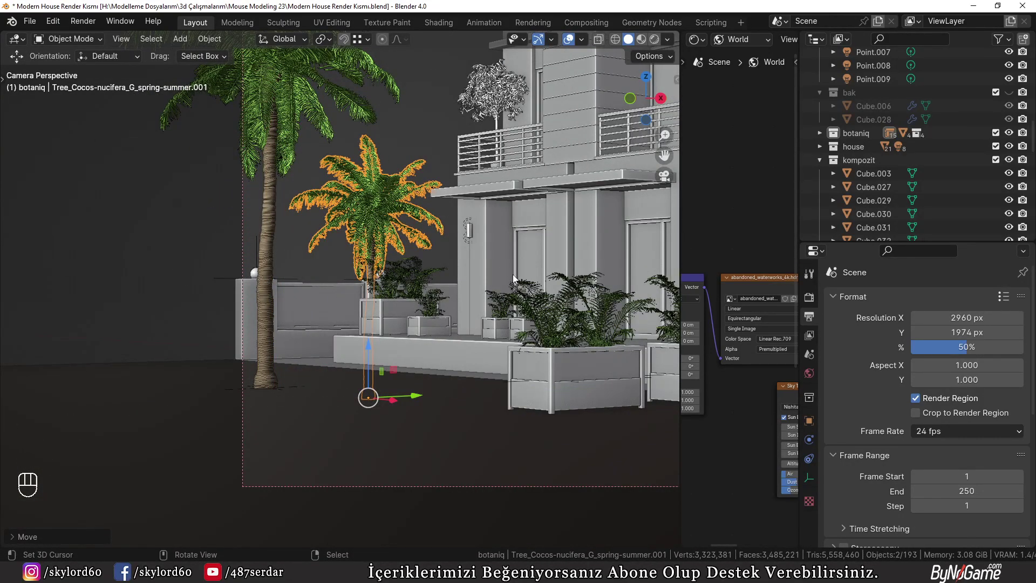
- Pull back so the whole camera frame with house and palms fits in view
middle_click(592, 245)
drag(430, 310, 485, 353)
right_click(372, 137)
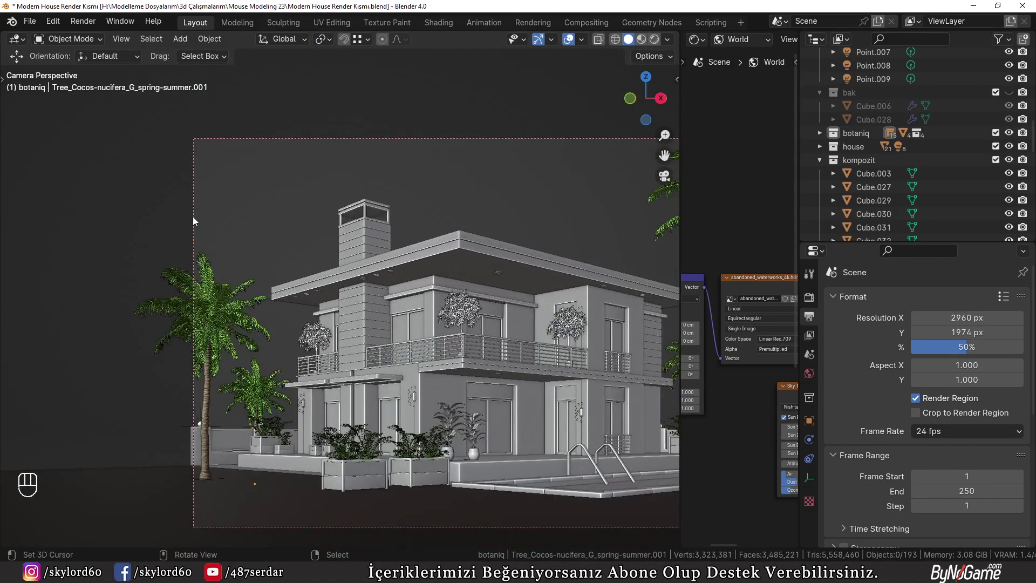
drag(420, 183, 333, 206)
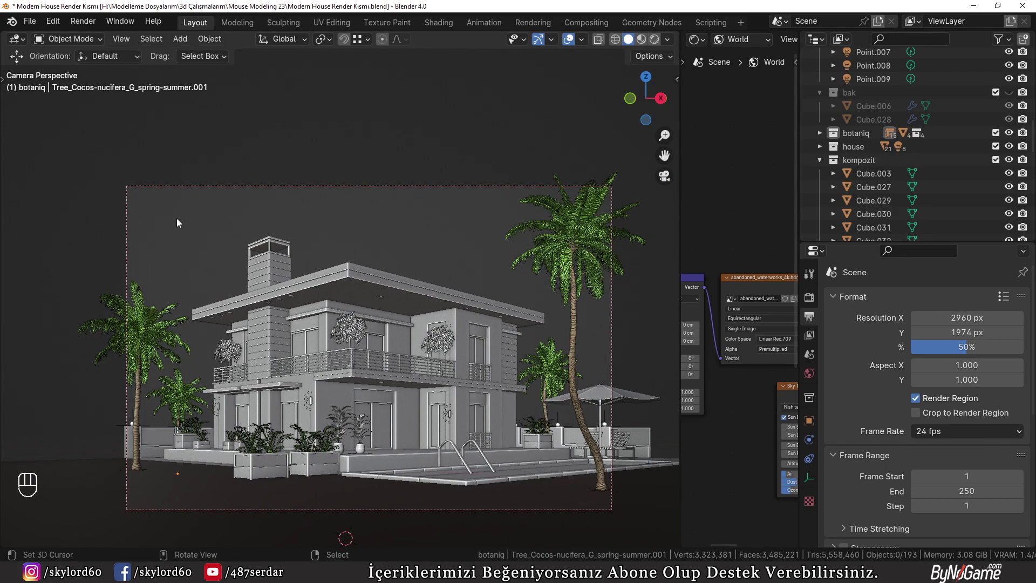
middle_click(365, 236)
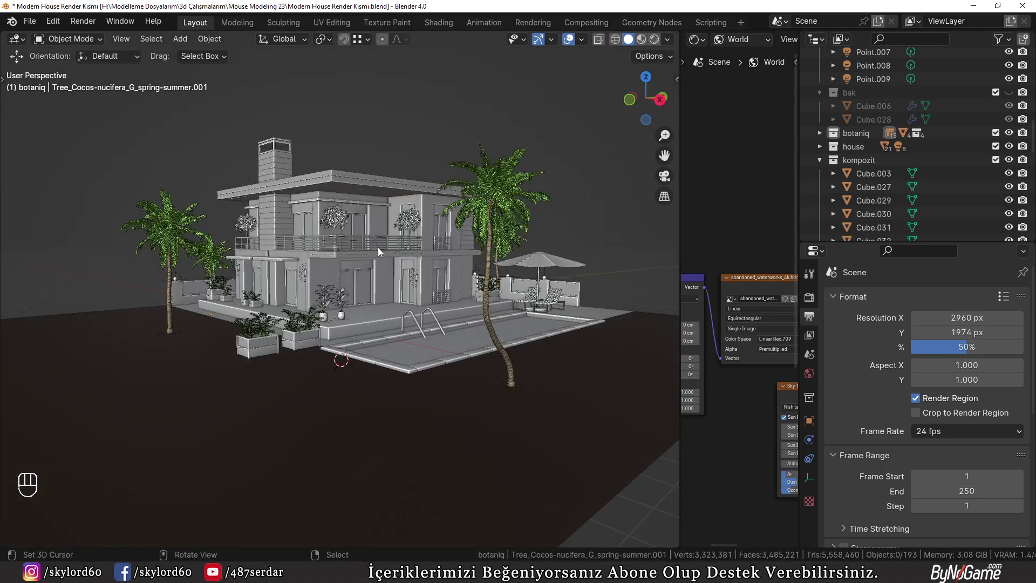
- Spawn the curved Cocos nucifera (I) palm, rotate it around Z and move it left of the house
key(n)
drag(601, 118, 311, 270)
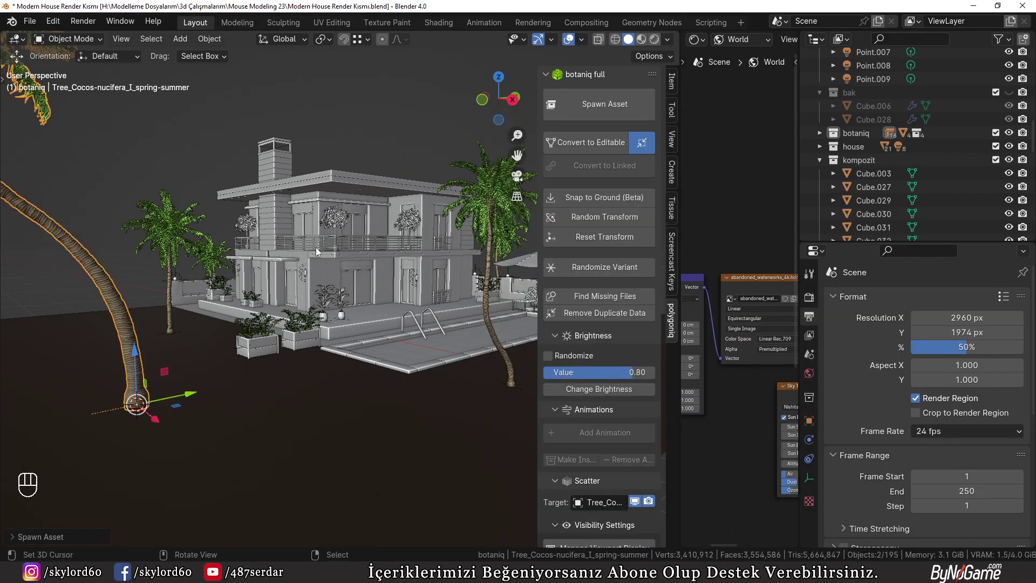
key(r)
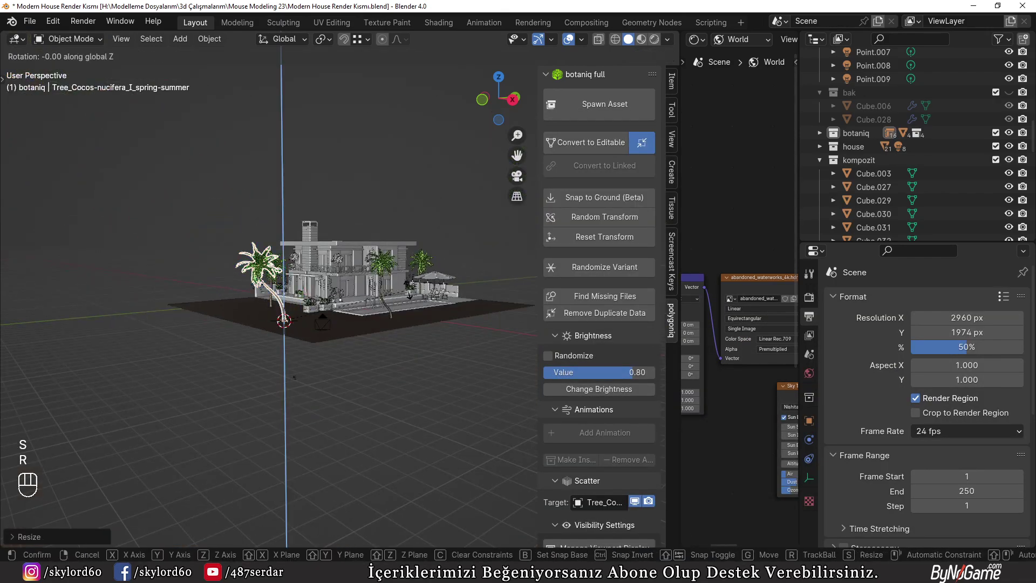
key(KP_0)
key(g)
key(s)
key(z)
key(ctrl+z)
key(s)
key(r)
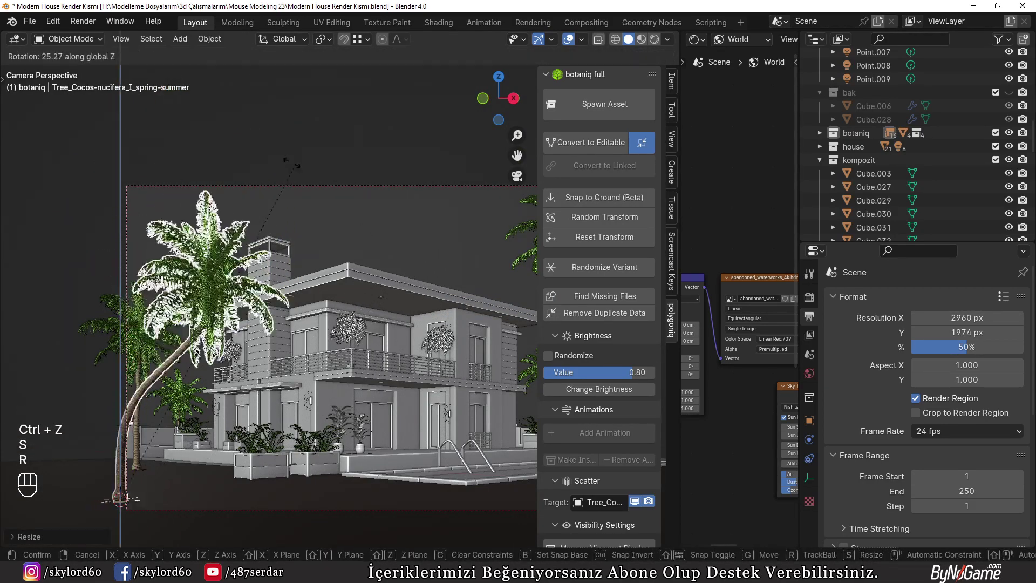
key(g)
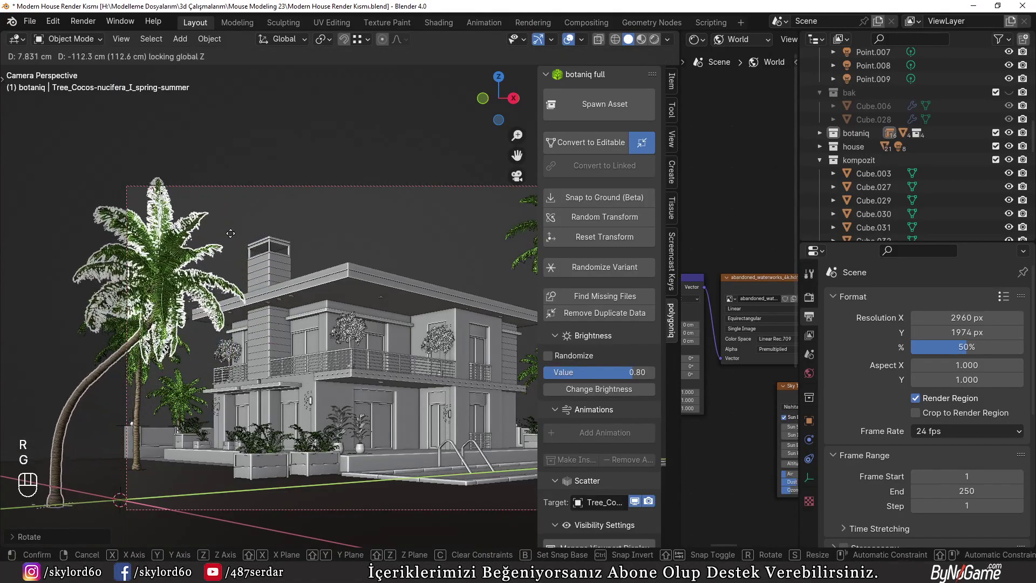
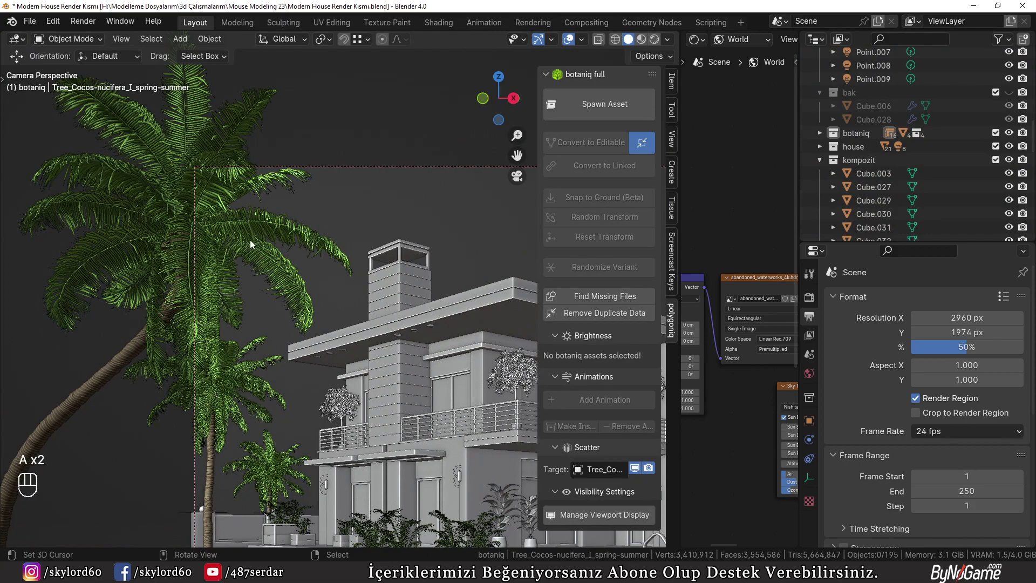
- Duplicate the curved palm with Shift+D, rotate and place the copy, and hide the sidebar
key(n)
right_click(328, 258)
drag(325, 274, 323, 288)
key(shift+d)
key(r)
key(r)
key(g)
key(KP_0)
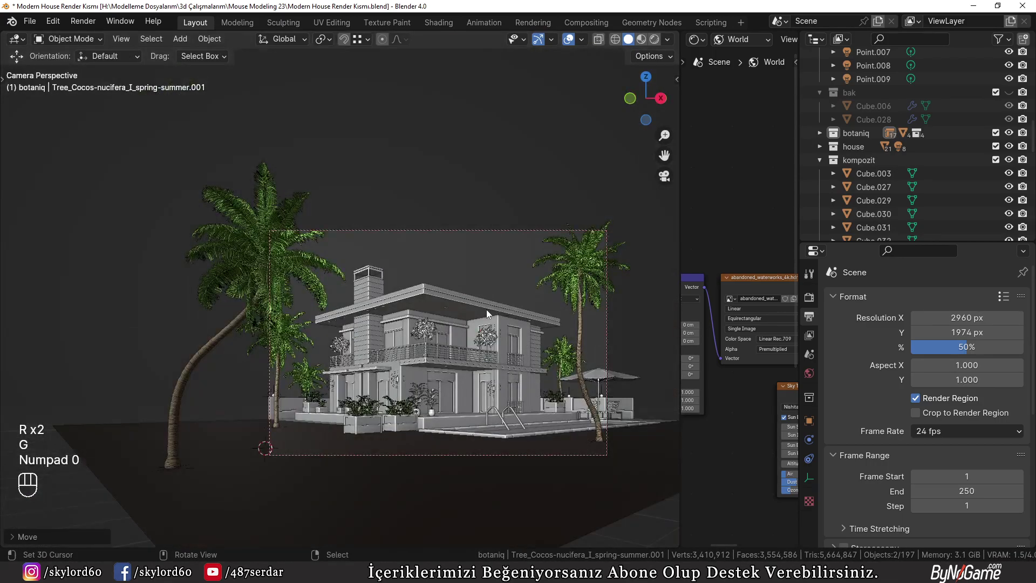
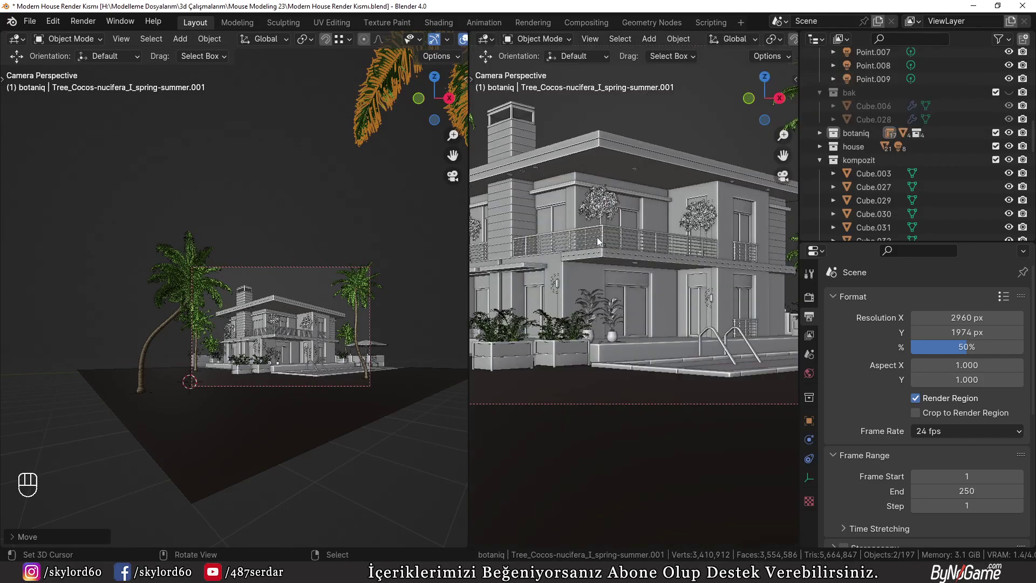
- Set the second viewport to a top-down view tilted to show the ground plane
key(KP_7)
middle_click(584, 296)
key(g)
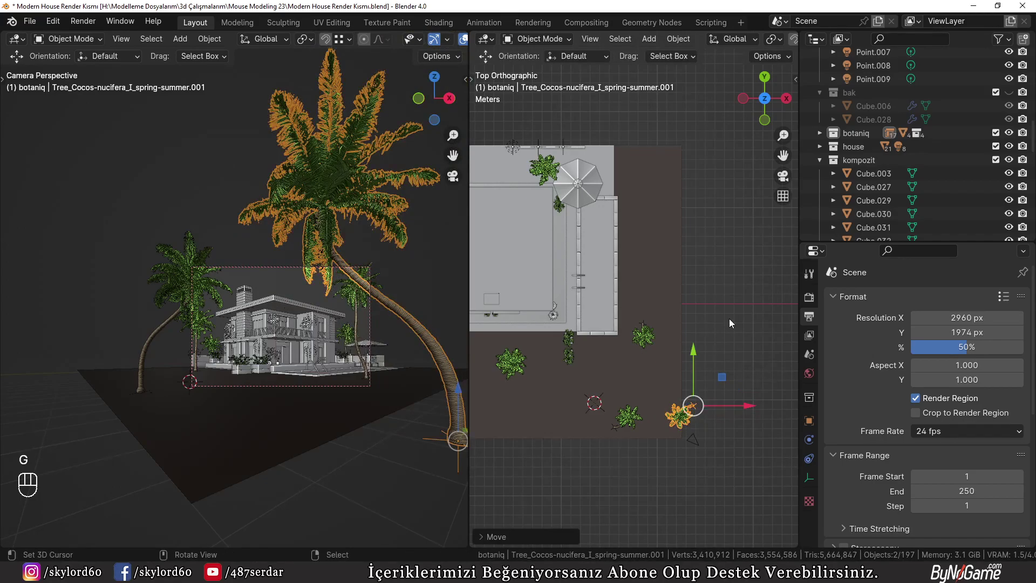
middle_click(718, 331)
drag(659, 355, 654, 271)
drag(693, 330, 782, 366)
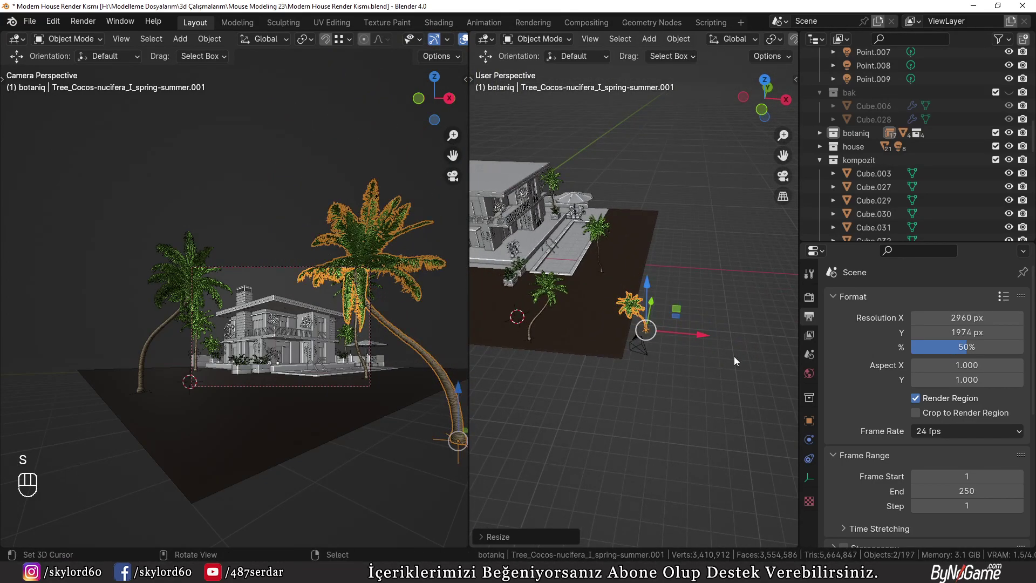
- Reposition the copied curved palm and deselect everything to check the camera composition
key(g)
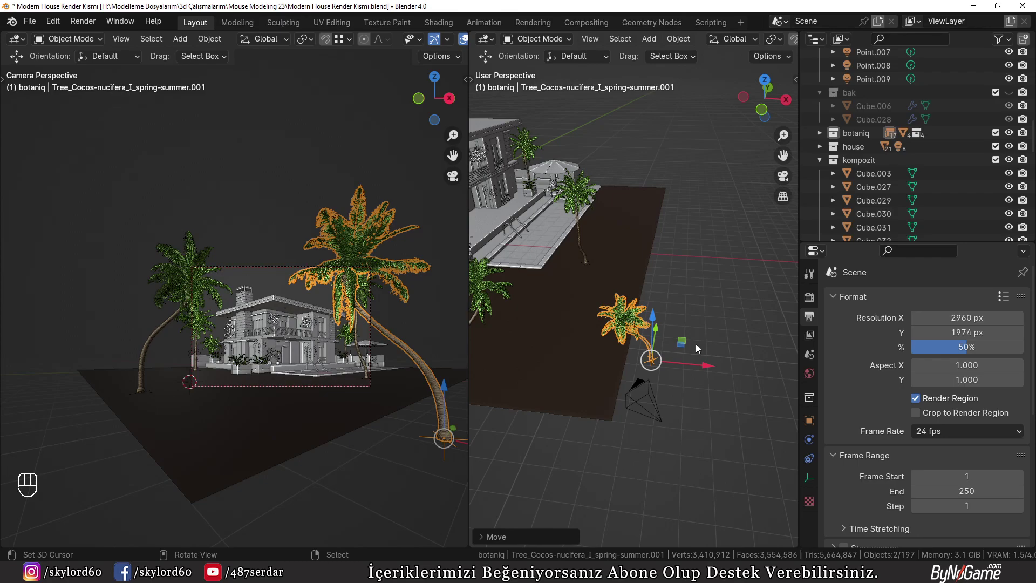
drag(387, 263, 267, 273)
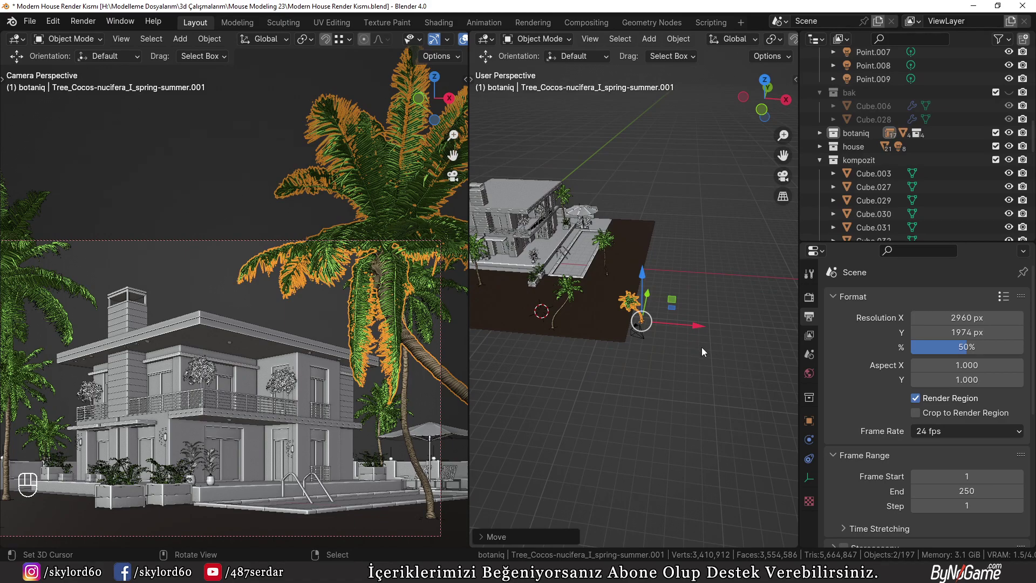
middle_click(322, 323)
key(KP_0)
key(a)
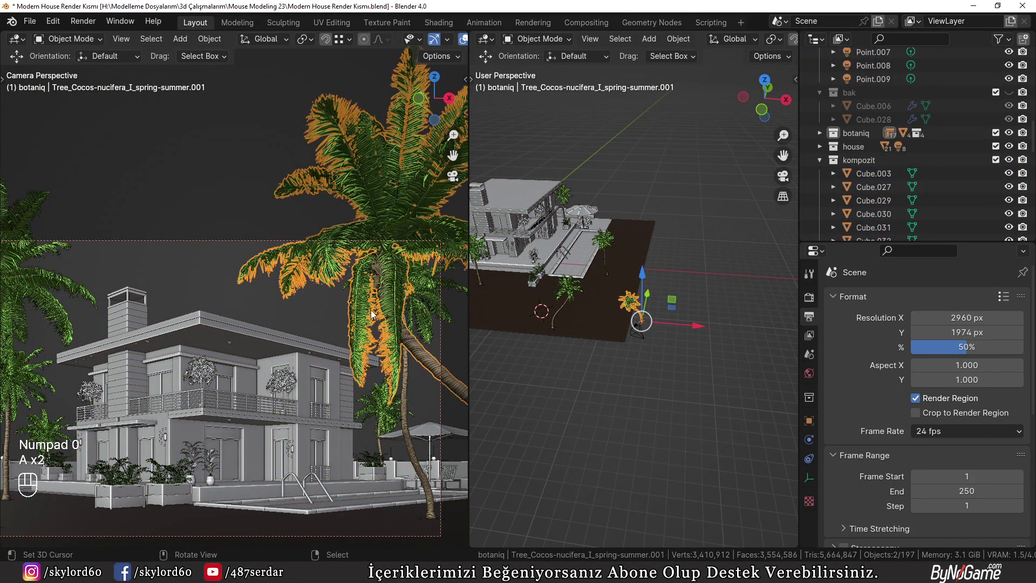
key(g)
key(g)
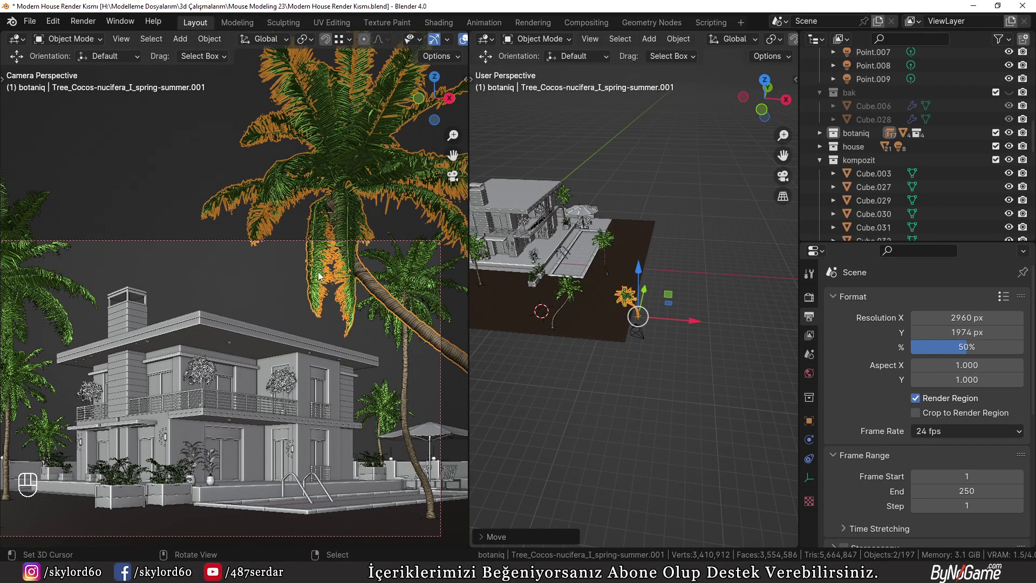
key(a)
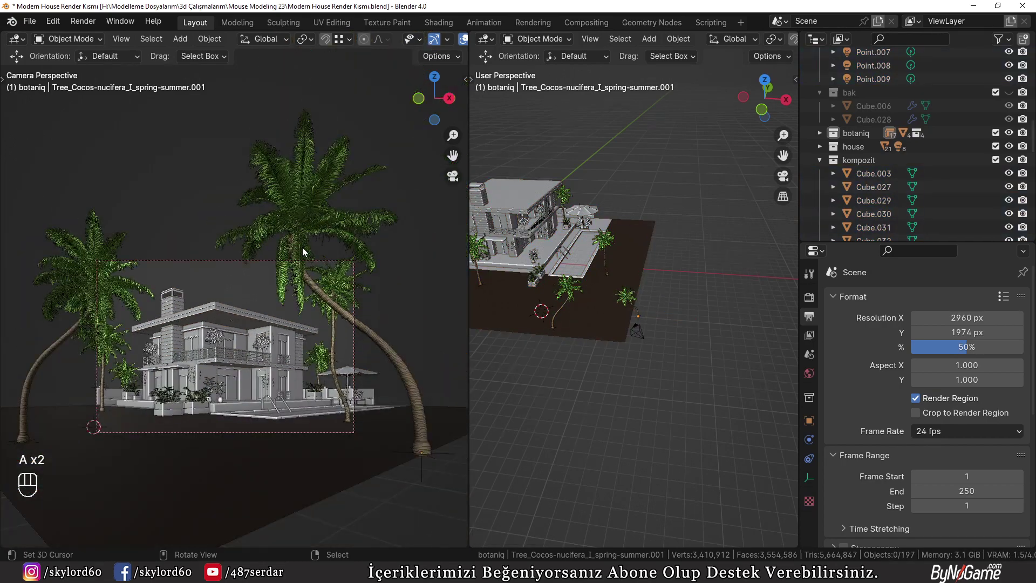
- Move the camera view closer to the house and palm fronds, save the file and start the render
drag(249, 263, 271, 220)
drag(282, 221, 188, 218)
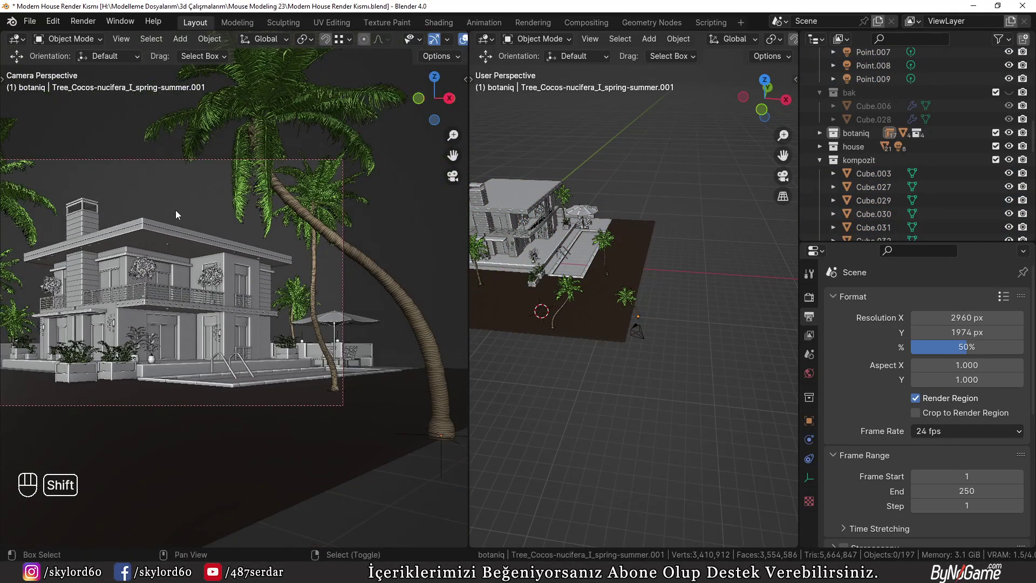
drag(174, 245, 288, 291)
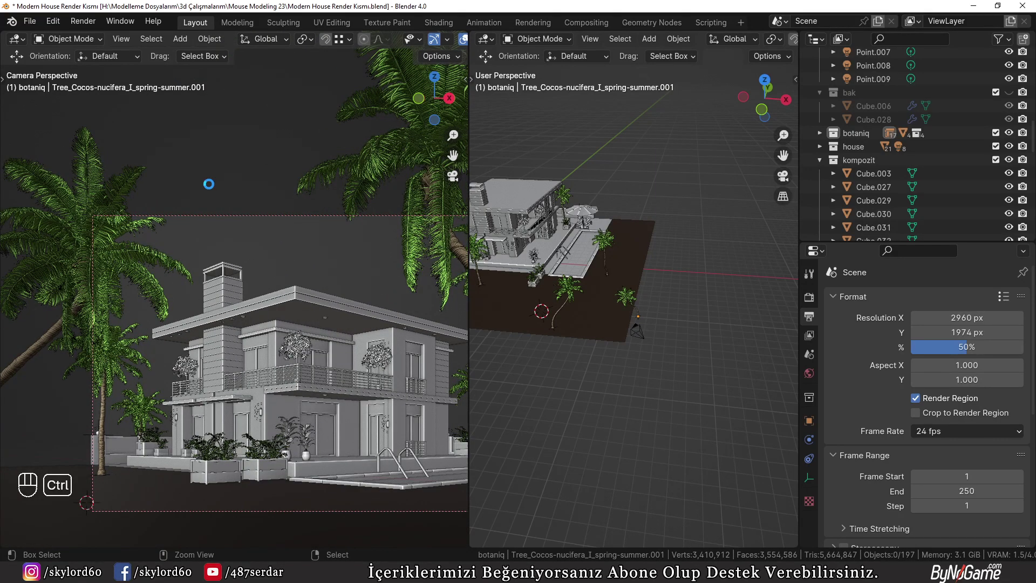
key(ctrl+s)
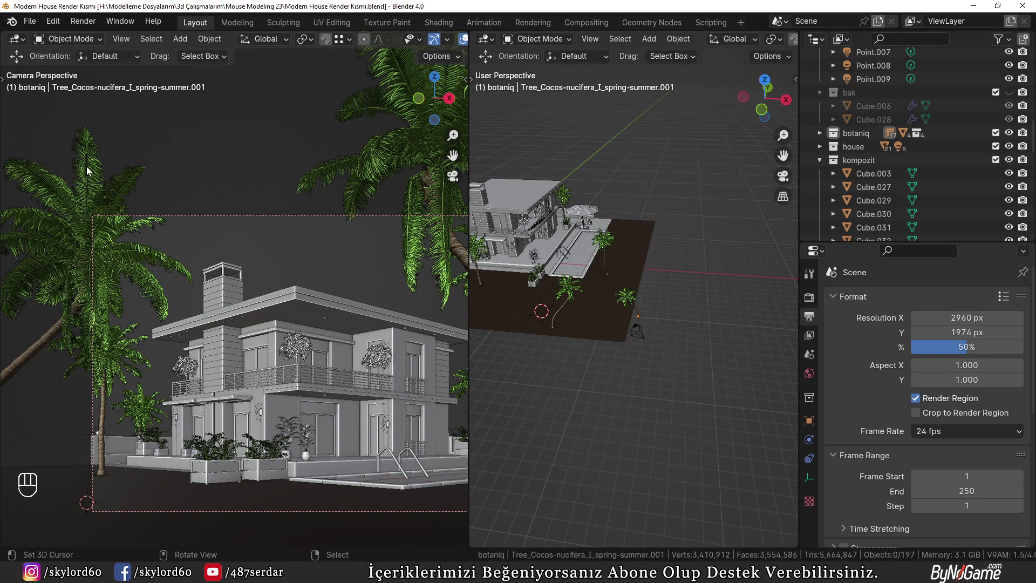
drag(93, 23, 98, 37)
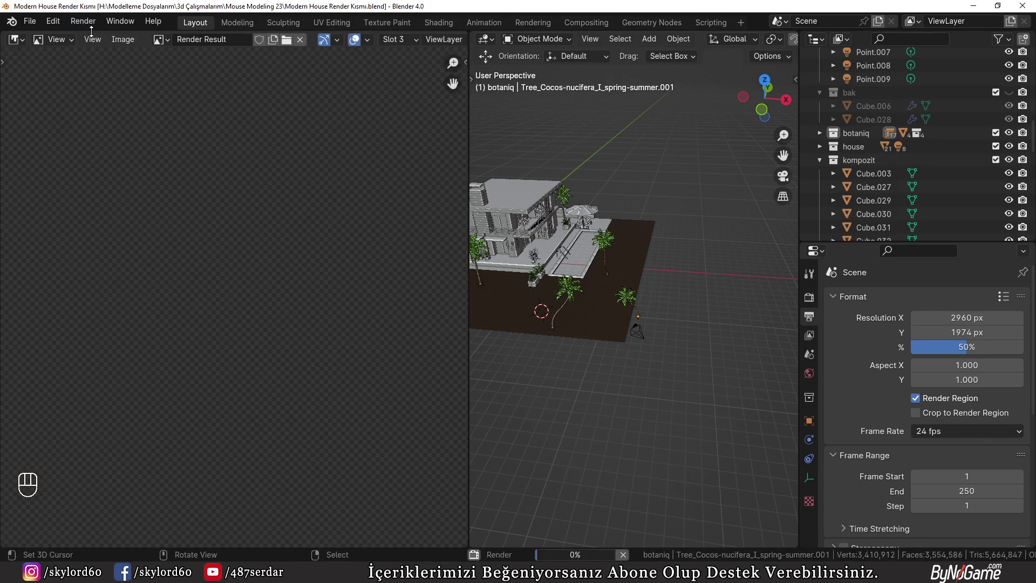
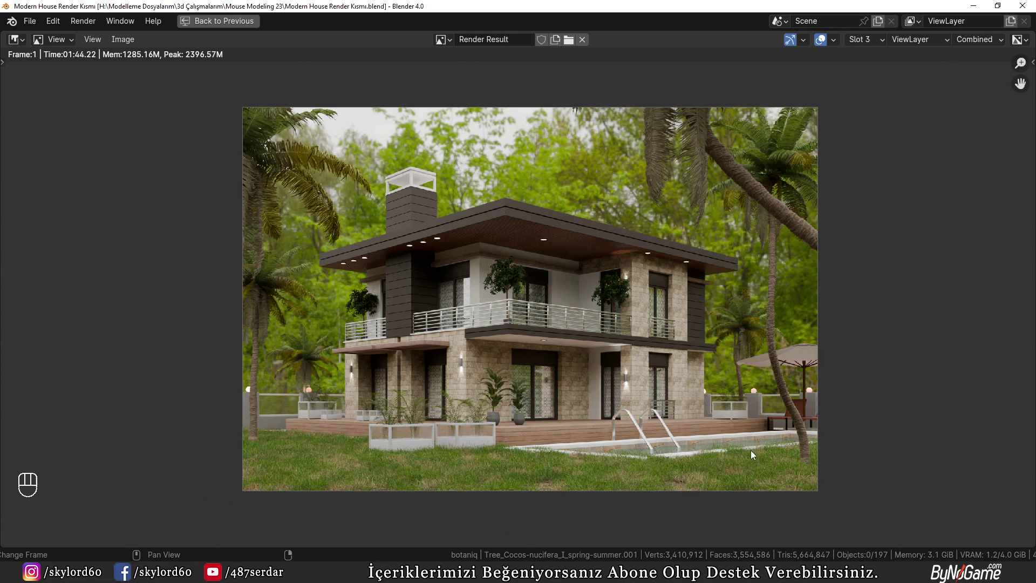
- Close the render result and look around the house through the scene camera
key(Escape)
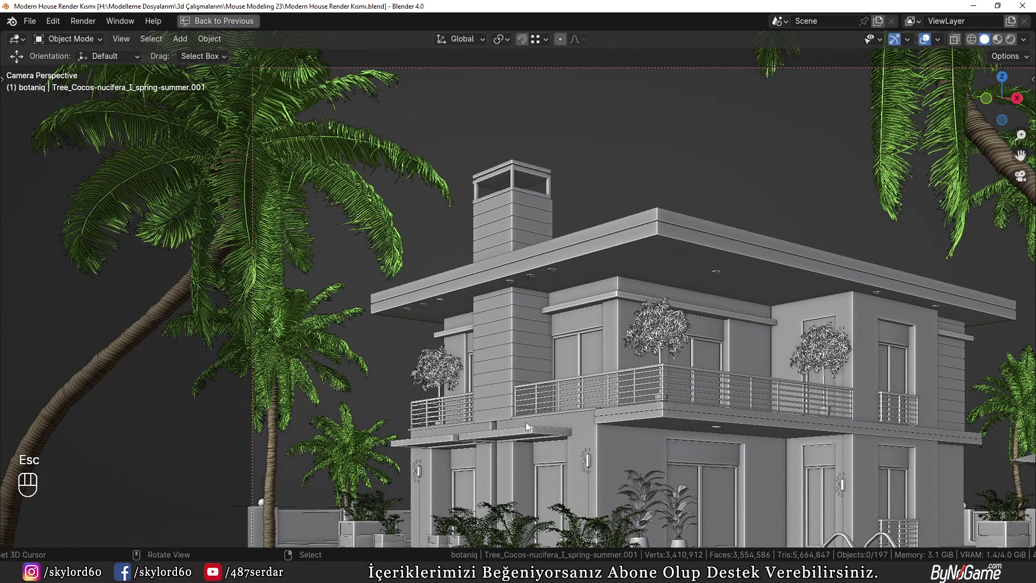
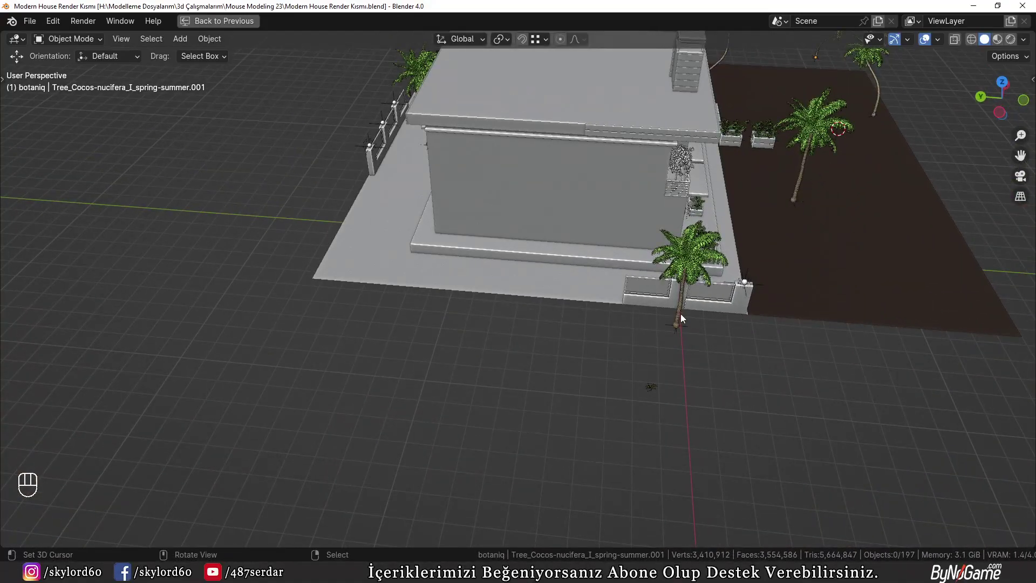
key(KP_0)
drag(366, 371, 345, 316)
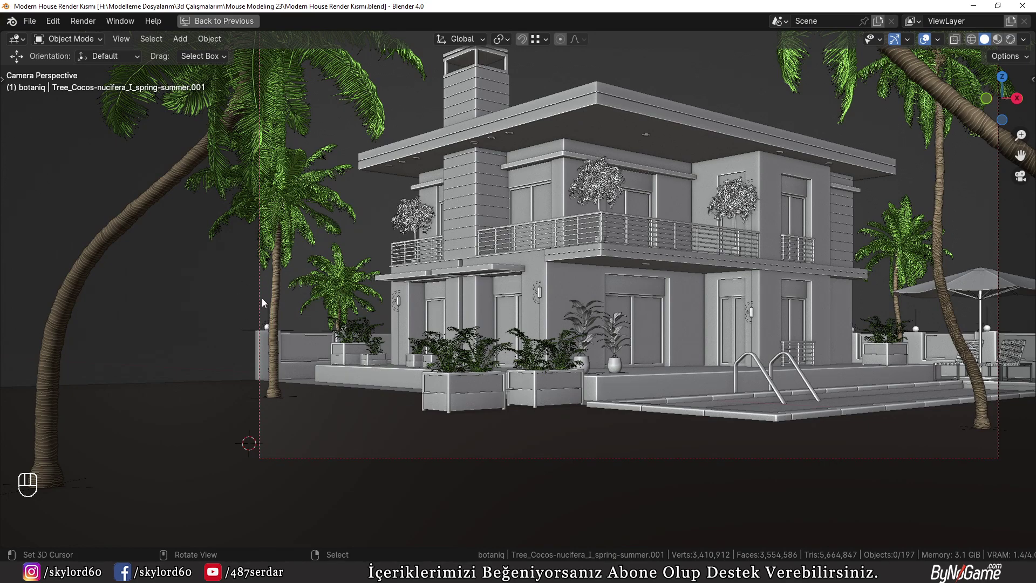
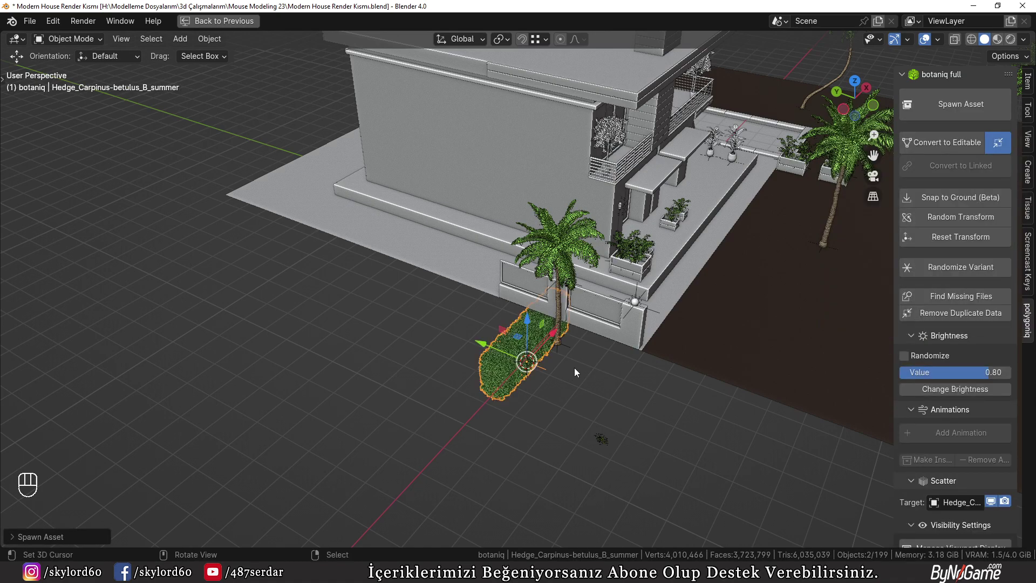
- Stretch the new hedge wider and taller in front view and move it beside the palm tree
key(r)
key(s)
key(KP_6)
key(KP_3)
drag(614, 378, 666, 438)
key(g)
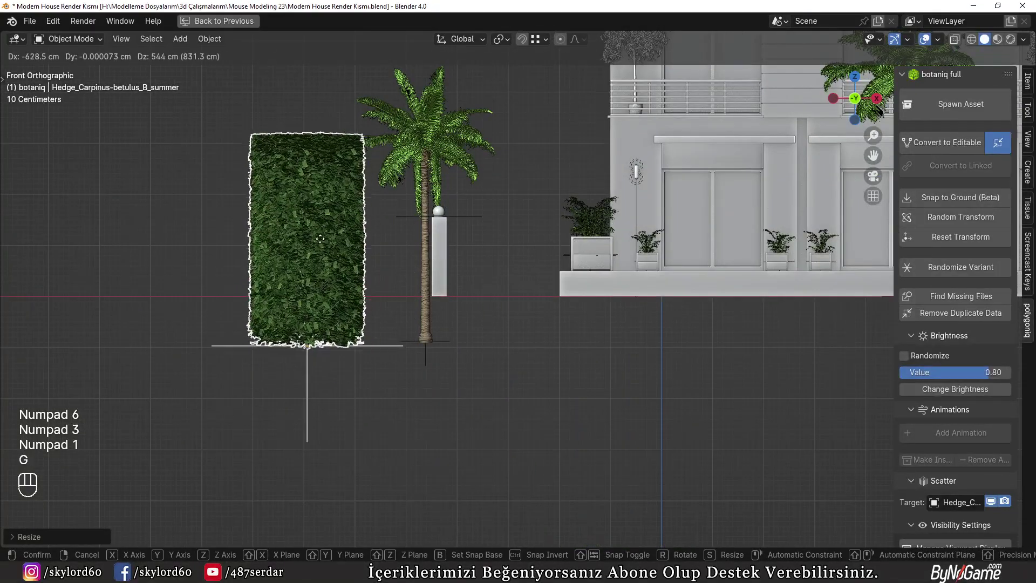
drag(367, 277, 391, 290)
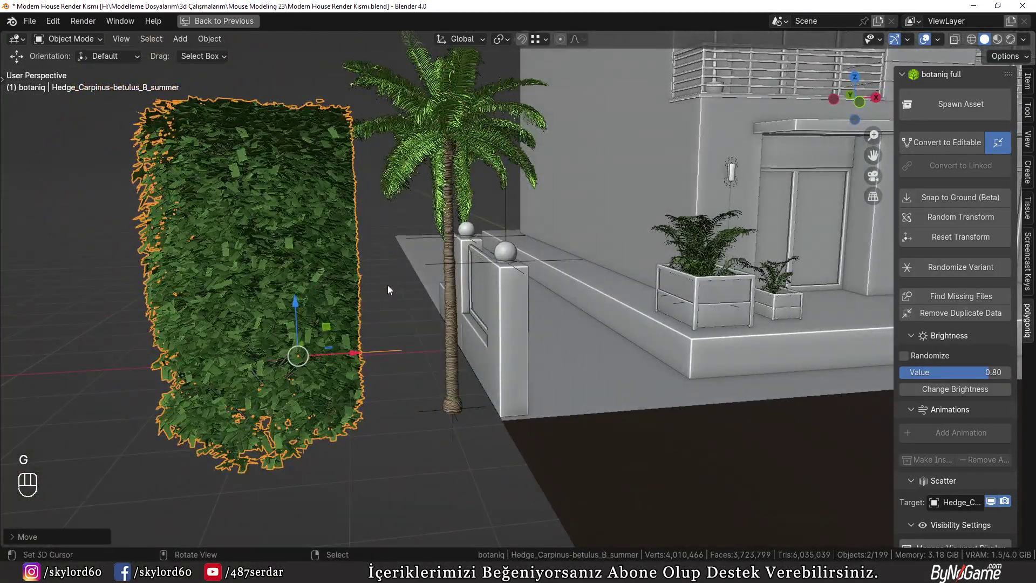
- Set the hedge on the ground and slide it behind the palm and front planters, checking through the camera
key(KP_3)
key(KP_1)
key(g)
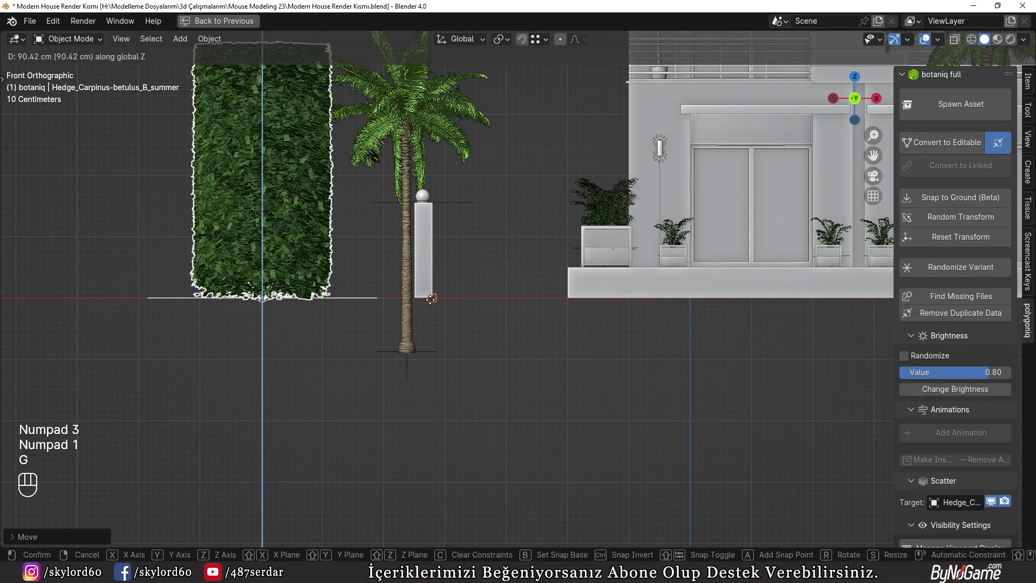
key(KP_0)
drag(391, 301, 425, 299)
key(s)
key(g)
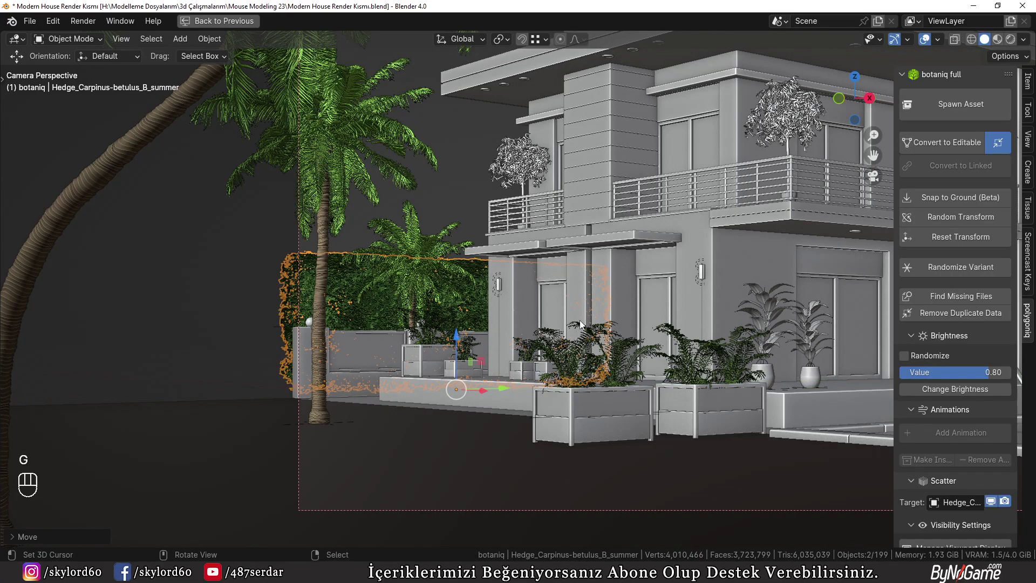
drag(541, 308, 587, 333)
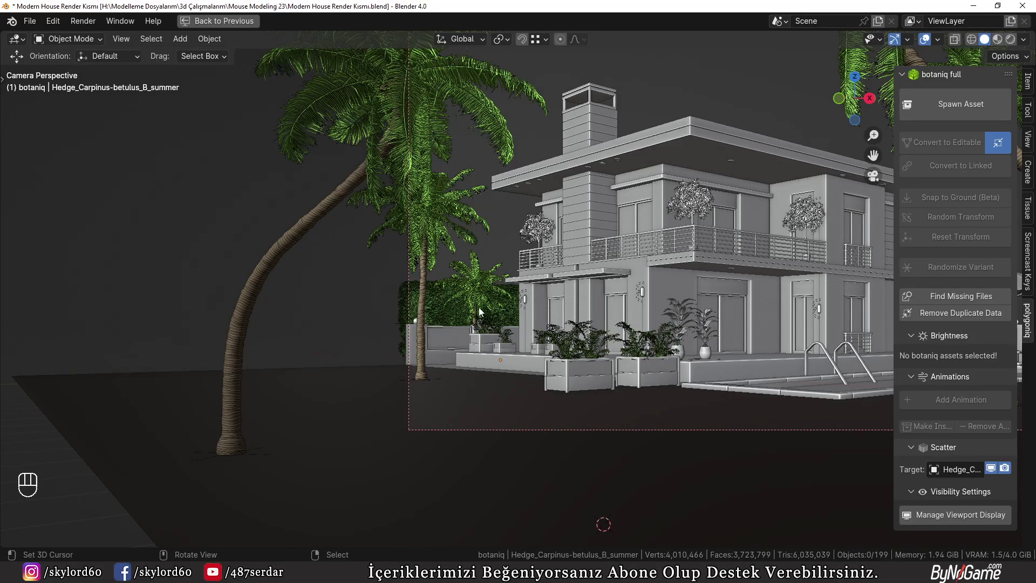
- Adjust the hedge further and reframe the camera view of the house
key(d)
key(d)
key(d)
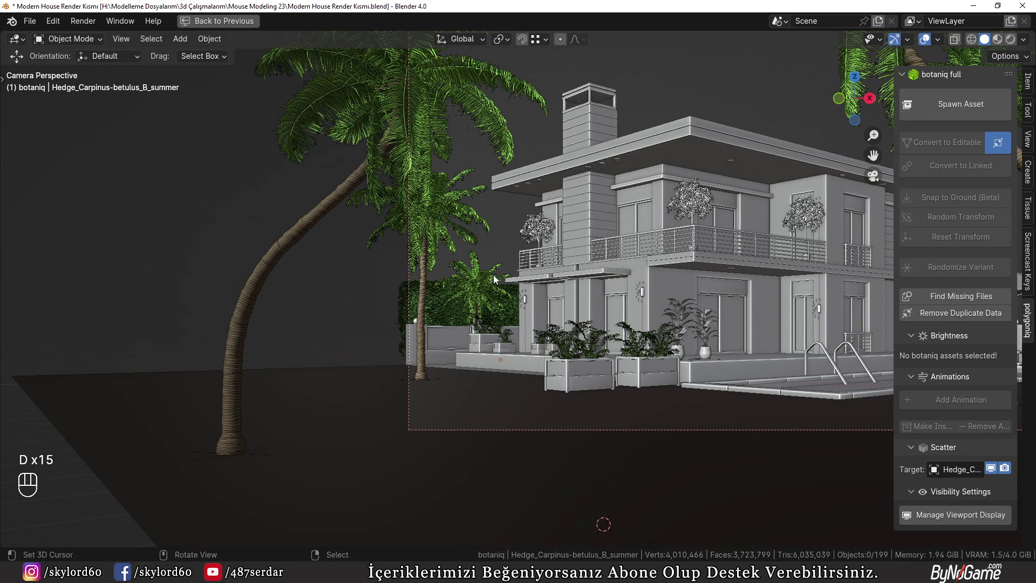
drag(615, 259, 533, 272)
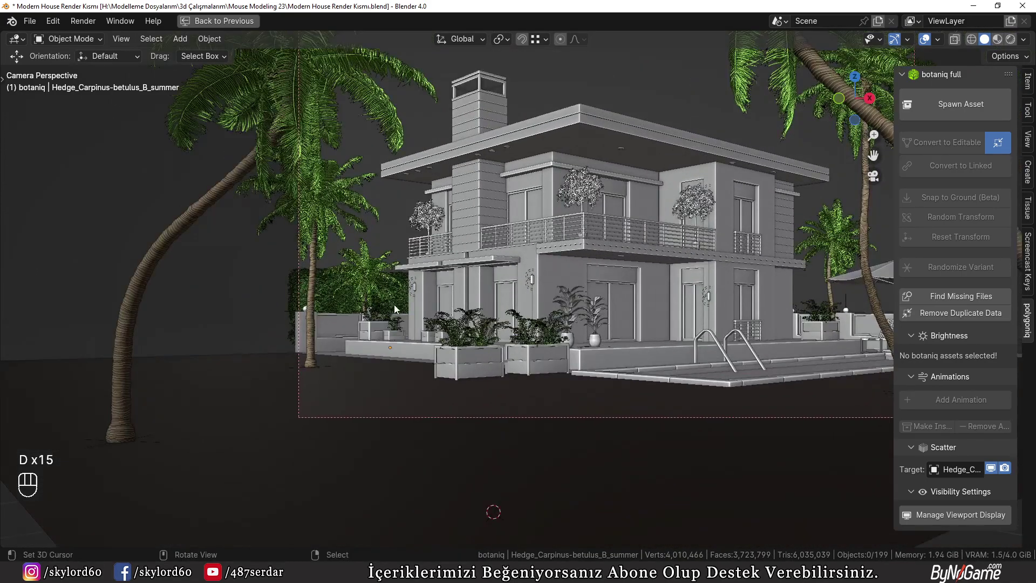
- Duplicate the tall hedge and place the copy along the far side near the umbrella
click(293, 289)
key(KP_7)
middle_click(321, 224)
drag(522, 380, 447, 495)
- Rotate the hedge copy from top view to run along the edge and save the file
key(shift+d)
key(r)
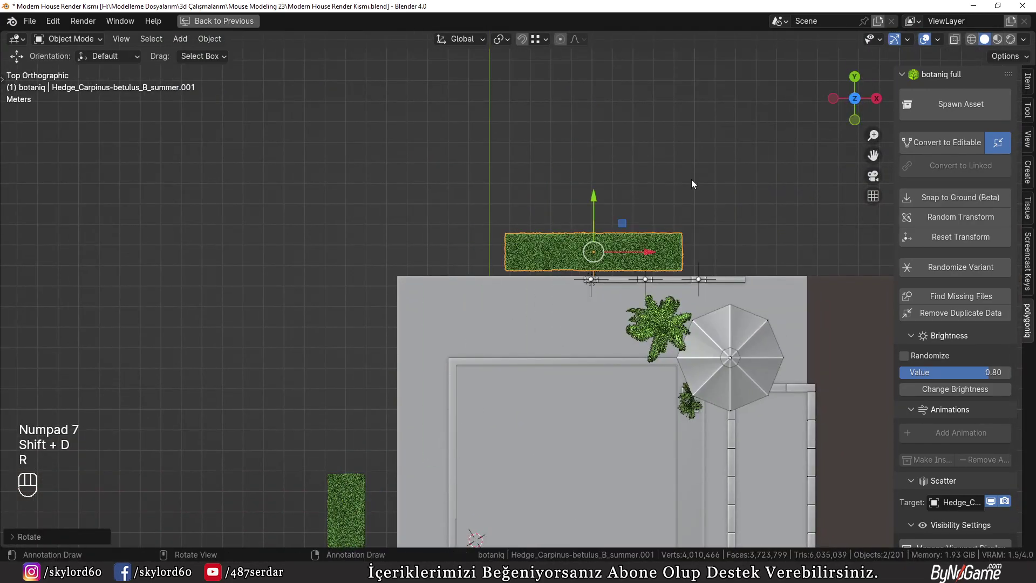
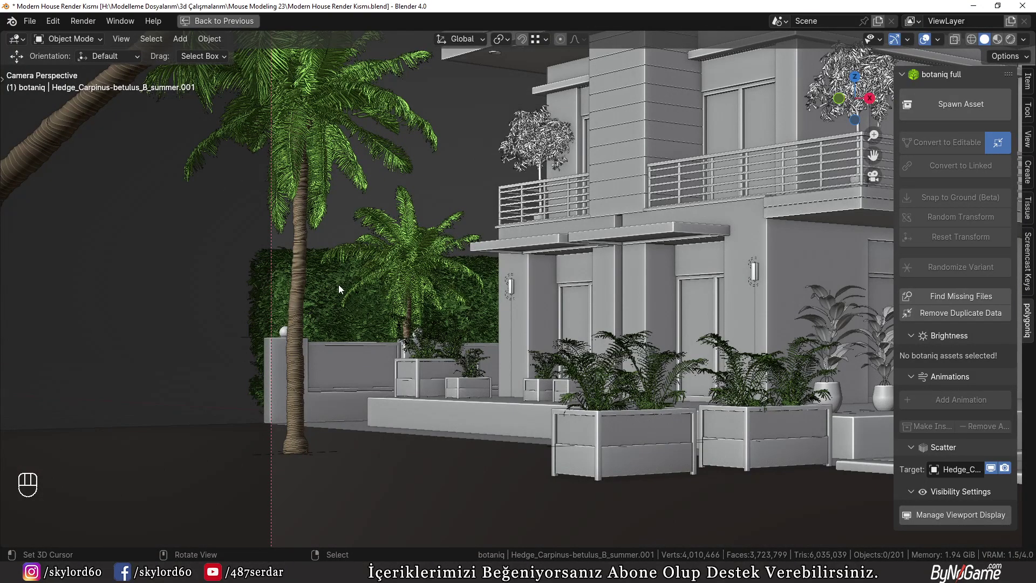
drag(512, 246, 394, 264)
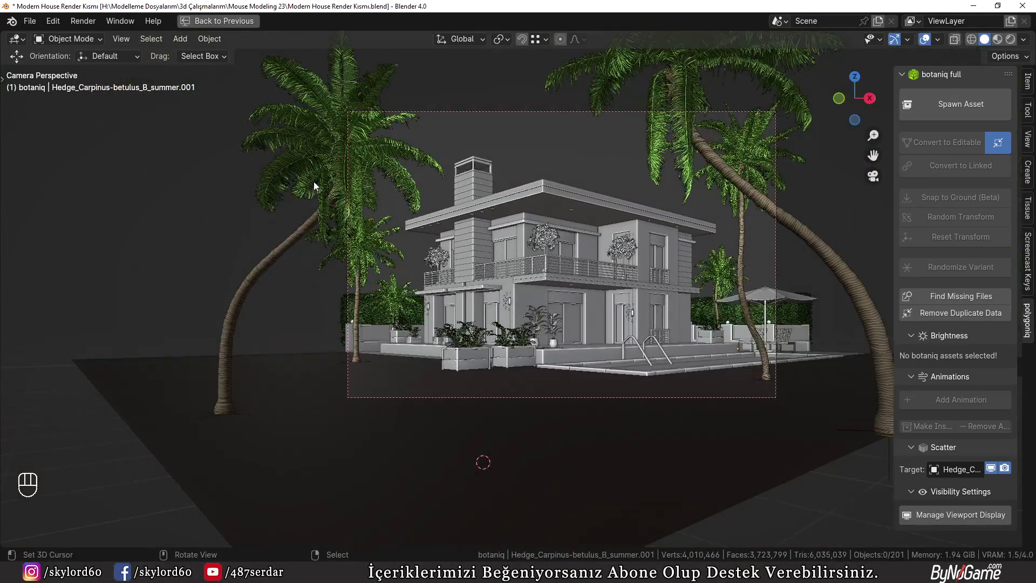
key(ctrl+s)
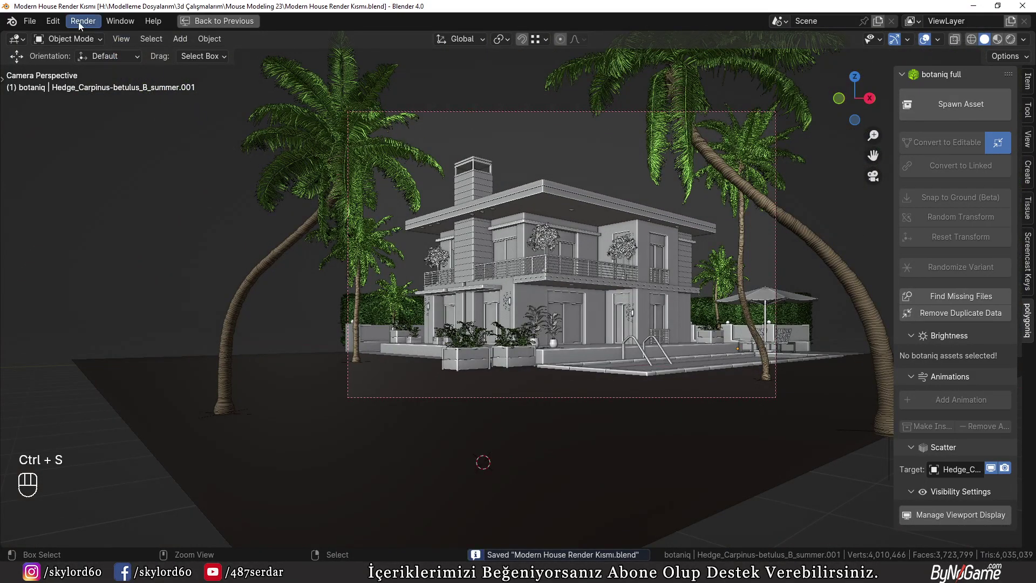
- Start the final Cycles render of the hedge-lined house
drag(82, 27, 100, 41)
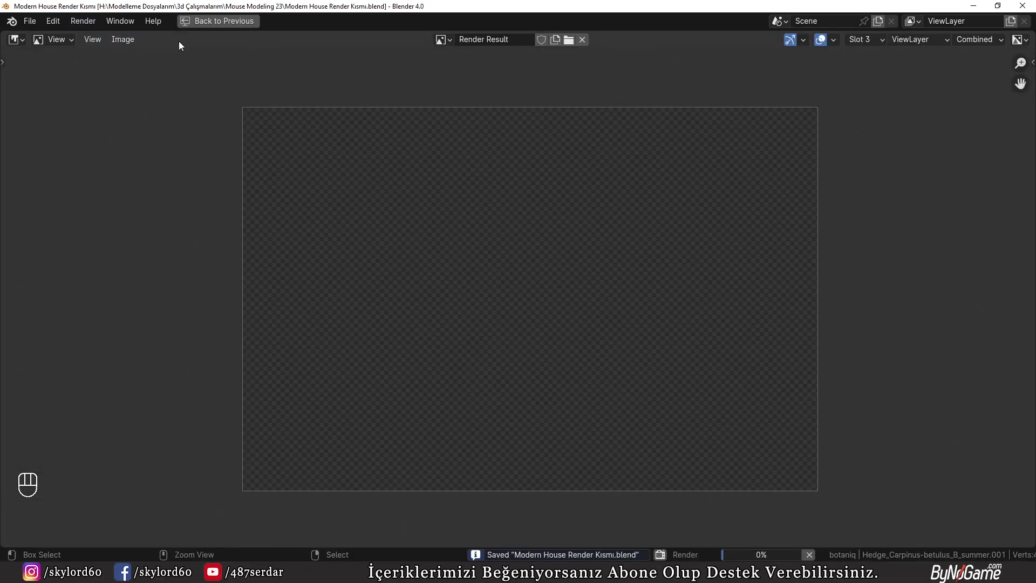
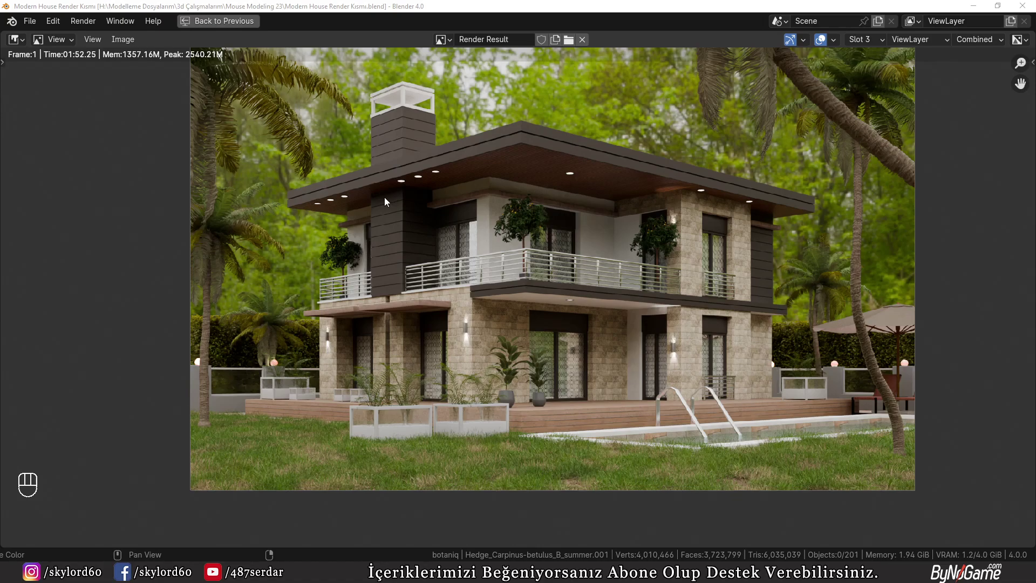
- Leave the render result for the scene and save the project file
click(224, 31)
key(ctrl+s)
key(n)
key(ctrl+space)
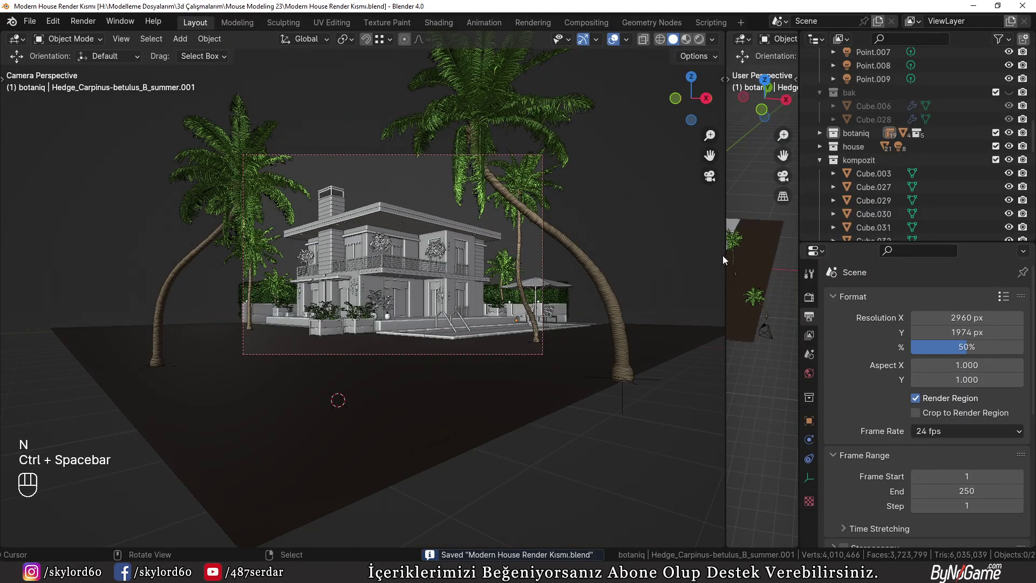
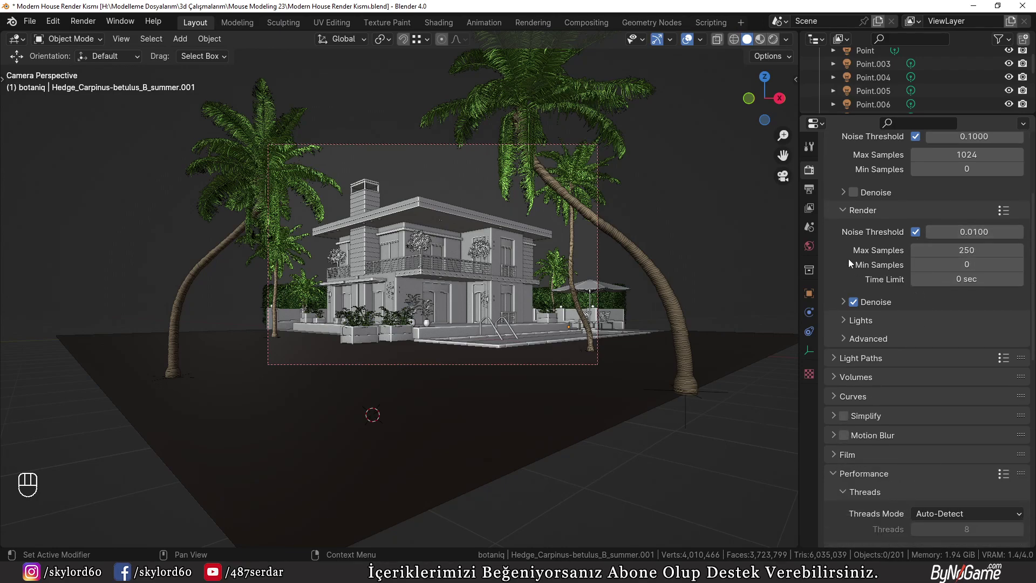
- Enable Film Transparent and Transparent Glass in the render settings
click(850, 406)
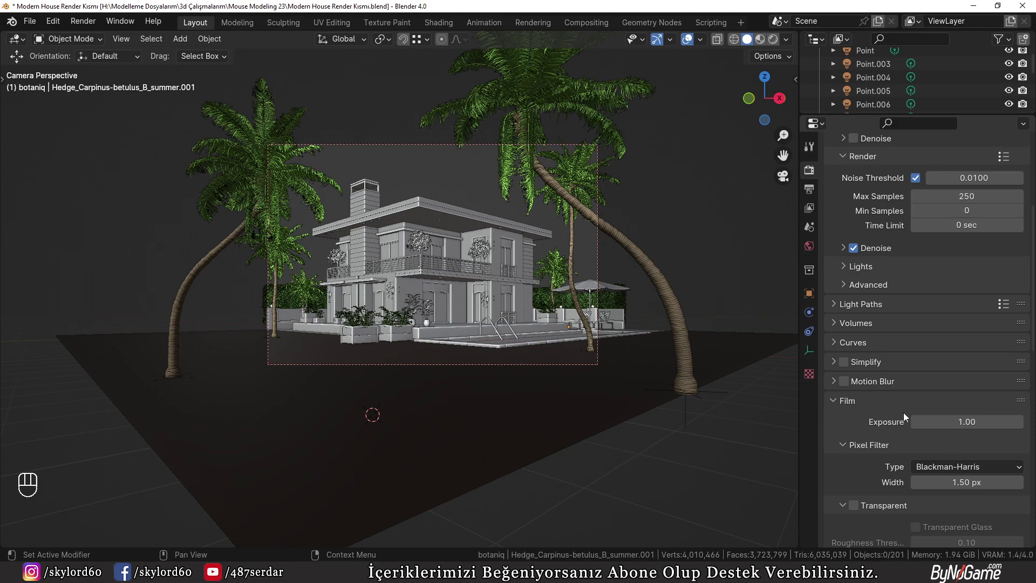
click(860, 485)
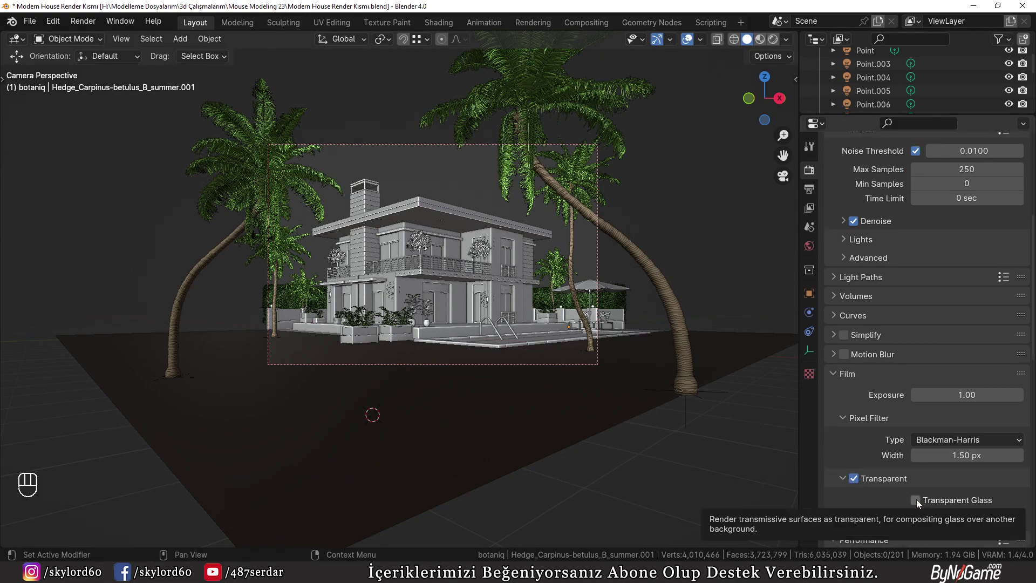
click(927, 503)
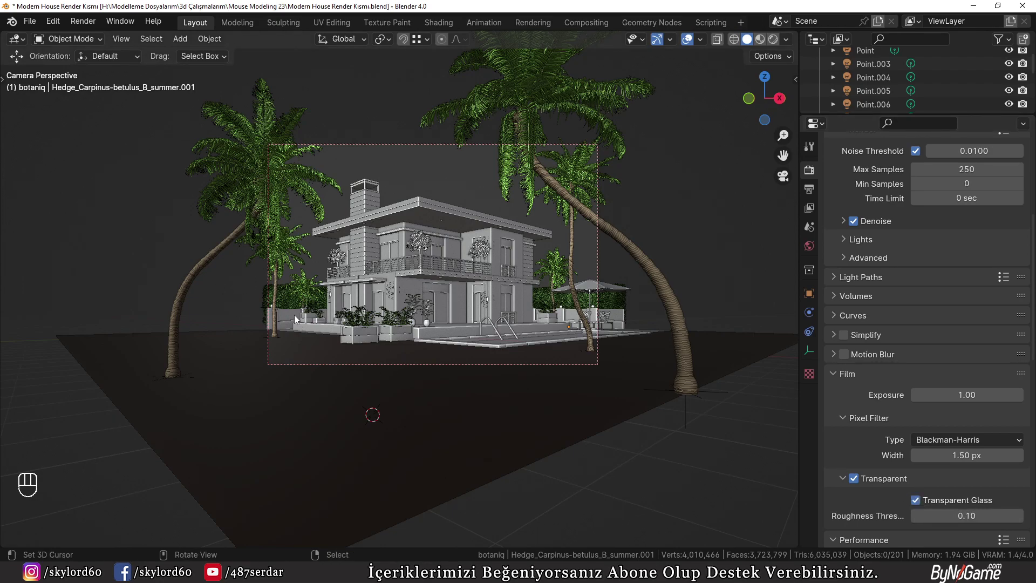
click(924, 504)
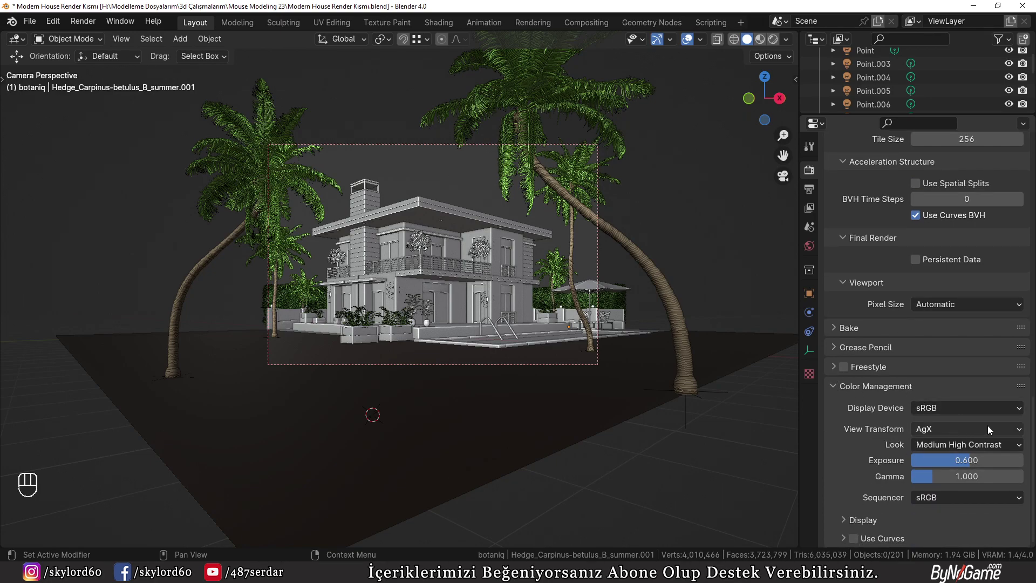
- Review the Color Management exposure around 0.6 and the list of contrast looks
drag(961, 431, 932, 466)
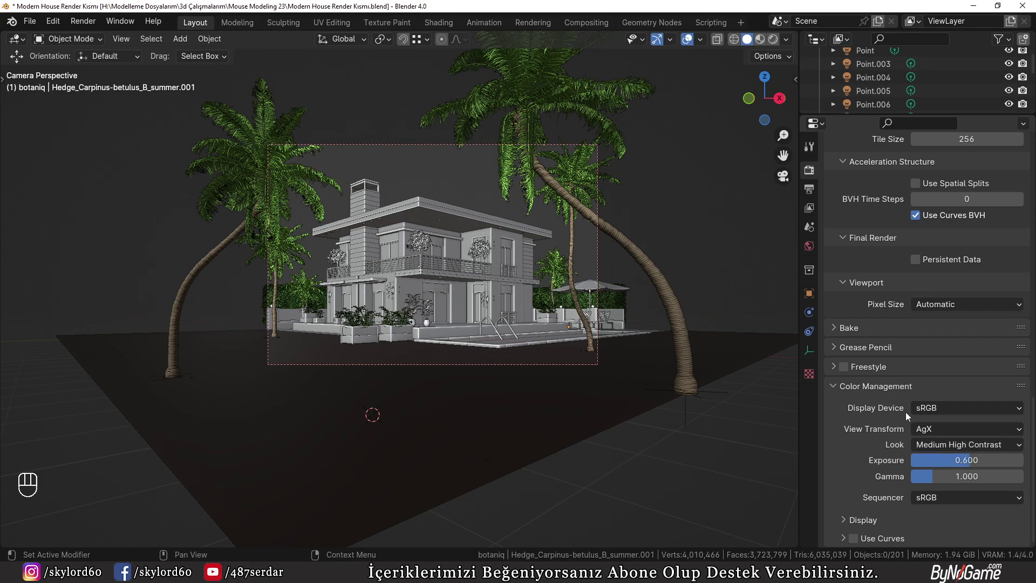
drag(943, 436, 934, 466)
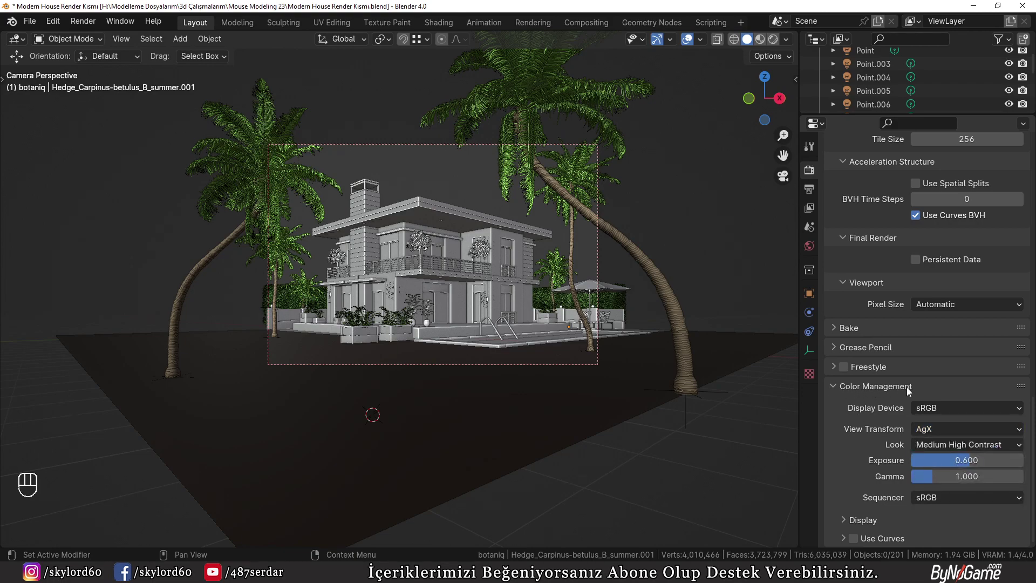
drag(929, 435, 933, 467)
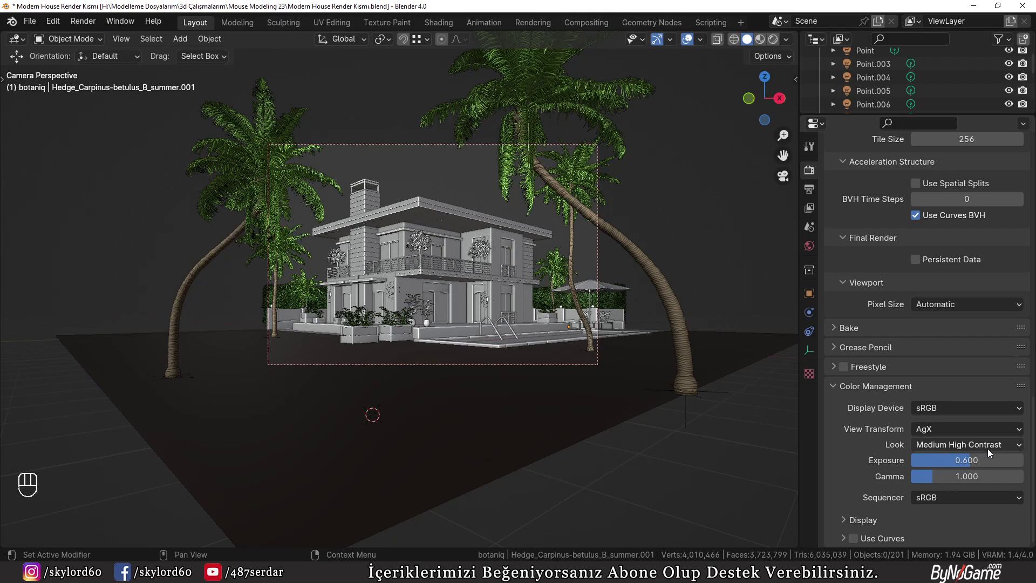
click(986, 451)
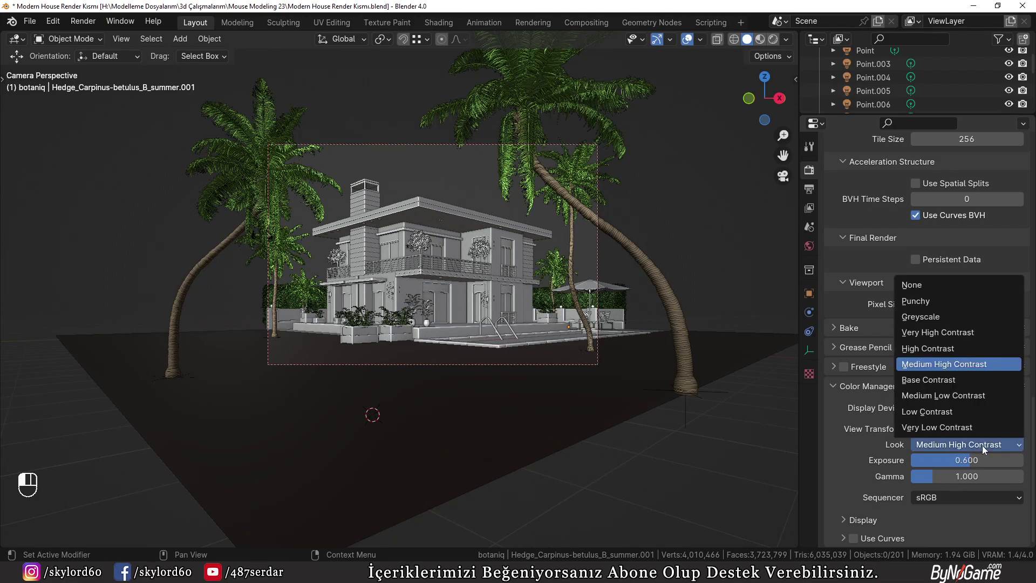
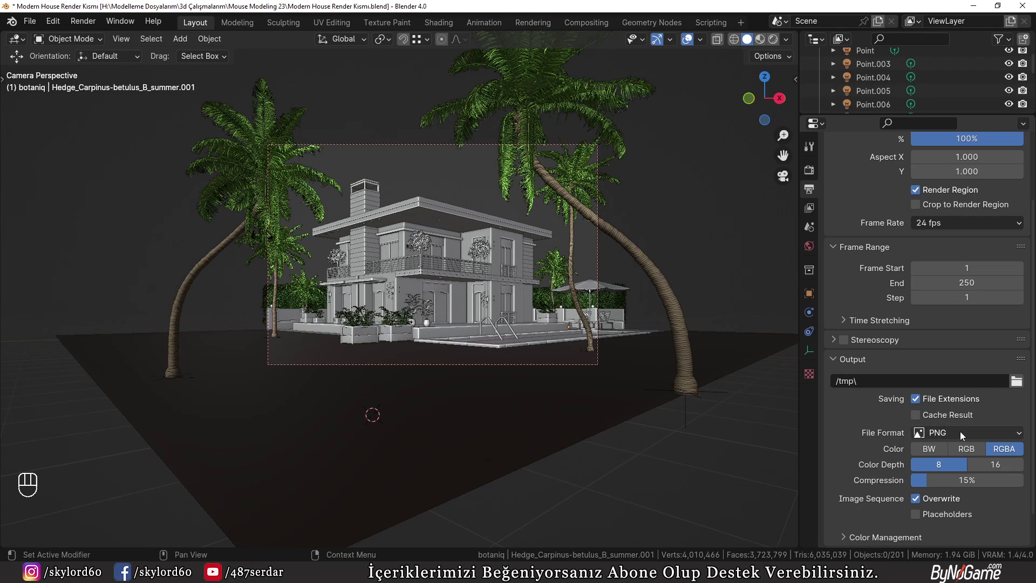
- Set the output file format to 8-bit RGBA TIFF
drag(963, 437, 865, 409)
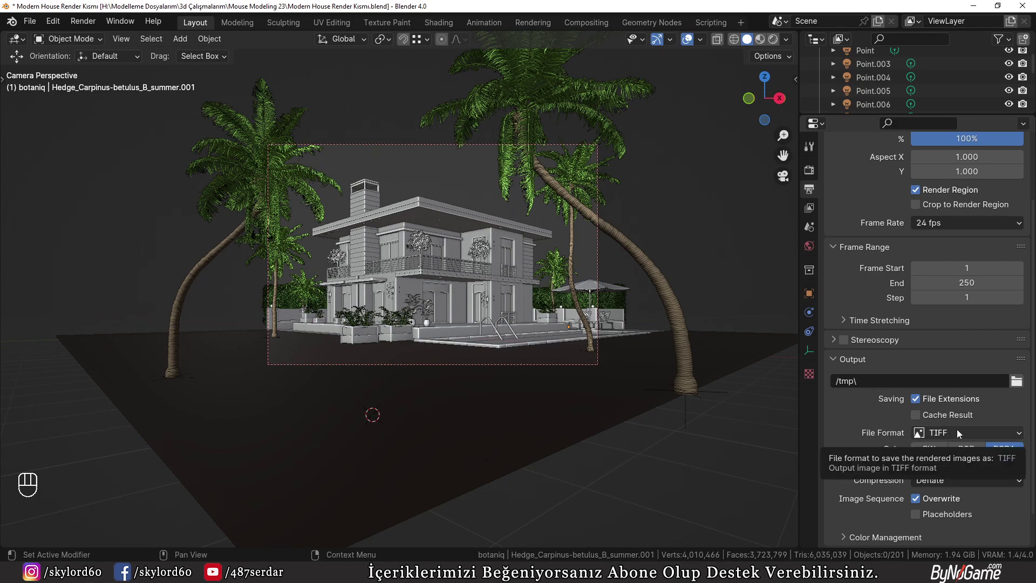
drag(955, 437, 1017, 468)
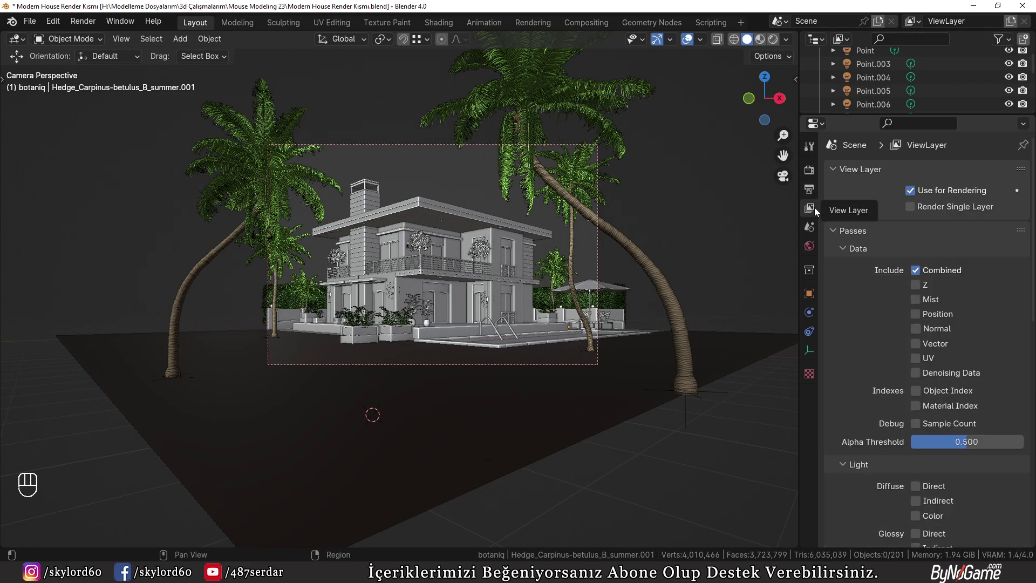
- Enable Z, Mist, Denoising Data, Glossy Direct/Indirect and Ambient Occlusion passes, then show World settings
click(919, 289)
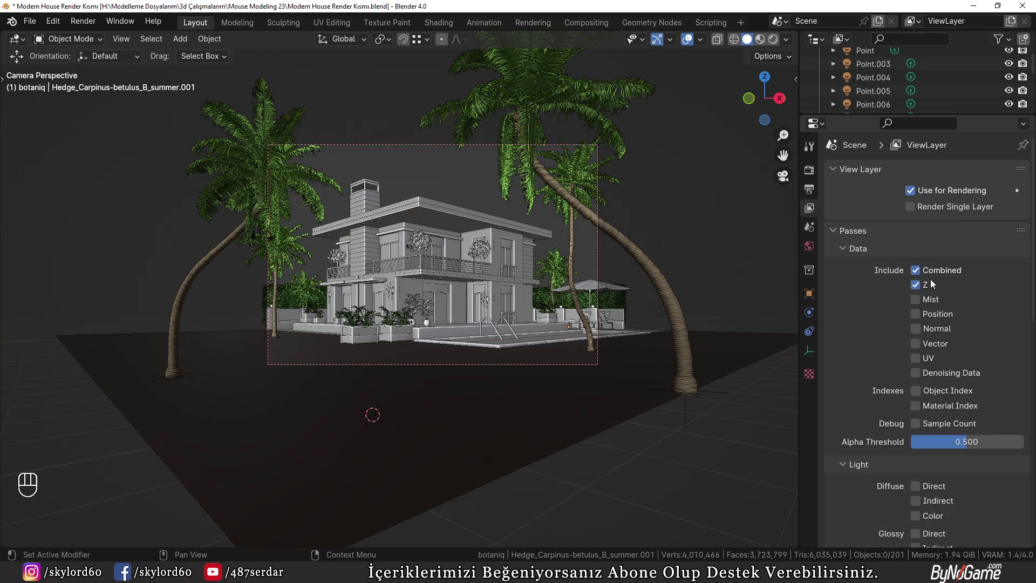
click(919, 304)
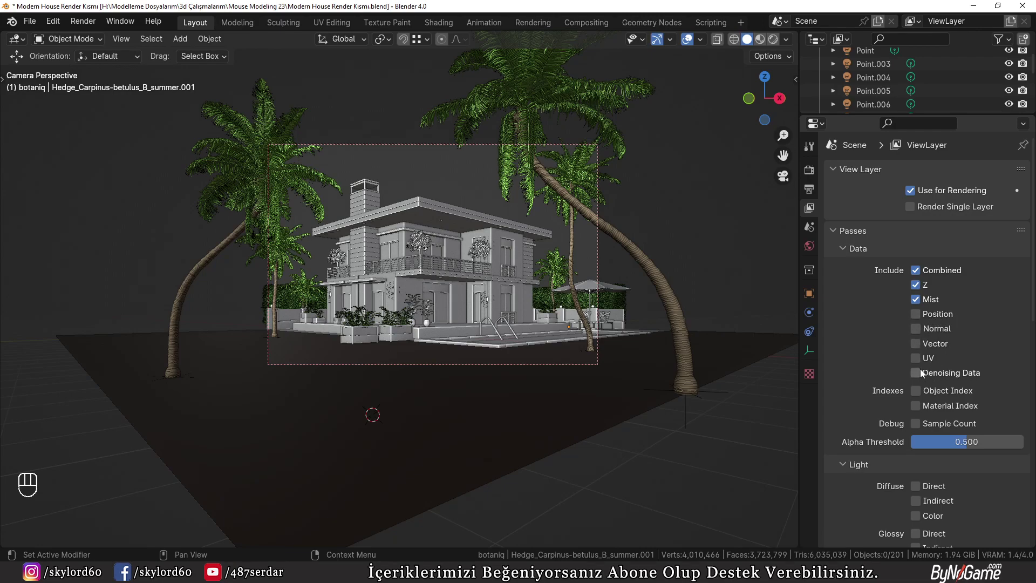
click(923, 380)
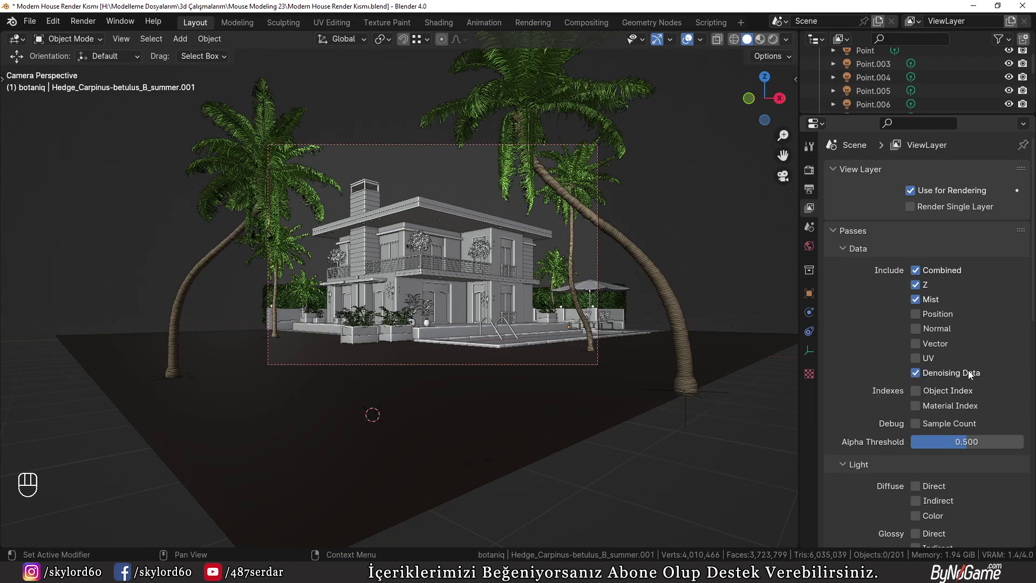
click(944, 404)
click(943, 415)
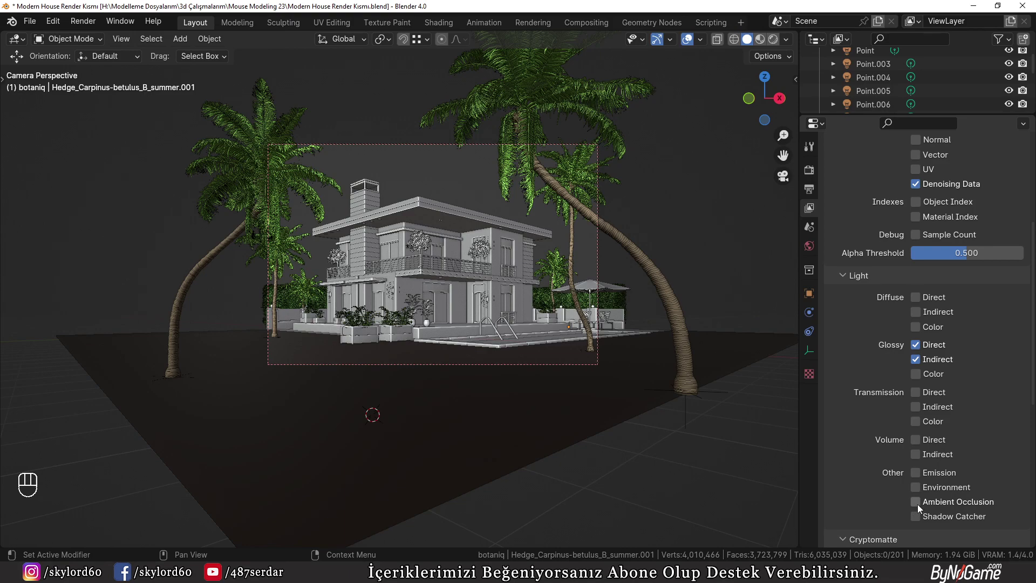
click(922, 509)
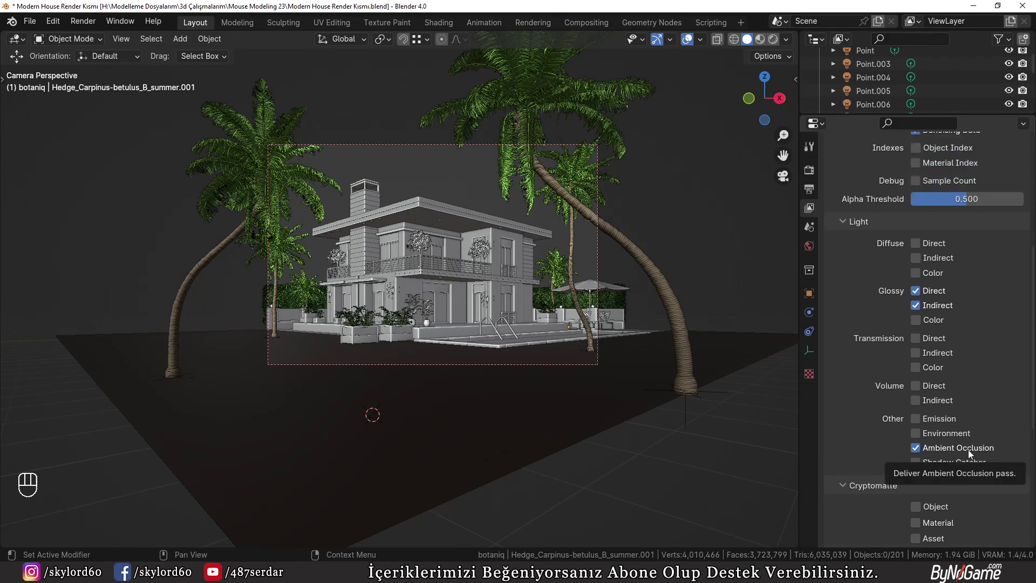
click(811, 251)
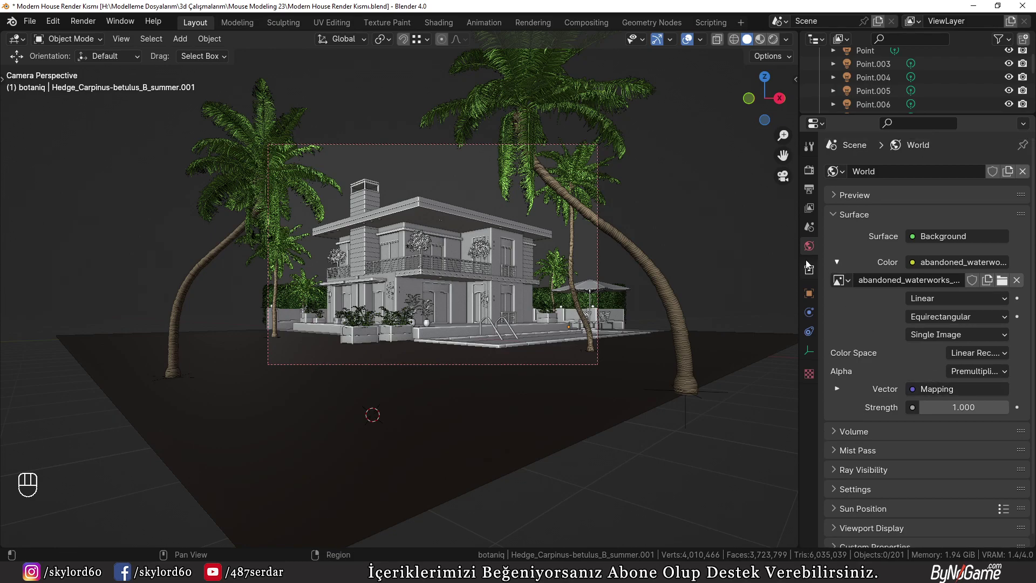
- Return to the Cycles render settings, save the file and bring up the Render menu
click(819, 173)
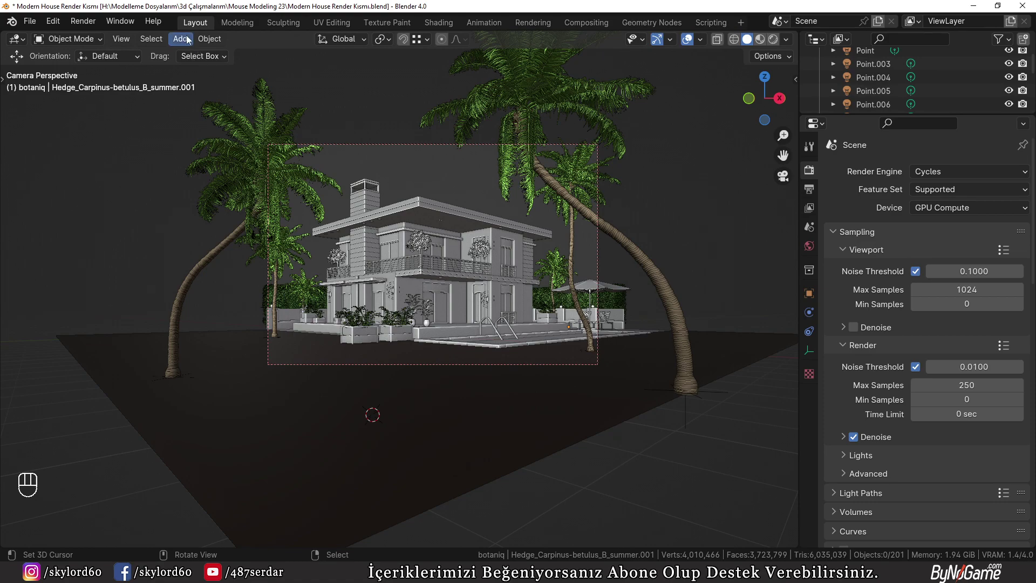
drag(37, 23, 66, 112)
drag(103, 27, 105, 42)
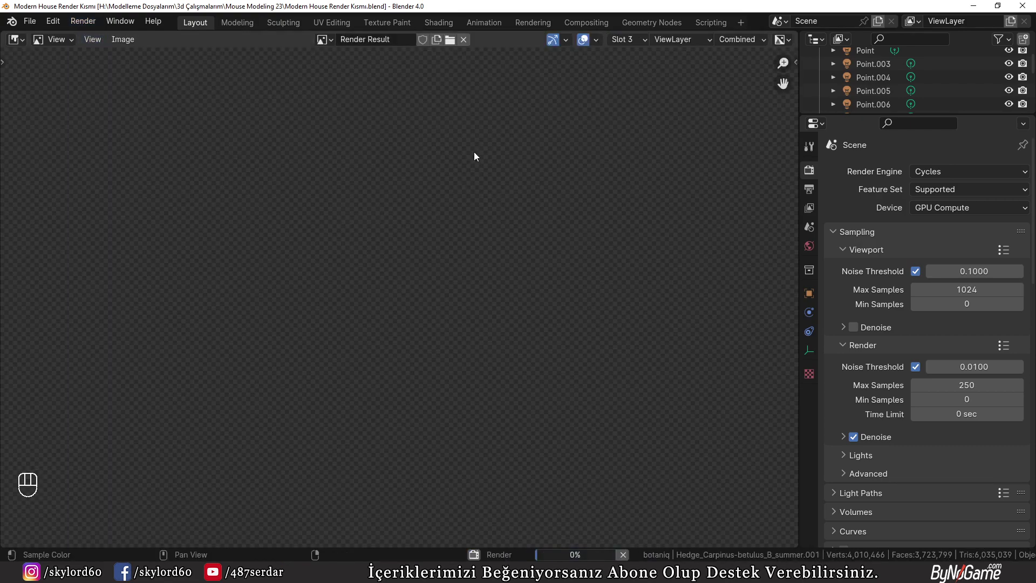
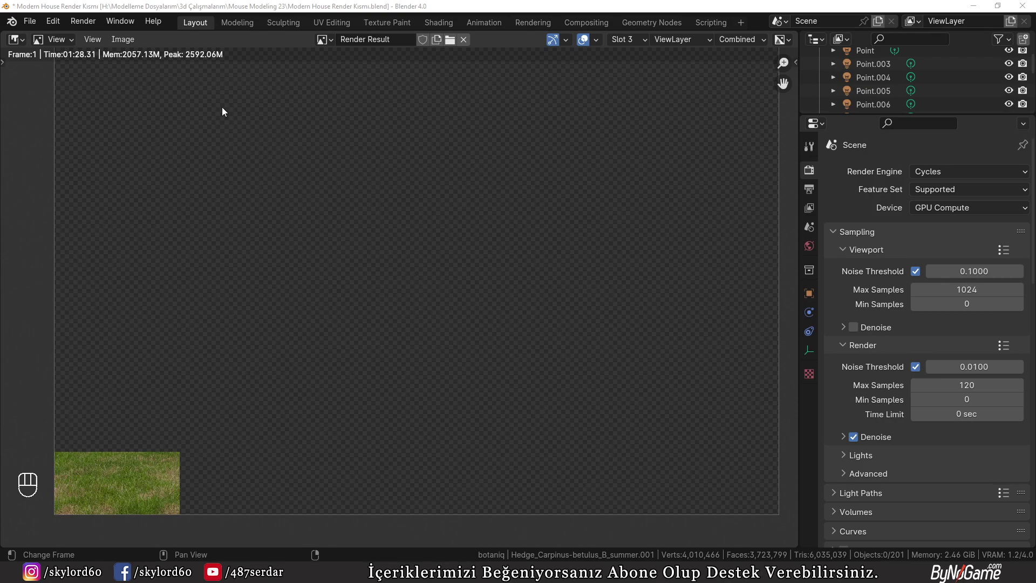
- Adjust the render sample settings and restart the house render
drag(85, 21, 91, 42)
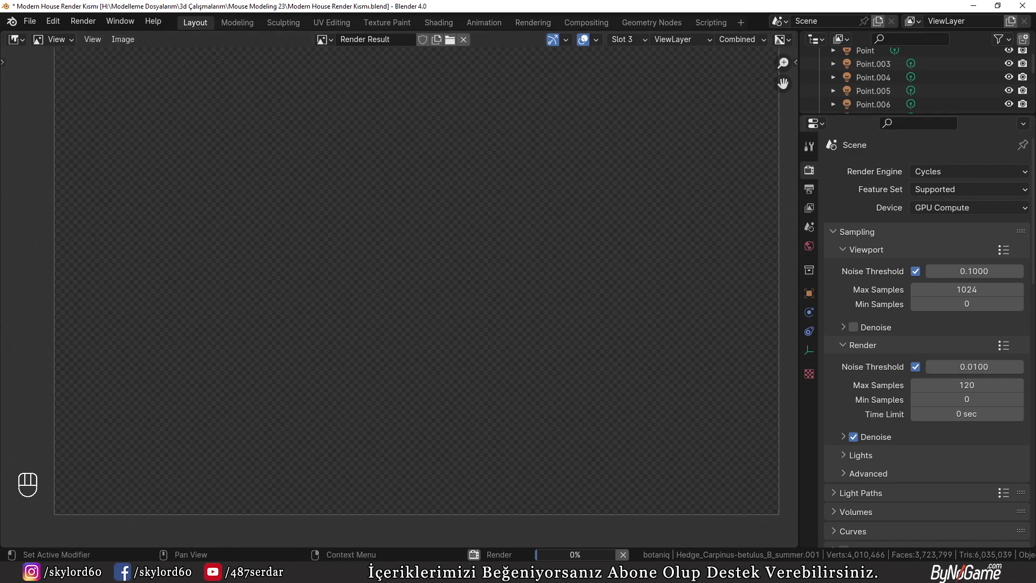
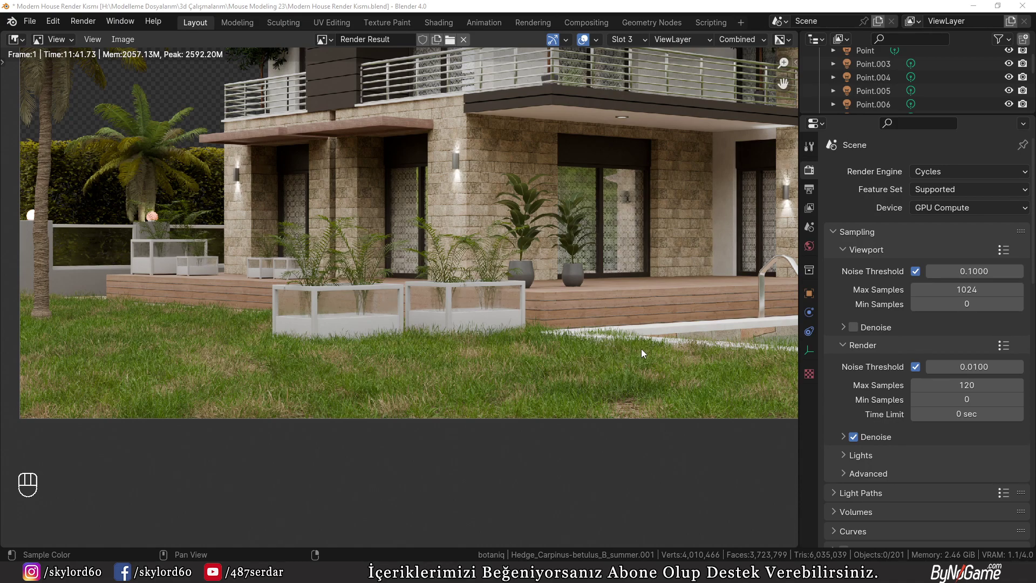
- Frame the finished house render and start saving it as an image (Alt+S)
drag(585, 269, 507, 348)
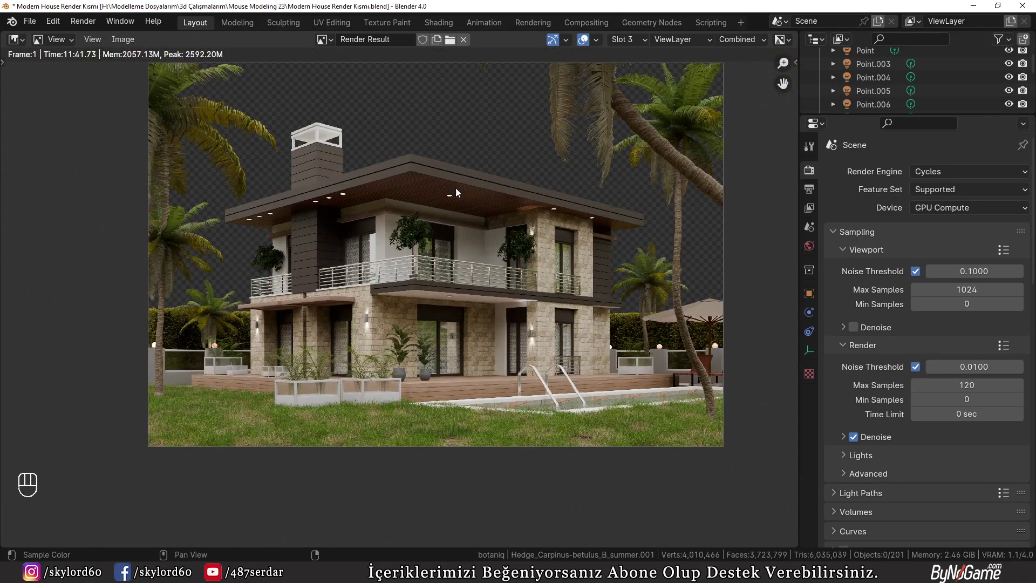
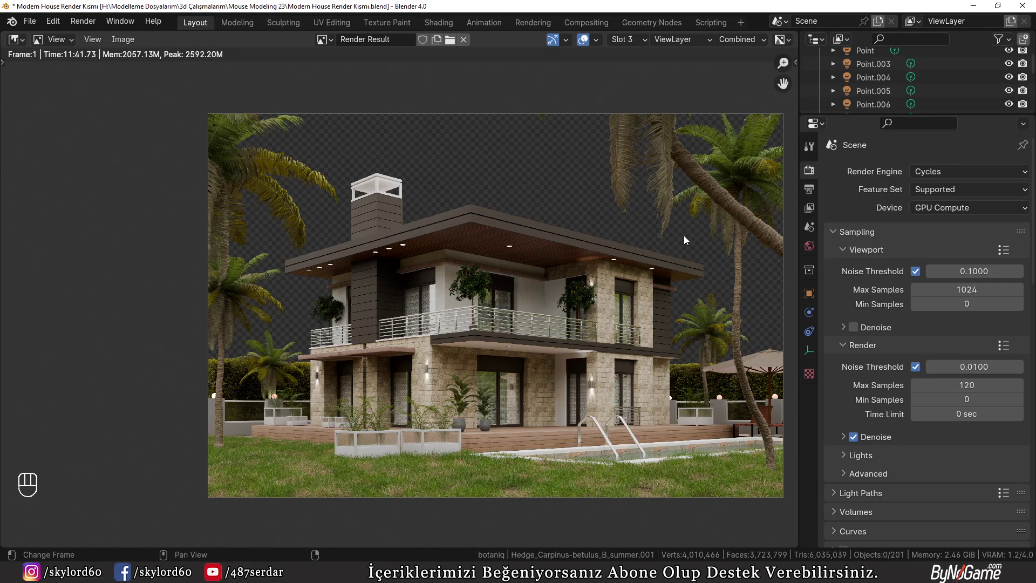
key(alt+s)
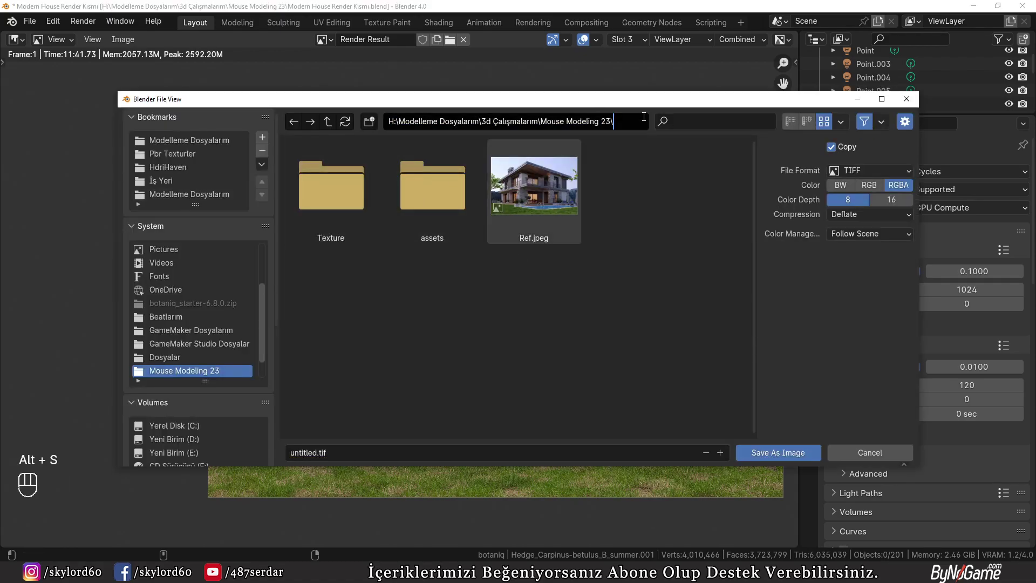